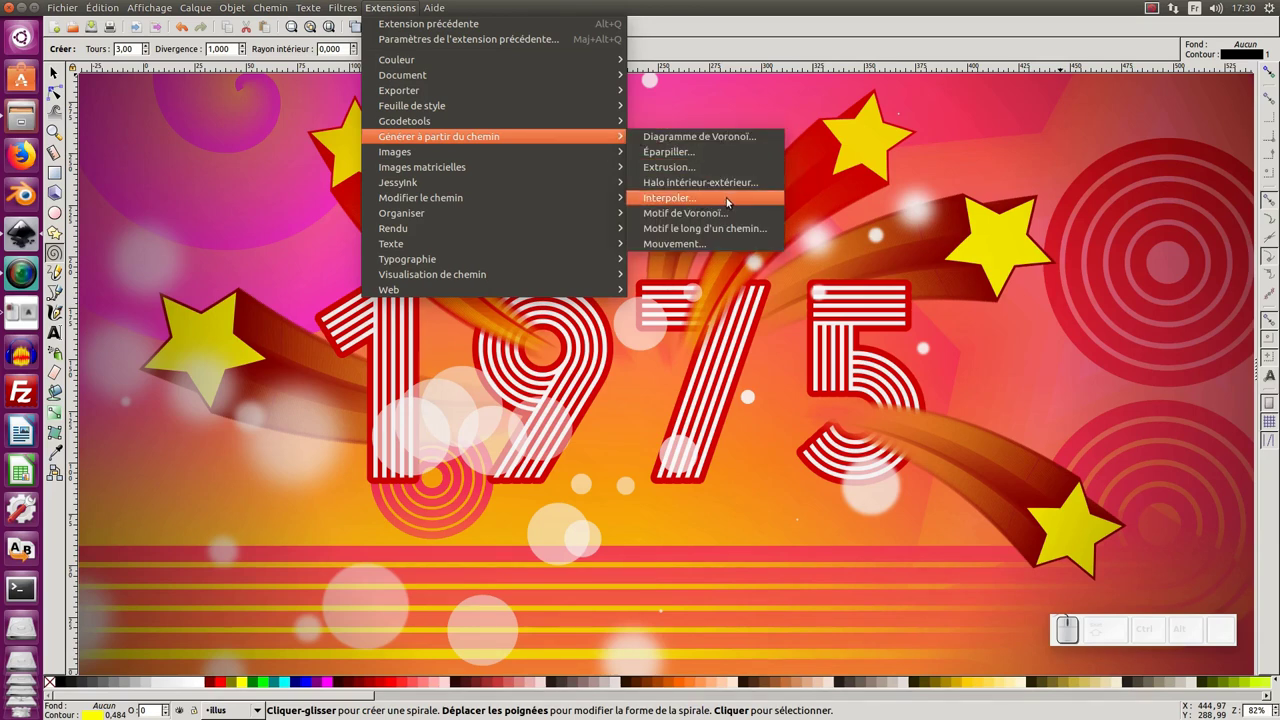
Dismiss the Extensions list and start a new blank document.
{"action": "left_click", "coordinate": [886, 200]}
{"action": "key", "text": "KP_Subtract"}
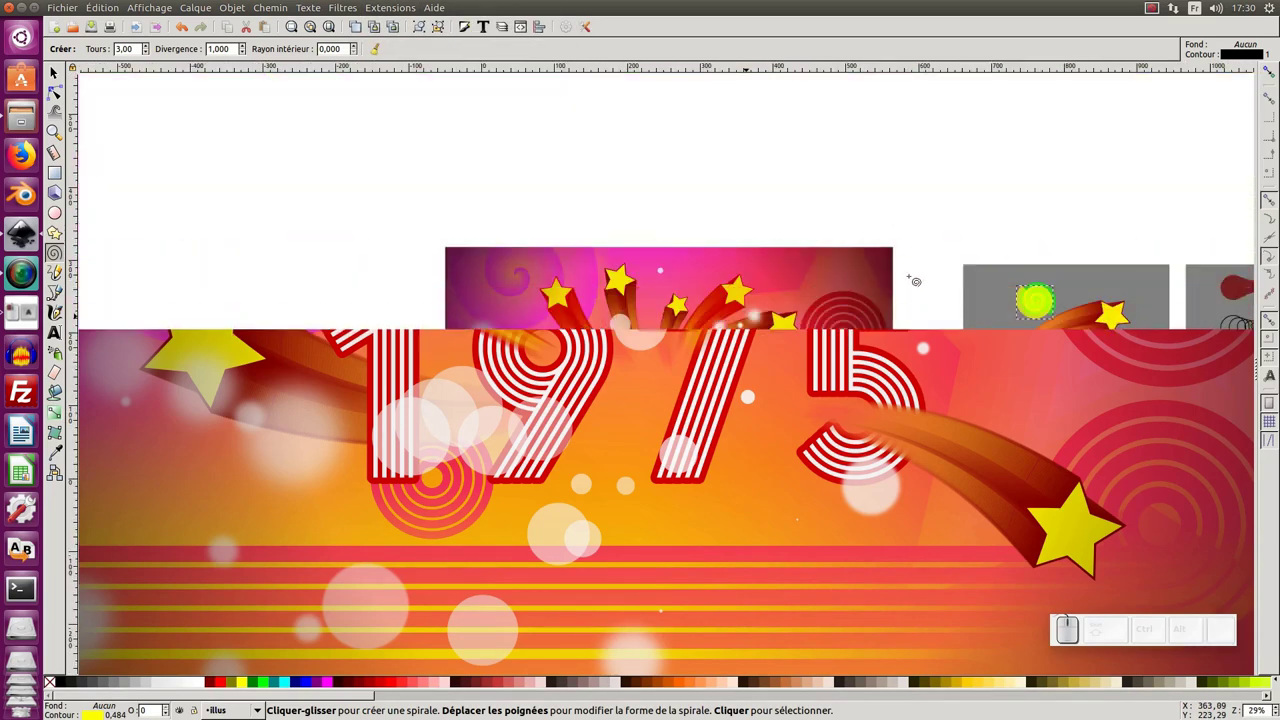
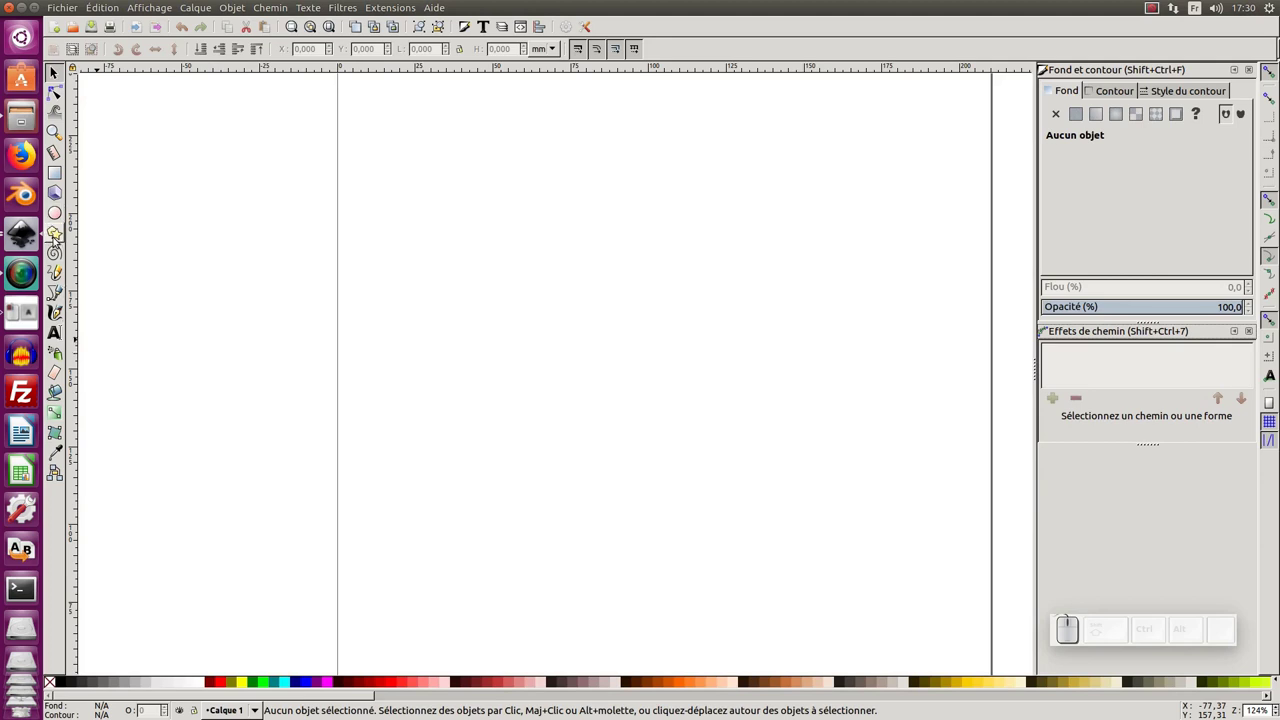
Draw a five-pointed star, fill it yellow from the colour wheel and give it a dark red outline.
{"action": "left_click", "coordinate": [59, 241]}
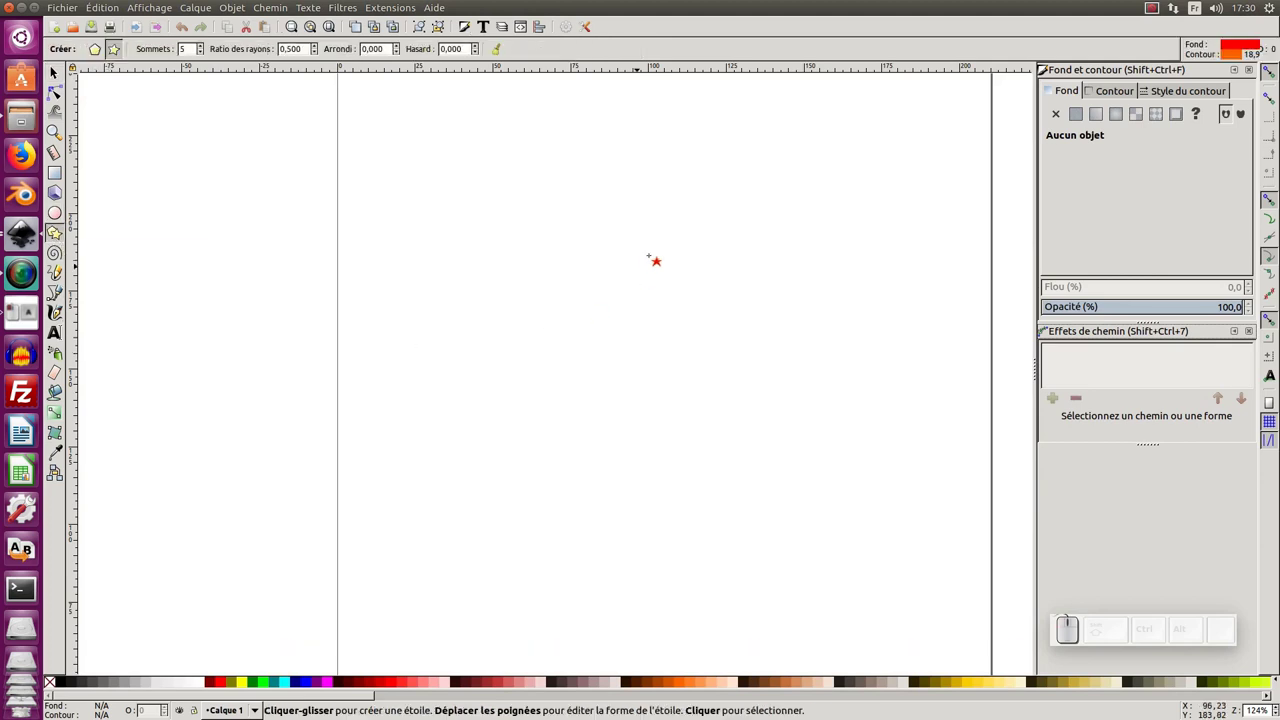
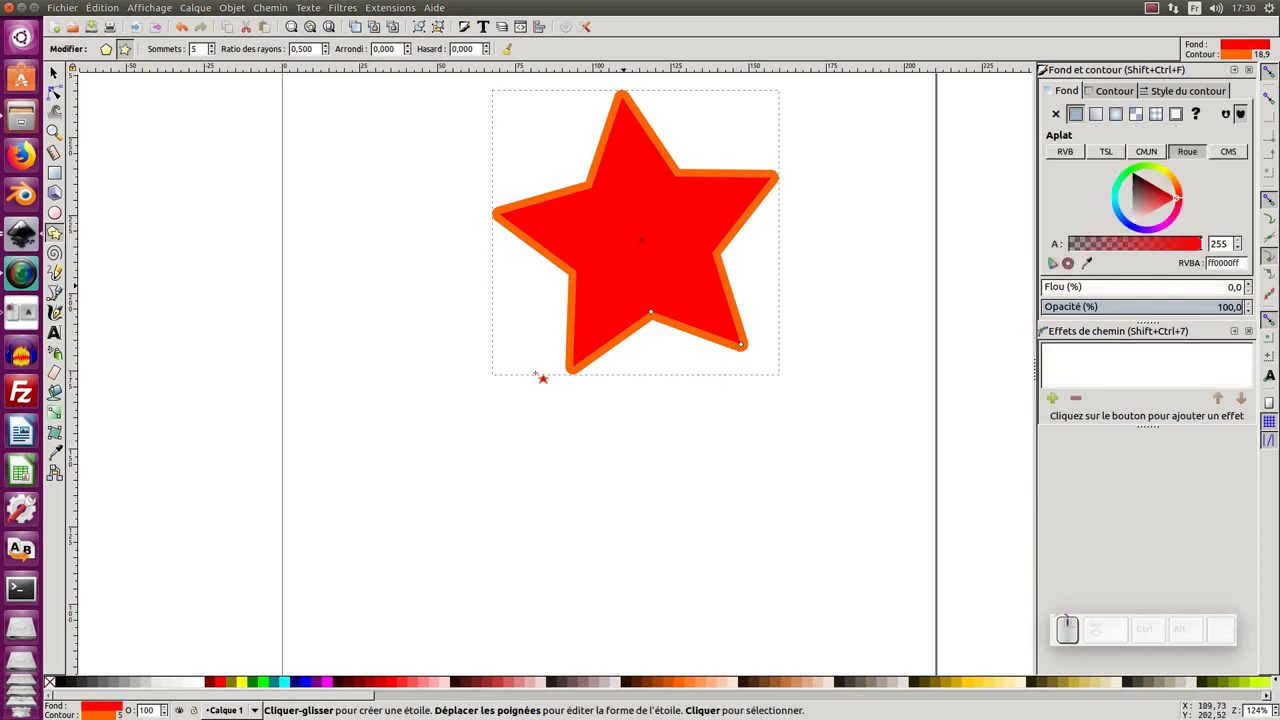
{"action": "left_click", "coordinate": [975, 687]}
{"action": "left_click", "coordinate": [972, 686]}
{"action": "left_click", "coordinate": [982, 687]}
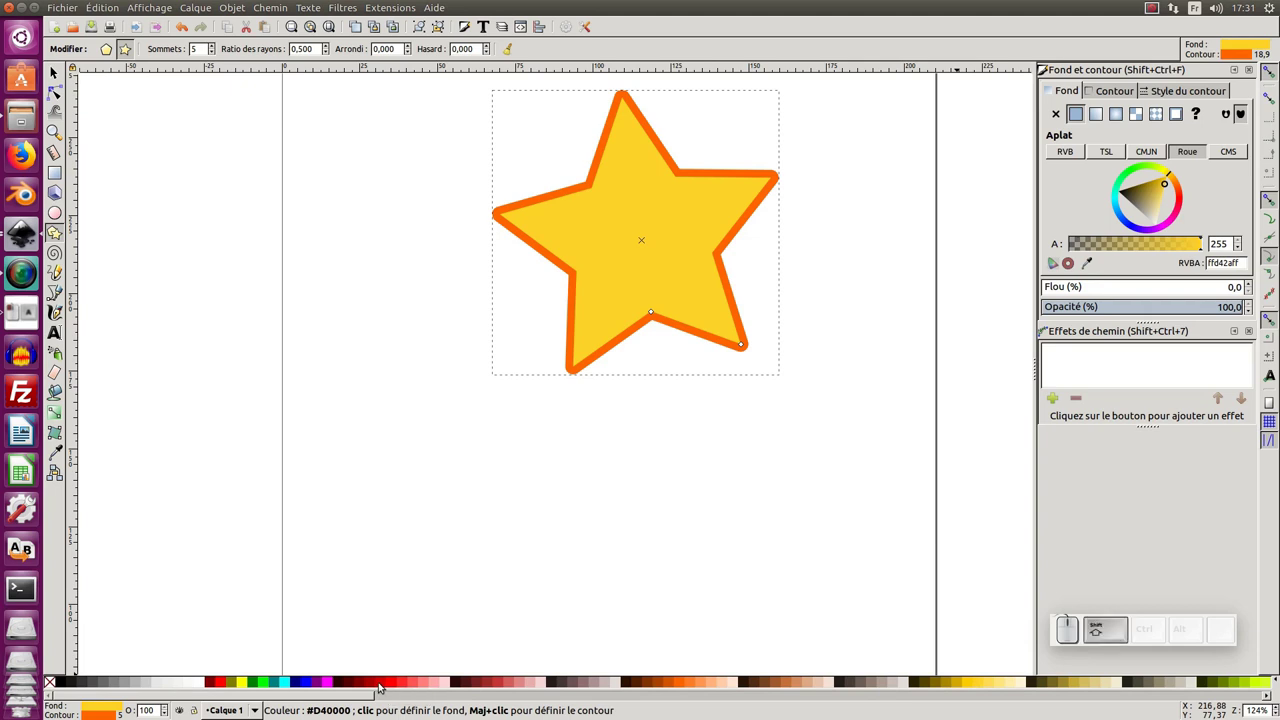
{"action": "left_click", "coordinate": [386, 685]}
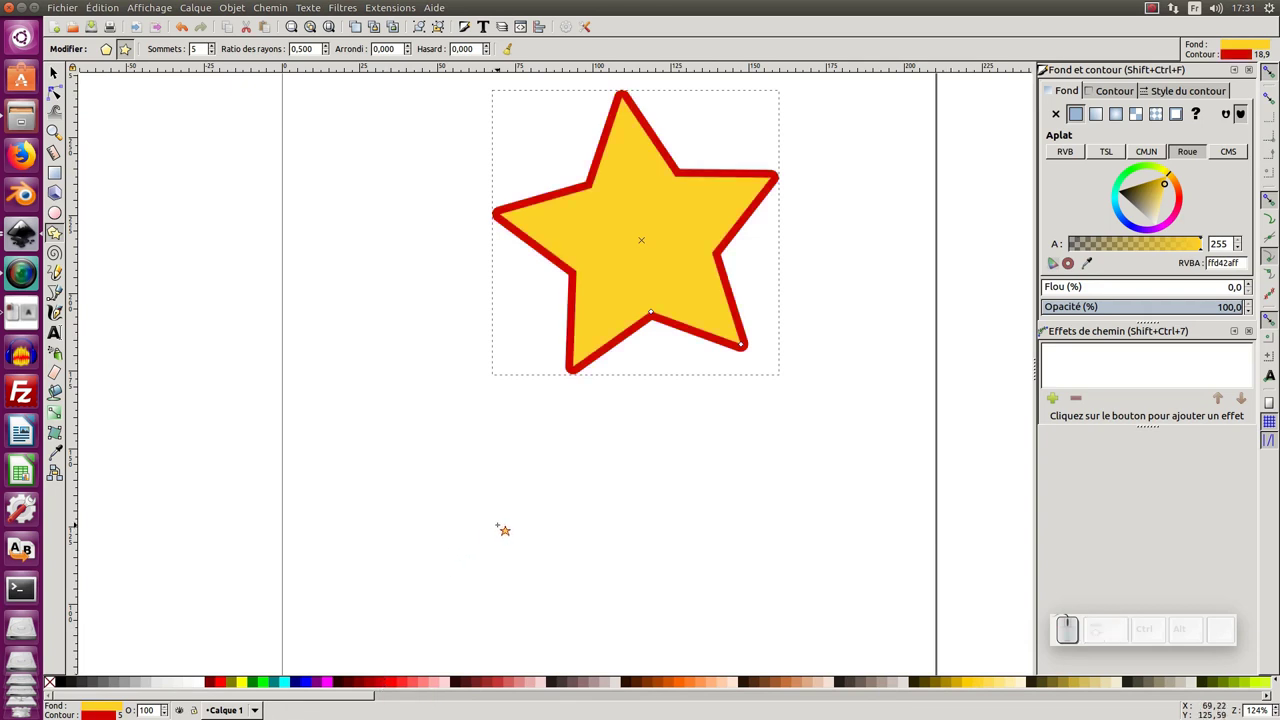
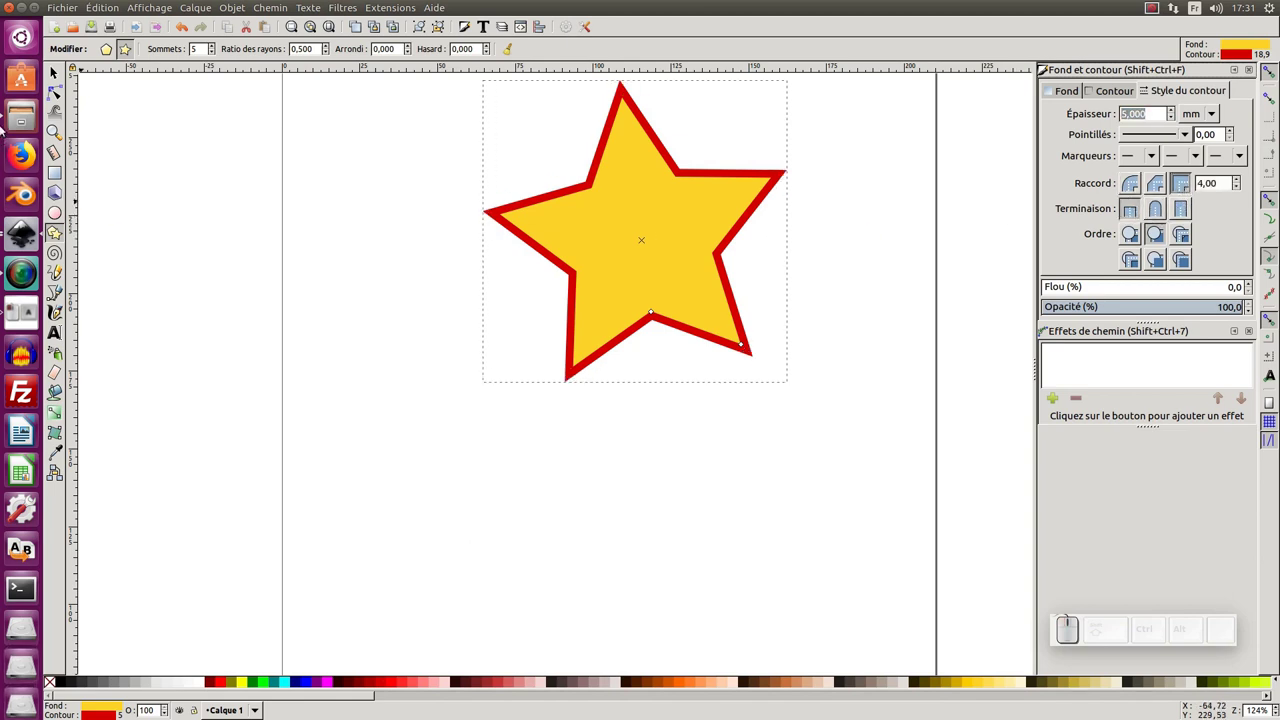
{"action": "left_click", "coordinate": [62, 74]}
{"action": "middle_click", "coordinate": [659, 278]}
Shrink the duplicated star to a small copy using its corner handle.
{"action": "left_click_drag", "start_coordinate": [582, 304], "coordinate": [677, 345]}
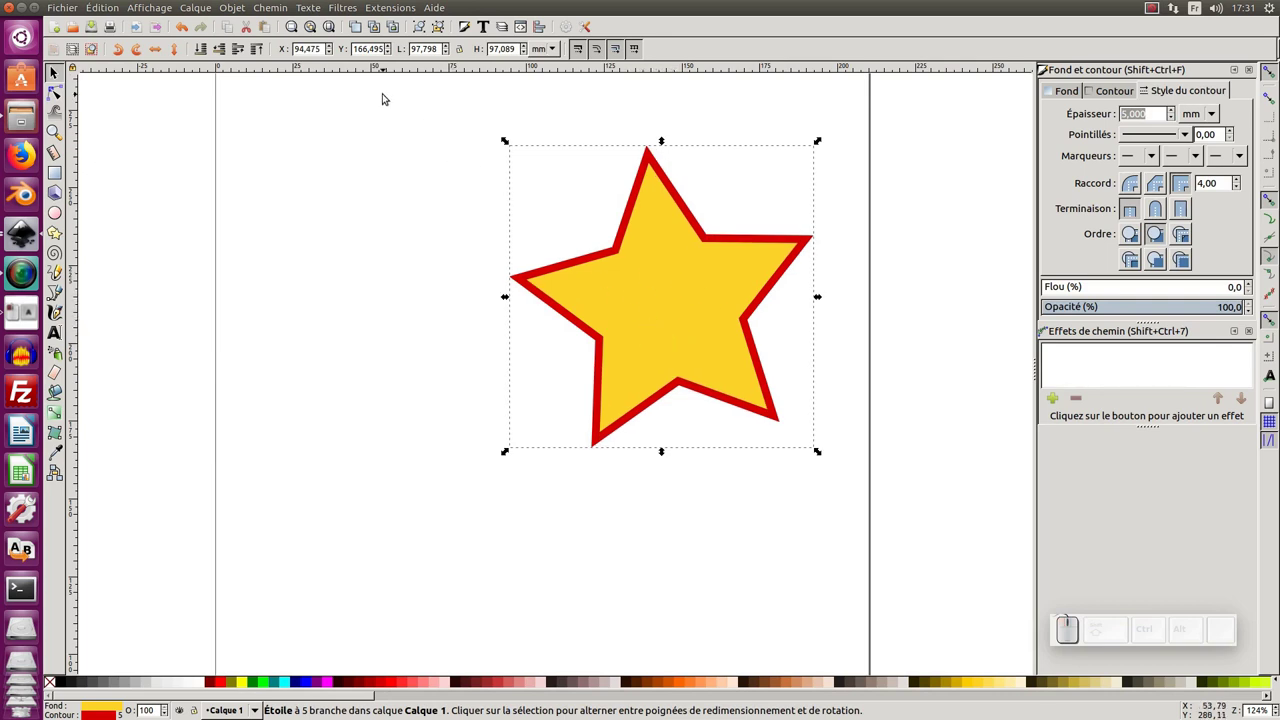
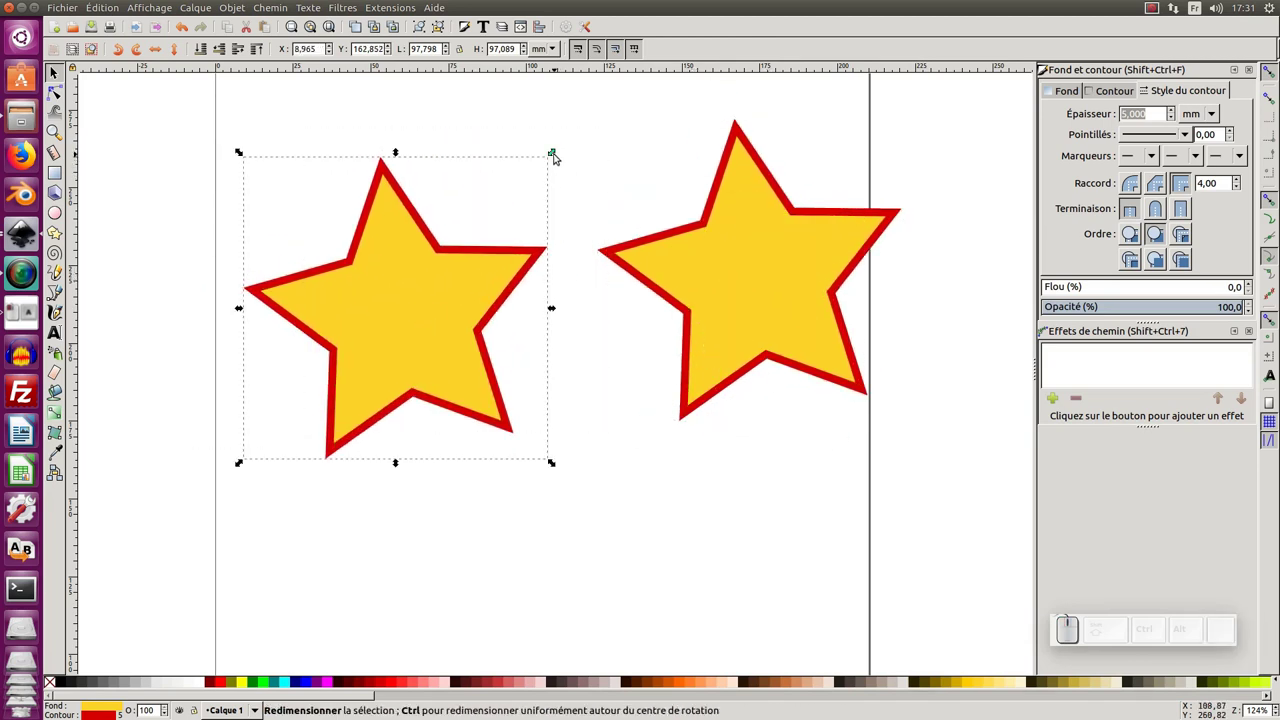
{"action": "left_click_drag", "start_coordinate": [409, 276], "coordinate": [562, 157]}
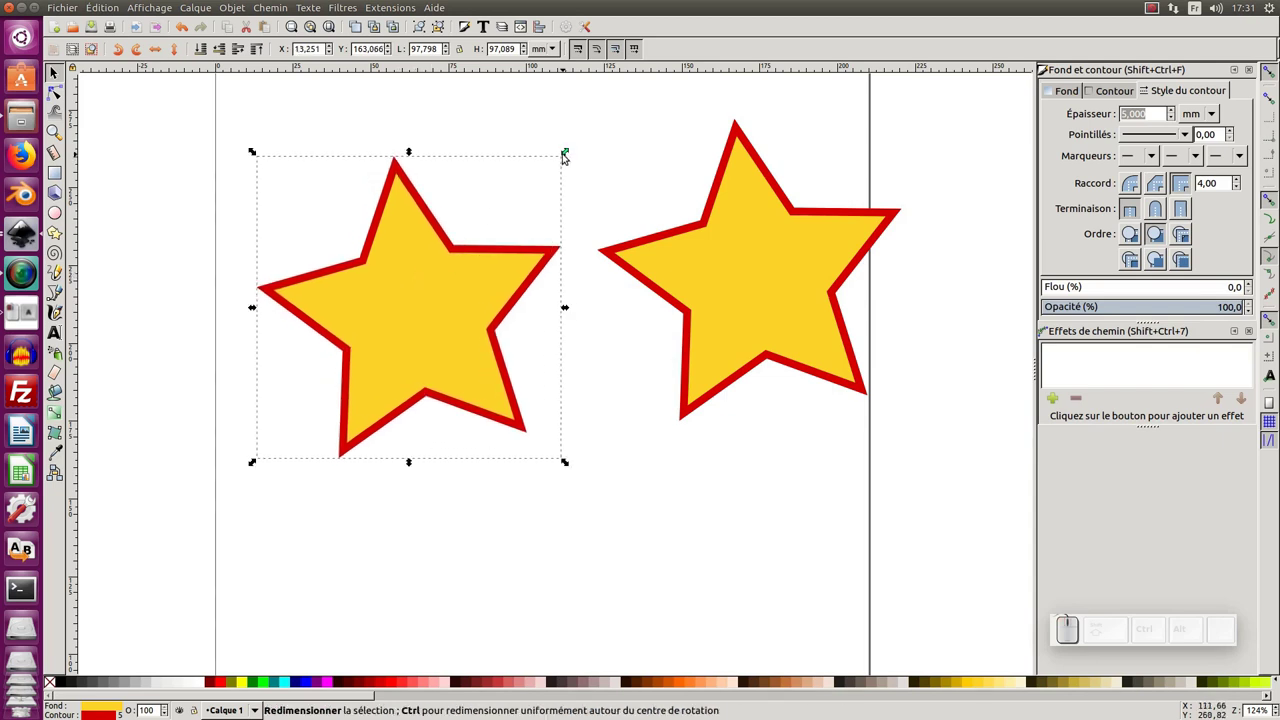
{"action": "left_click_drag", "start_coordinate": [570, 157], "coordinate": [283, 411]}
{"action": "left_click_drag", "start_coordinate": [306, 411], "coordinate": [332, 359]}
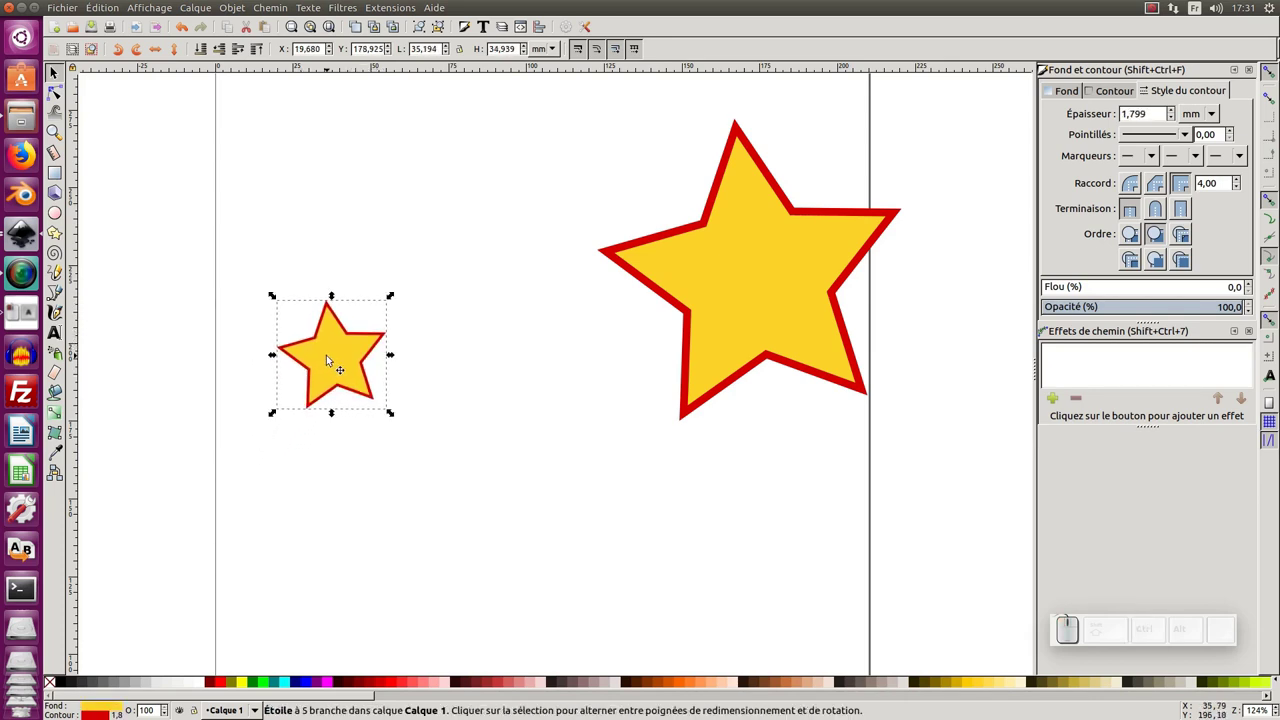
Place the small star against the large star's left side and send it behind.
{"action": "left_click_drag", "start_coordinate": [330, 354], "coordinate": [704, 268]}
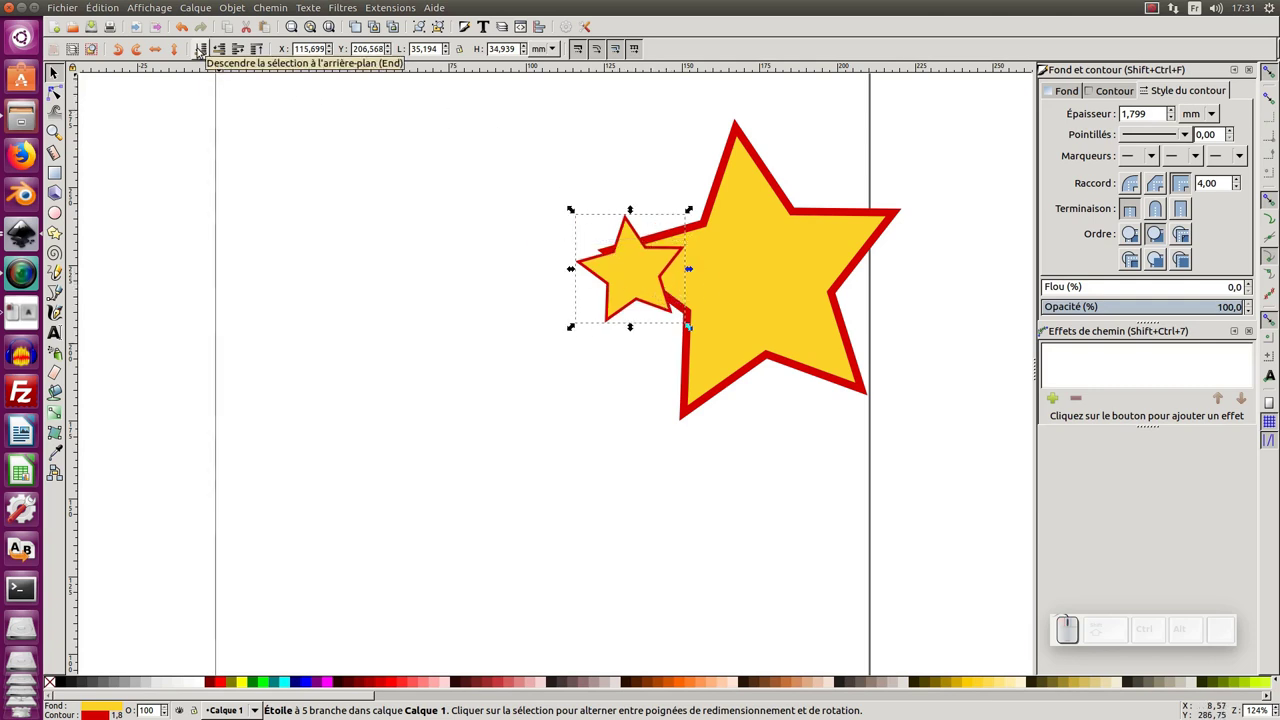
{"action": "key", "text": "Page_Down"}
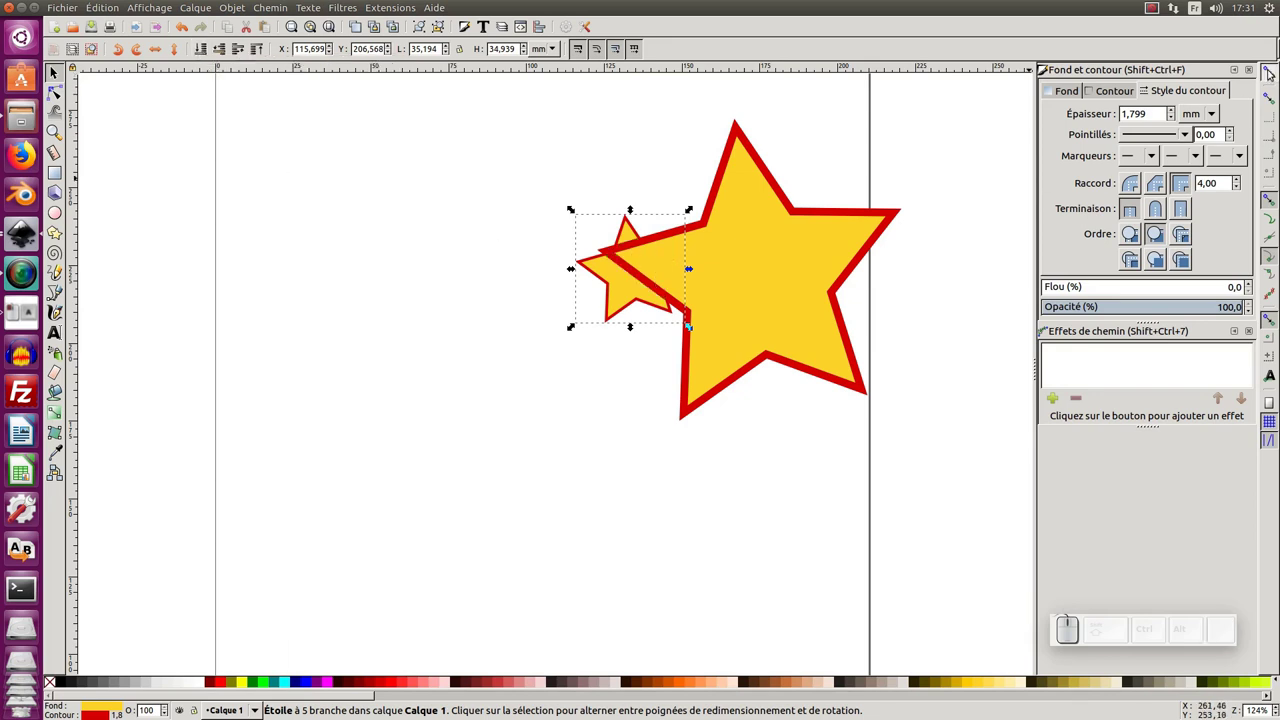
{"action": "left_click", "coordinate": [1273, 74]}
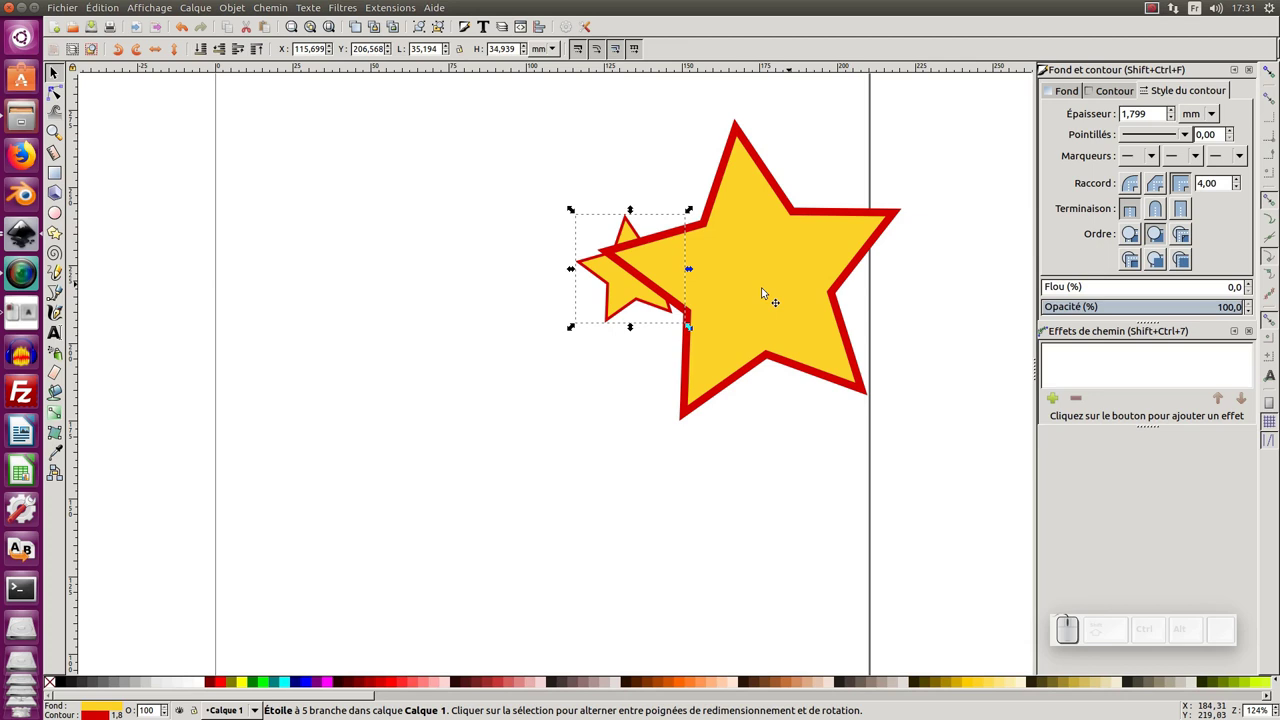
{"action": "left_click", "coordinate": [620, 285]}
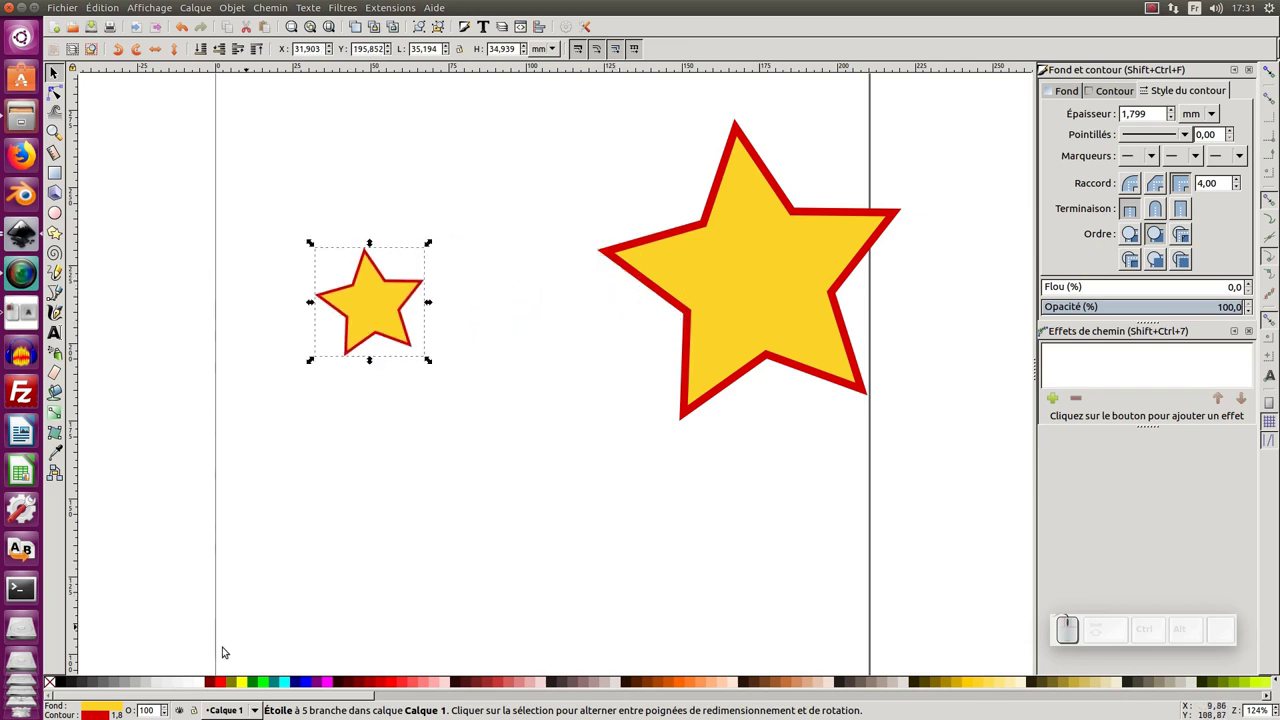
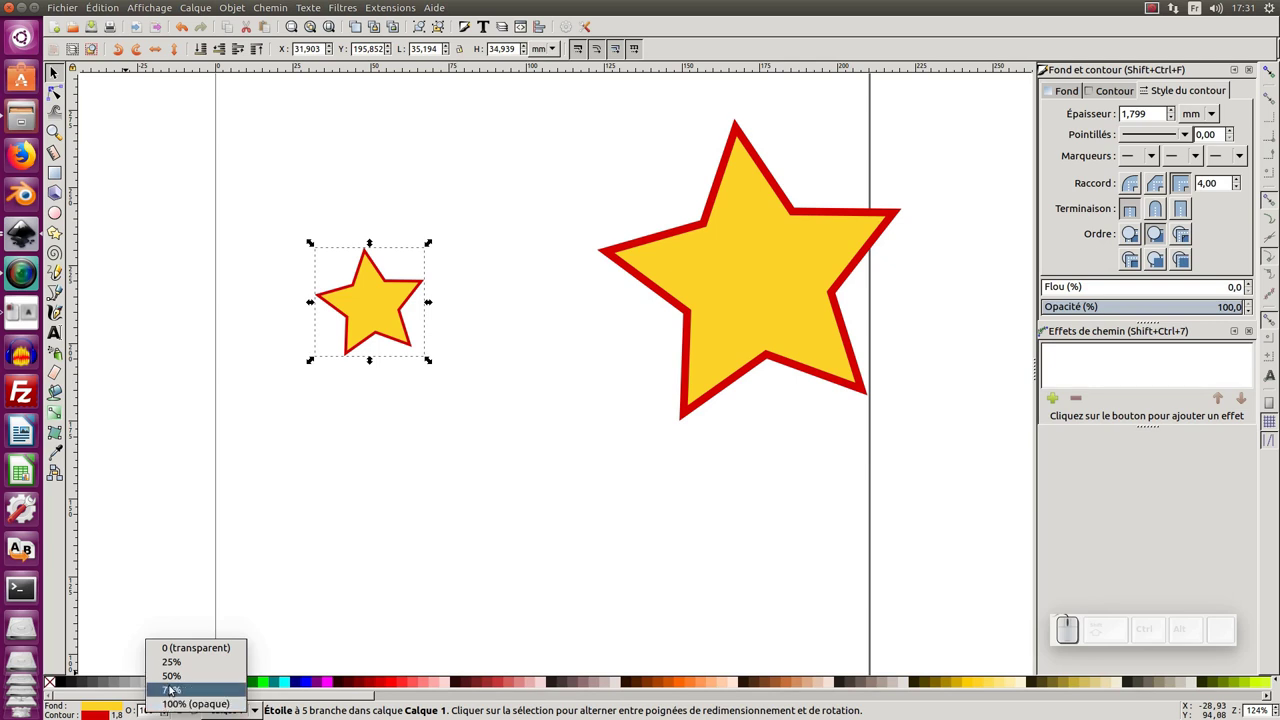
Make the small star fully transparent (opacity 0%) and rubber-band select both stars.
{"action": "left_click", "coordinate": [184, 647]}
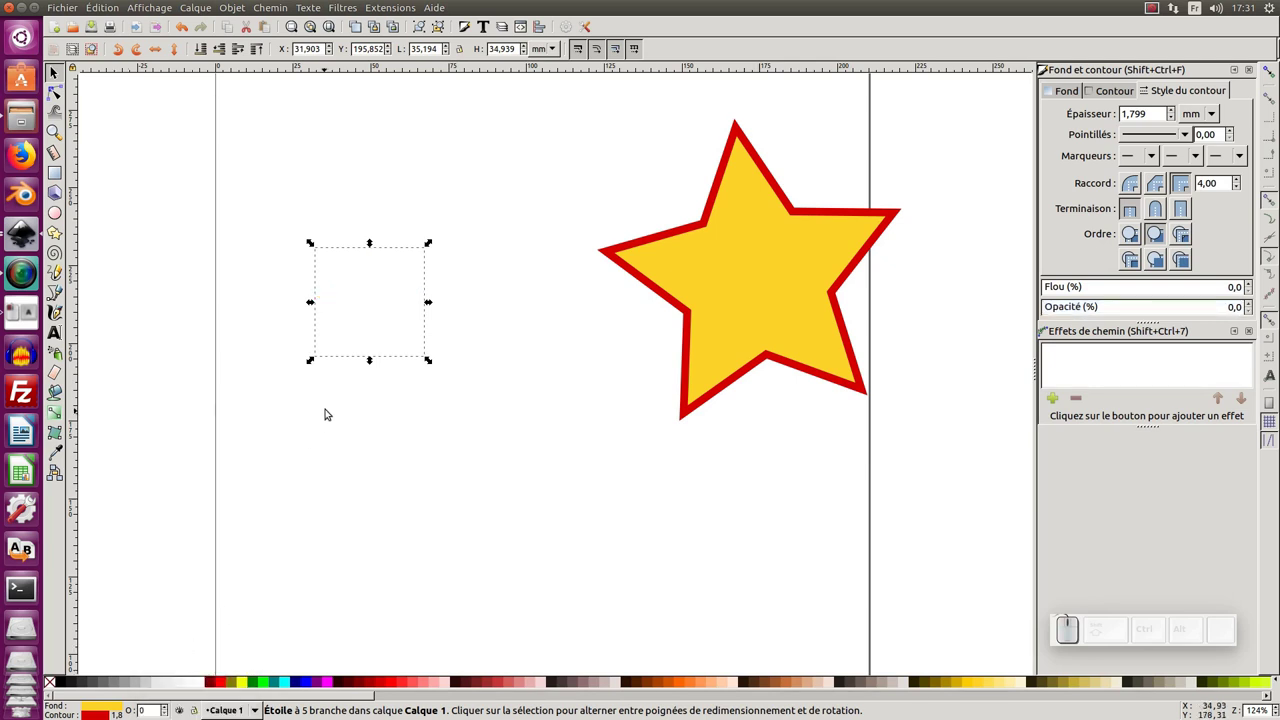
{"action": "middle_click", "coordinate": [355, 415]}
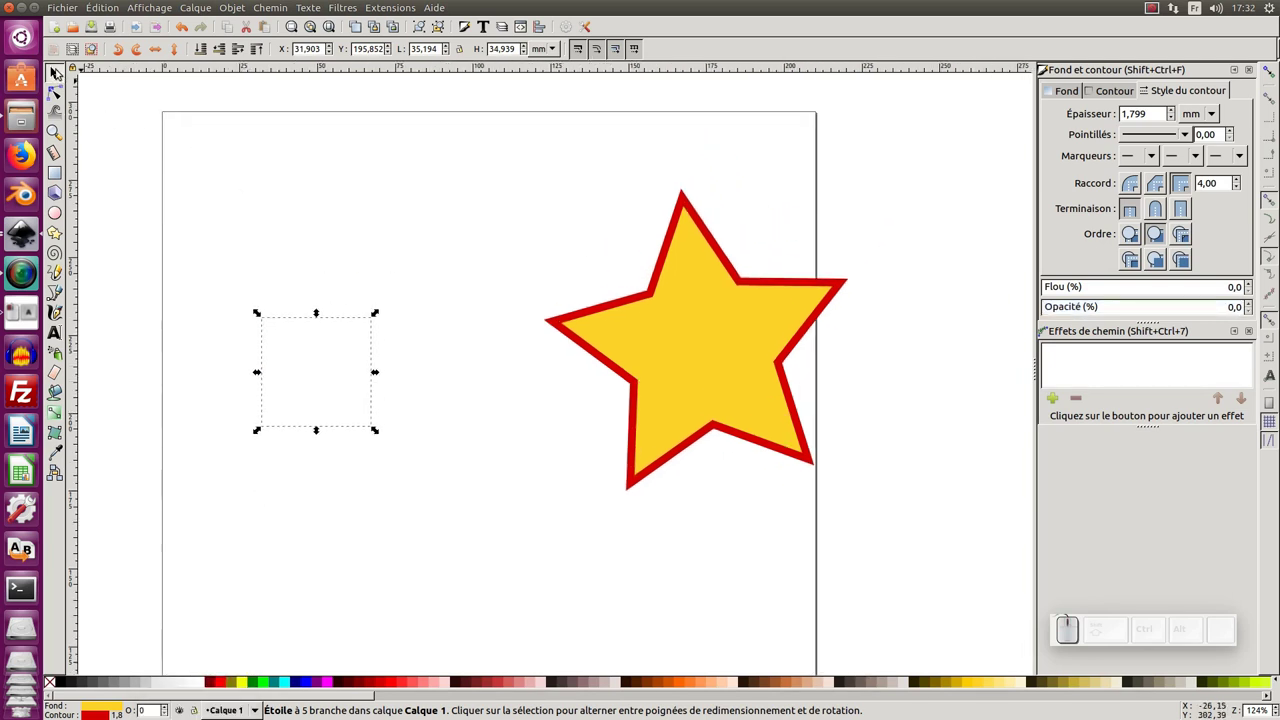
{"action": "left_click", "coordinate": [59, 68]}
{"action": "left_click_drag", "start_coordinate": [202, 148], "coordinate": [920, 554]}
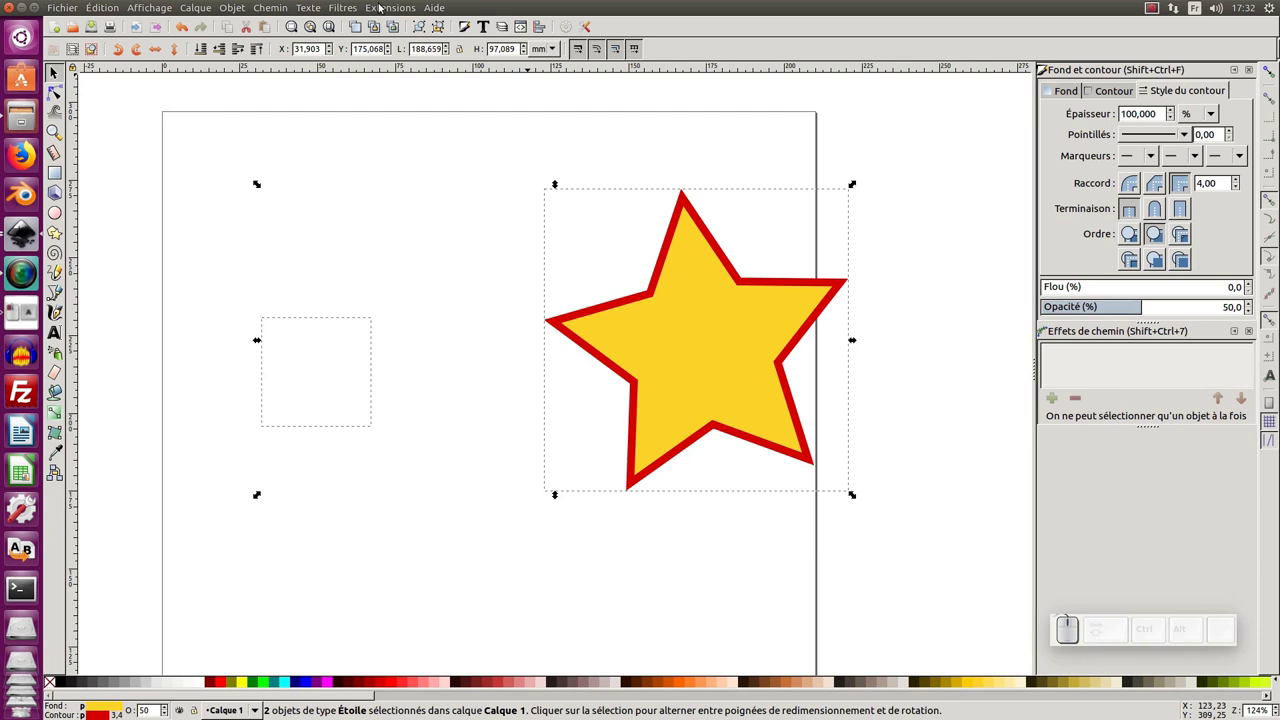
Interpolate between the two stars with 65 steps, method 1 and live preview, forming a fading trail.
{"action": "left_click", "coordinate": [380, 5]}
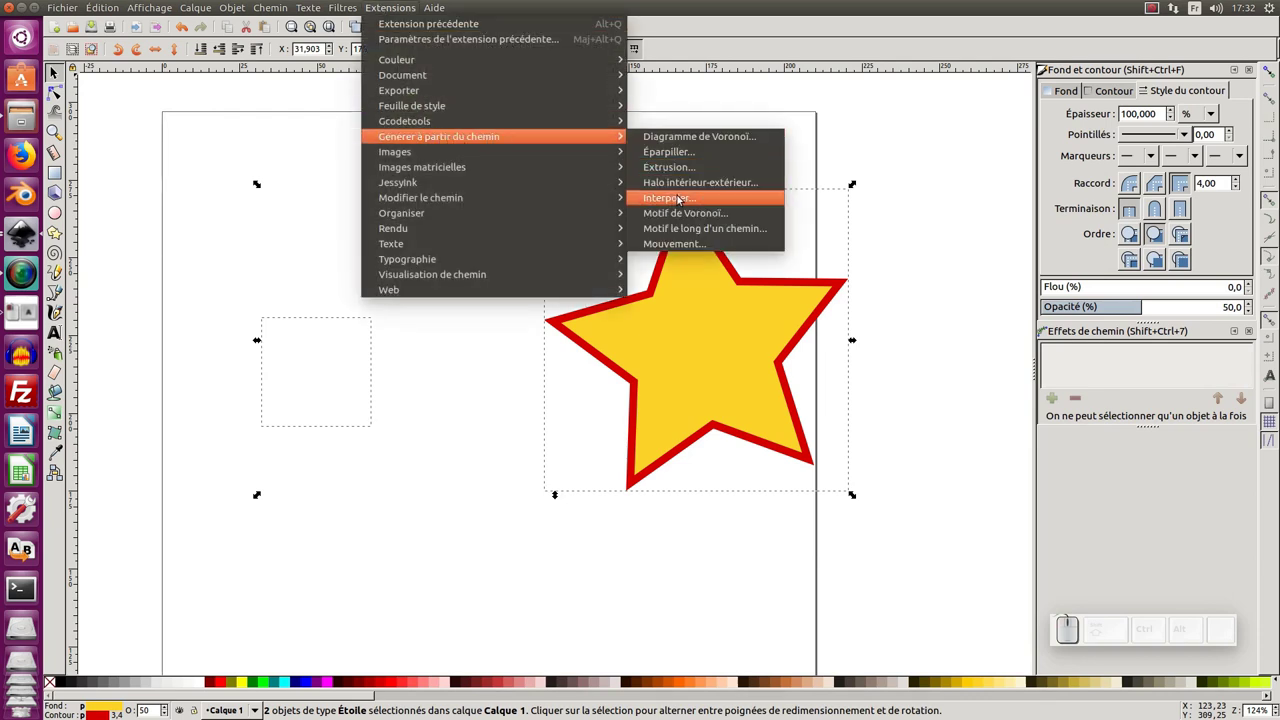
{"action": "left_click", "coordinate": [684, 200]}
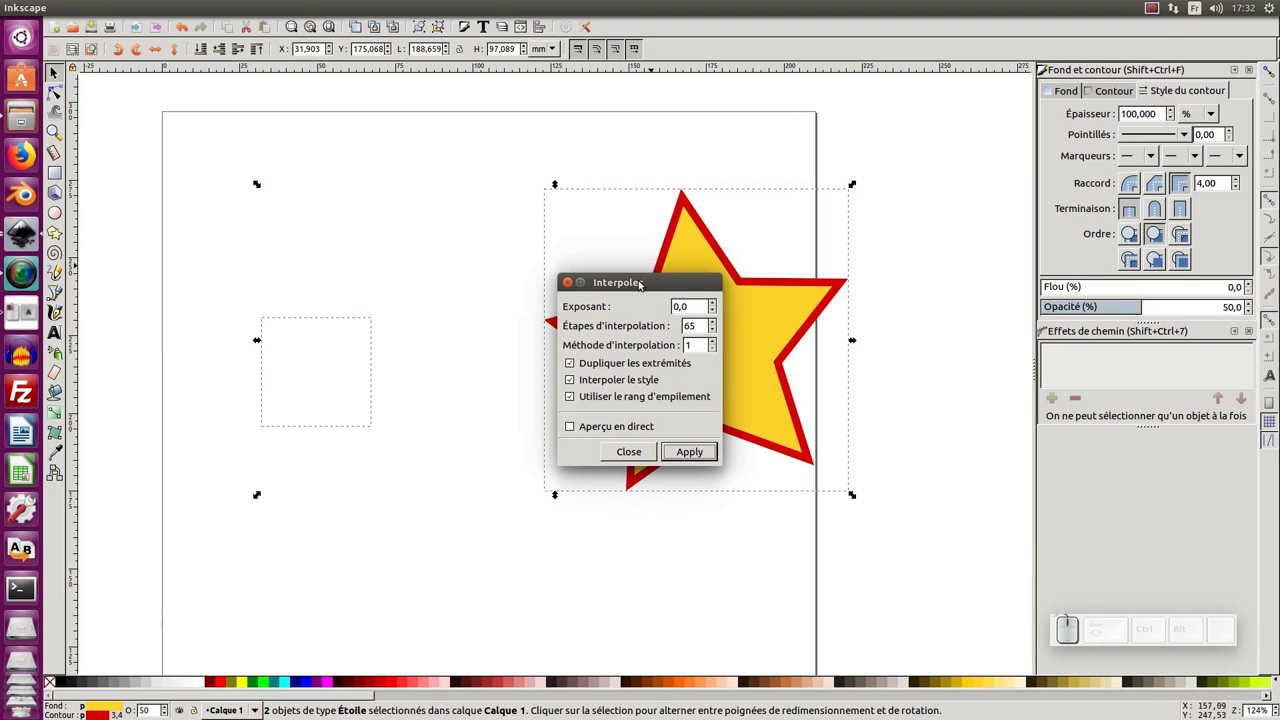
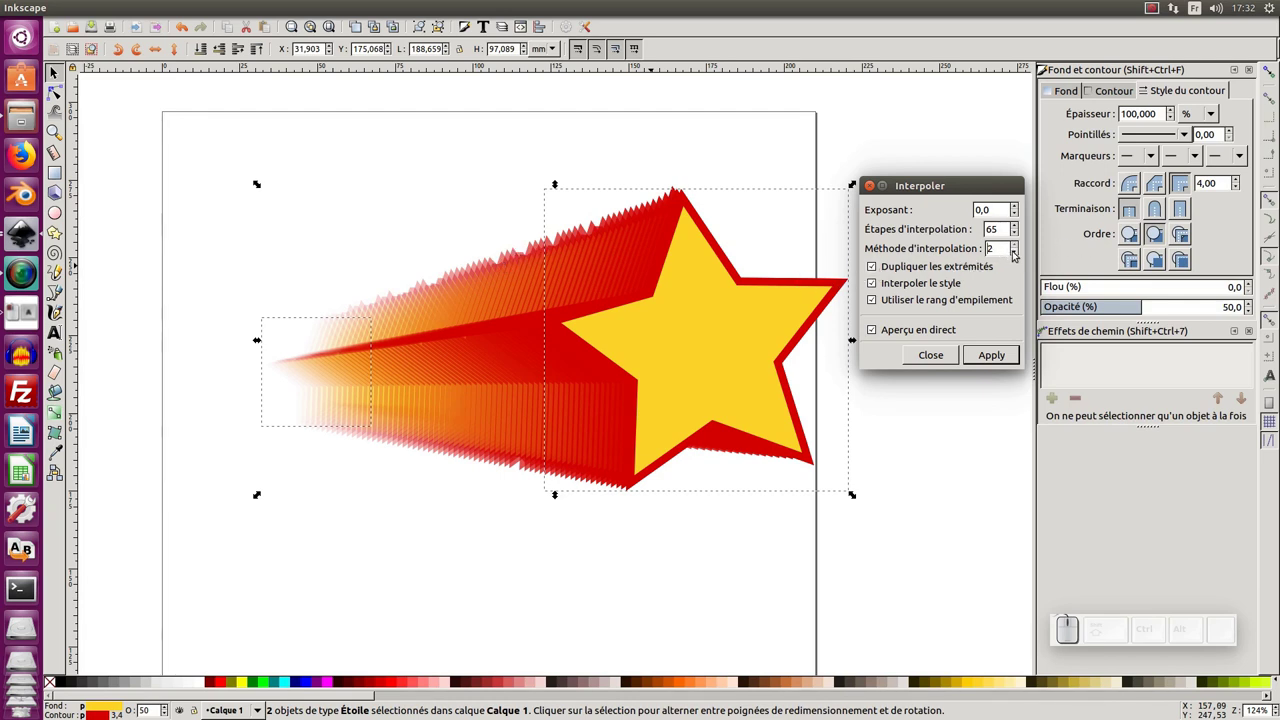
{"action": "left_click", "coordinate": [1020, 253]}
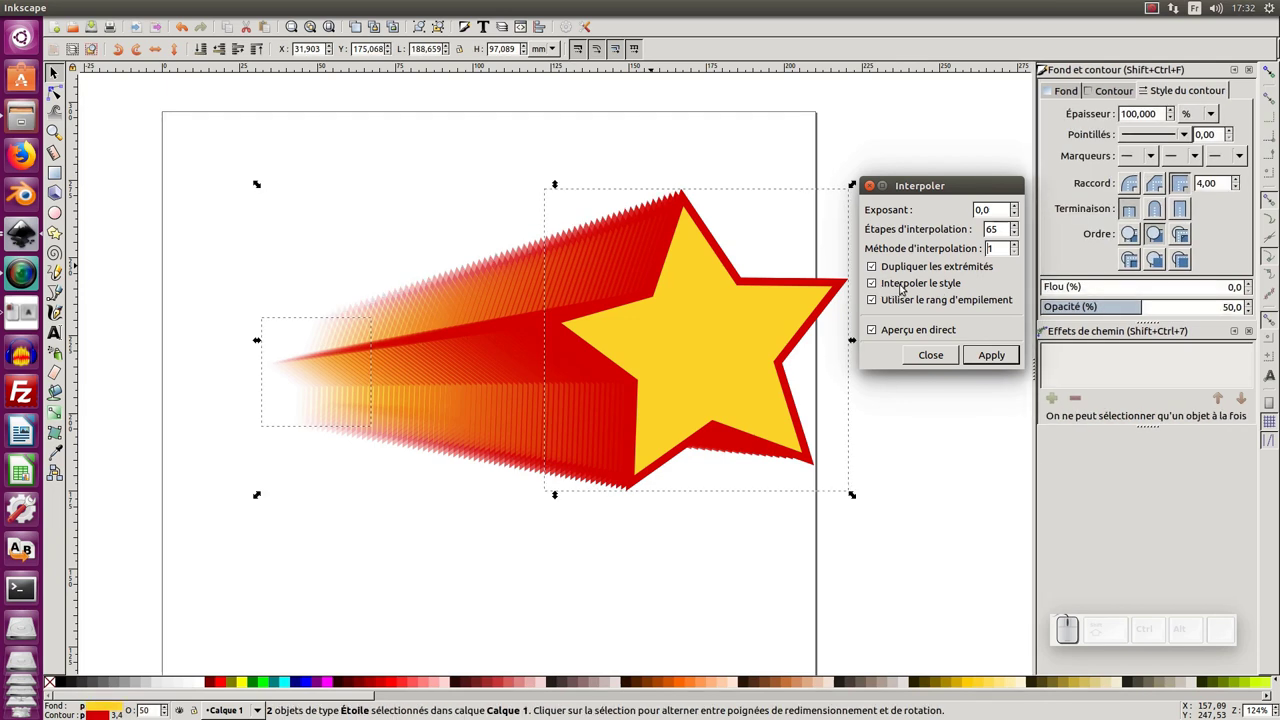
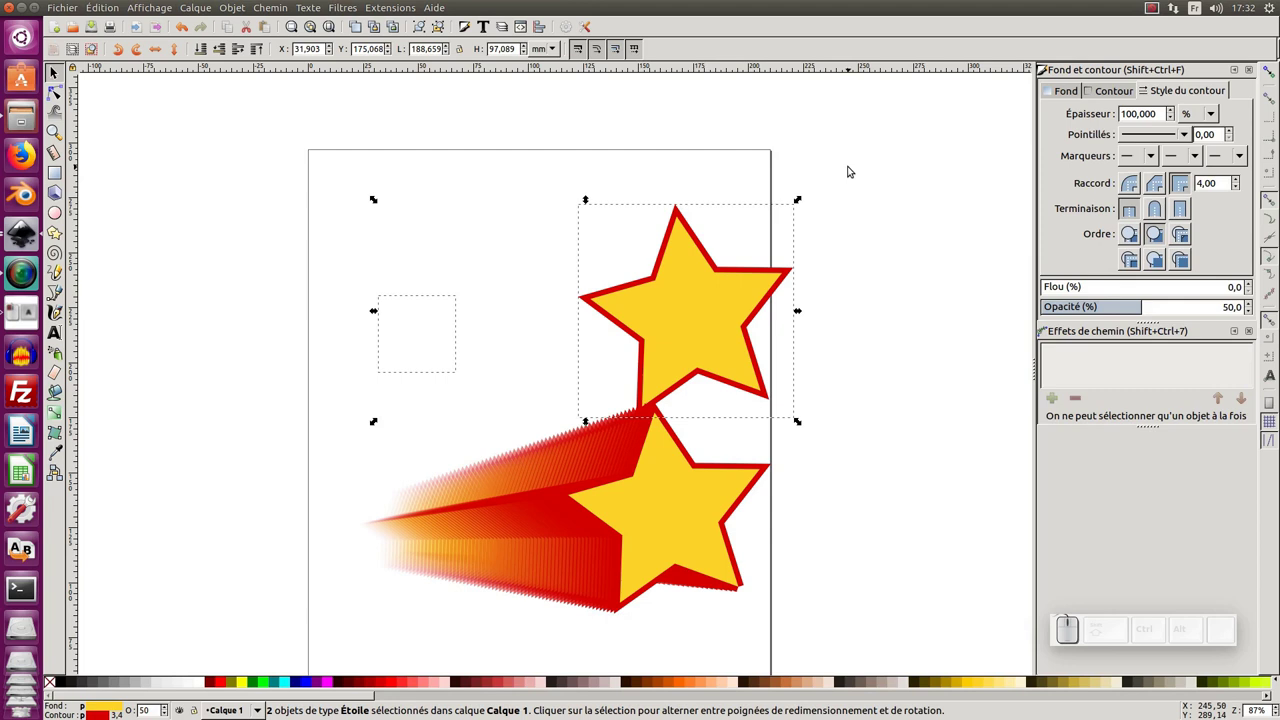
Delete the two original stars and select the interpolated shooting-star group.
{"action": "key", "text": "Delete"}
{"action": "left_click_drag", "start_coordinate": [665, 493], "coordinate": [667, 374]}
{"action": "middle_click", "coordinate": [667, 379]}
{"action": "left_click", "coordinate": [666, 385]}
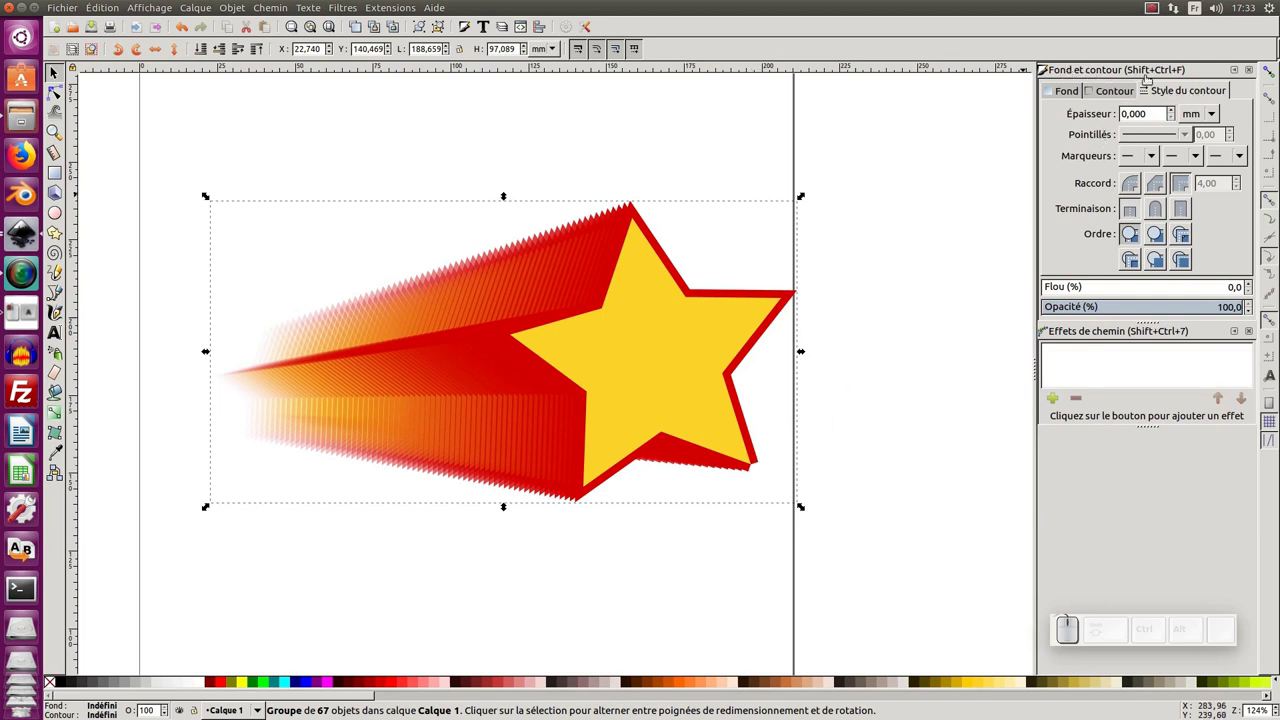
Show the Objects panel and reselect the 67-object star group inside Calque 1.
{"action": "left_click", "coordinate": [1175, 92]}
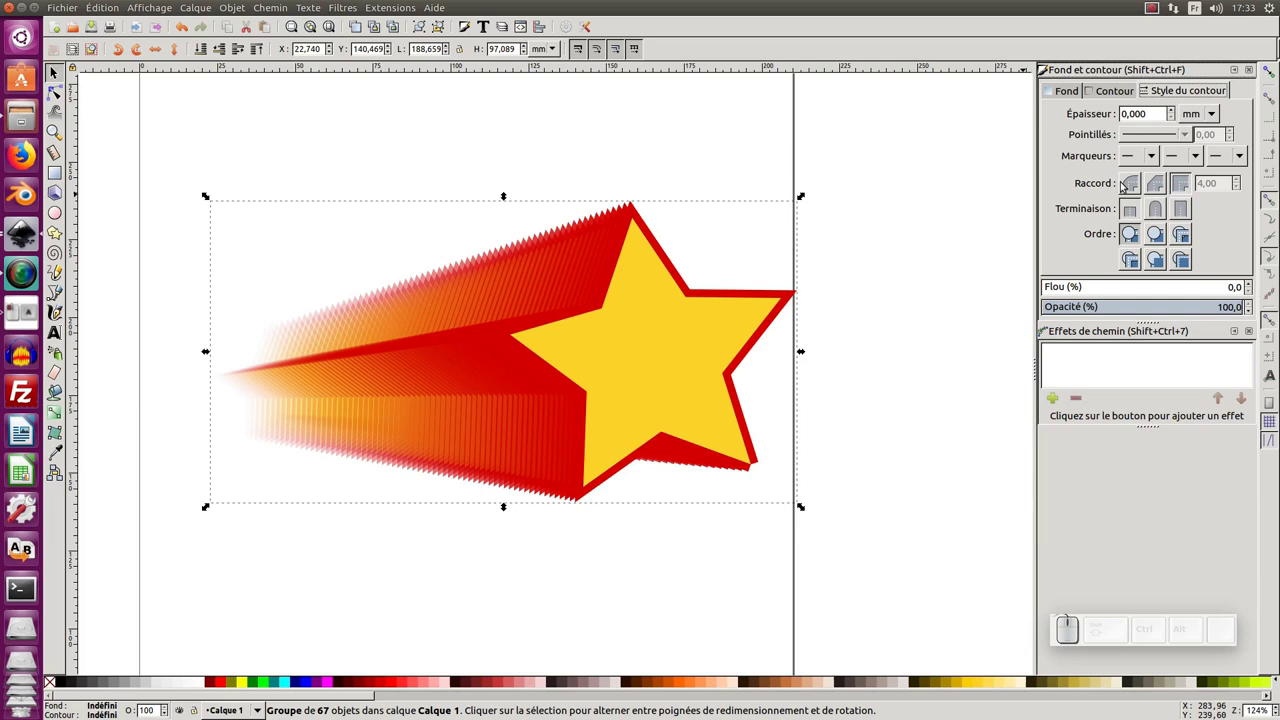
{"action": "left_click", "coordinate": [1134, 186]}
{"action": "left_click", "coordinate": [1161, 212]}
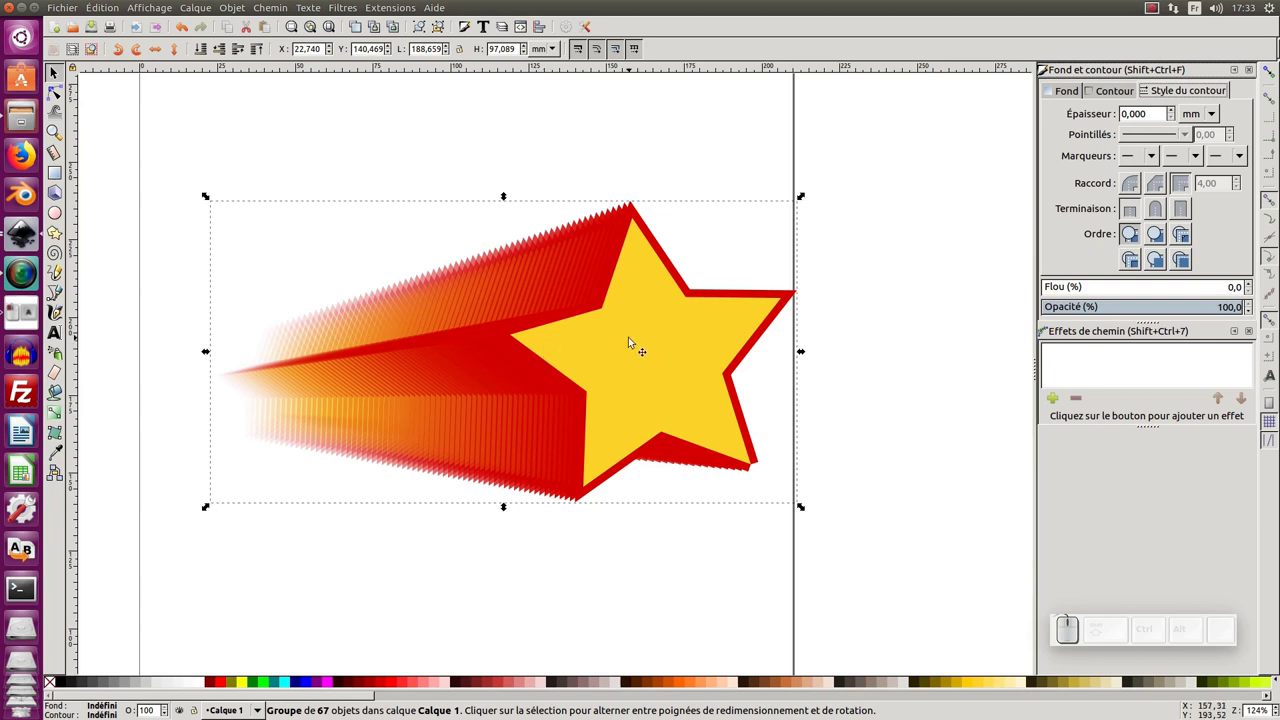
{"action": "left_click", "coordinate": [634, 338]}
{"action": "left_click", "coordinate": [632, 336]}
{"action": "left_click", "coordinate": [899, 148]}
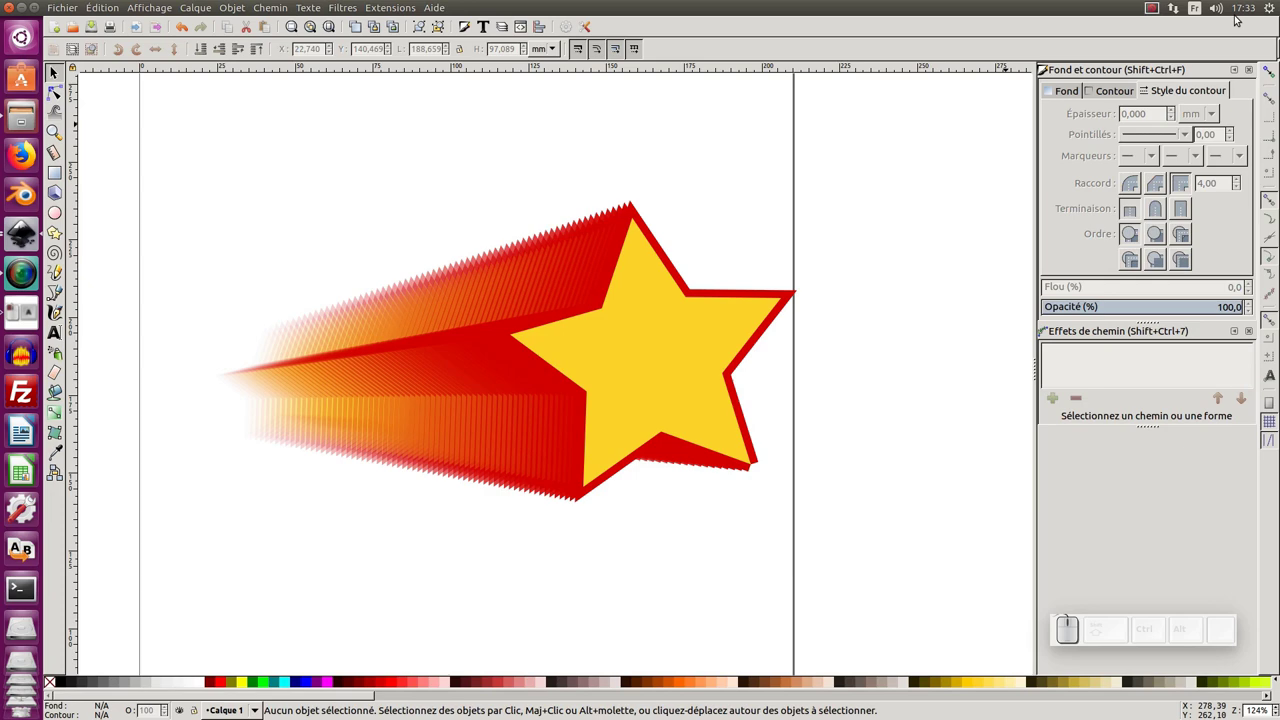
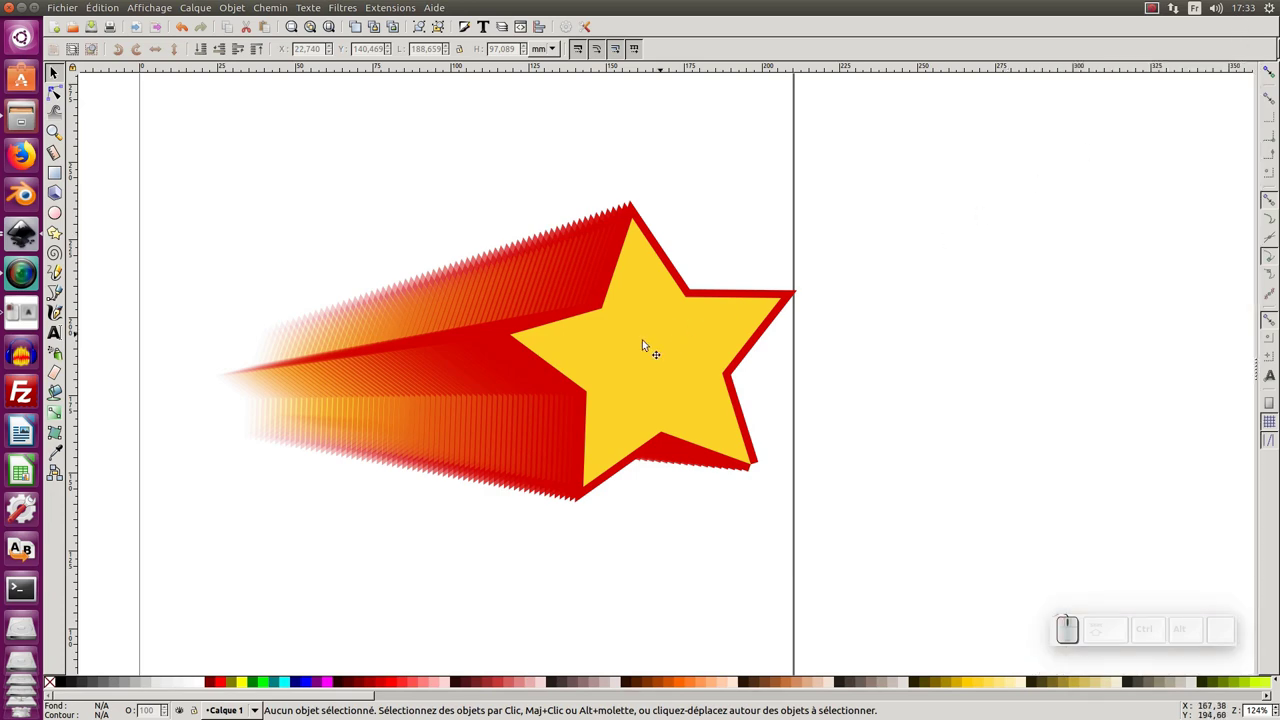
{"action": "left_click", "coordinate": [596, 355]}
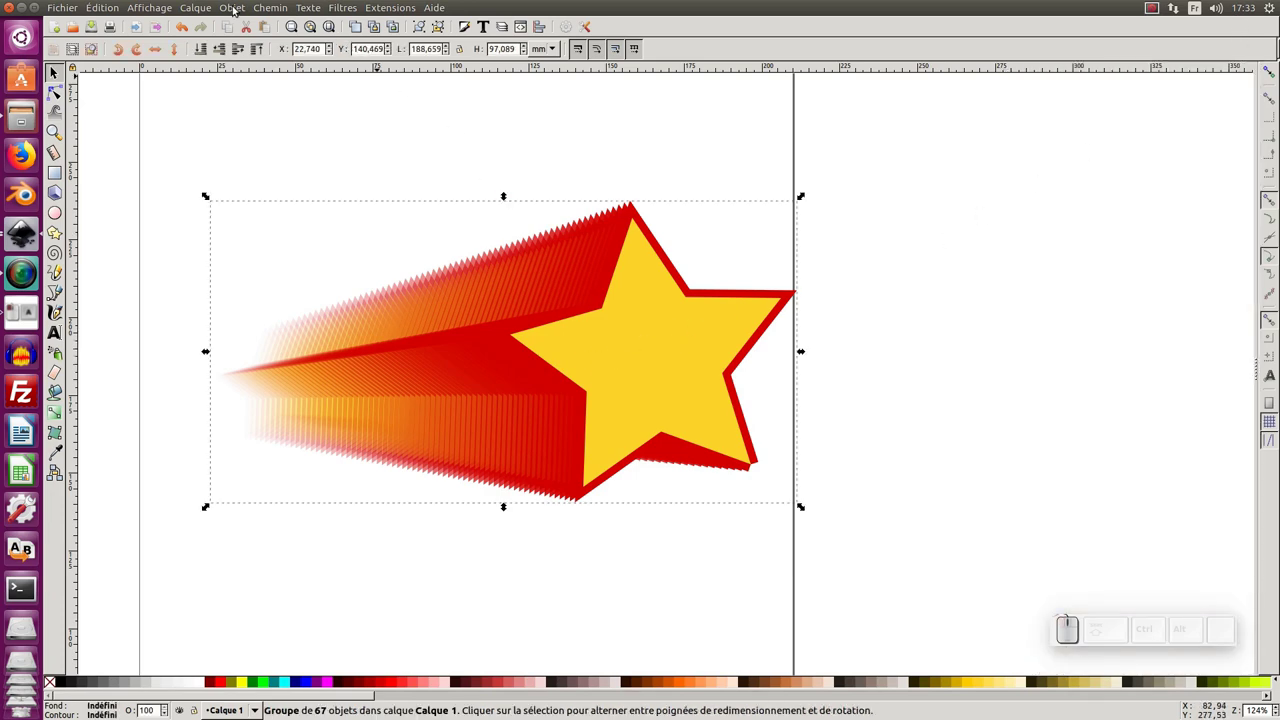
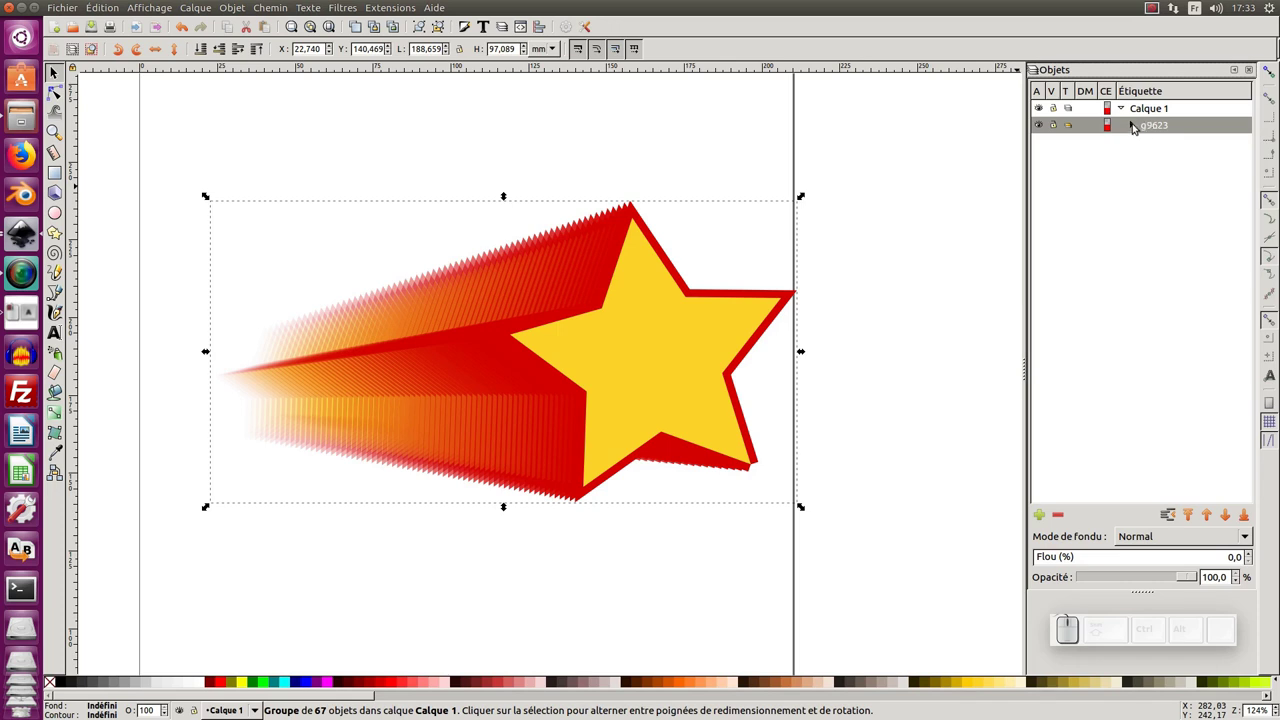
Expand the star group and select all 67 of its paths.
{"action": "left_click", "coordinate": [1138, 127]}
{"action": "left_click", "coordinate": [1167, 146]}
{"action": "left_click", "coordinate": [1171, 163]}
{"action": "left_click", "coordinate": [1170, 186]}
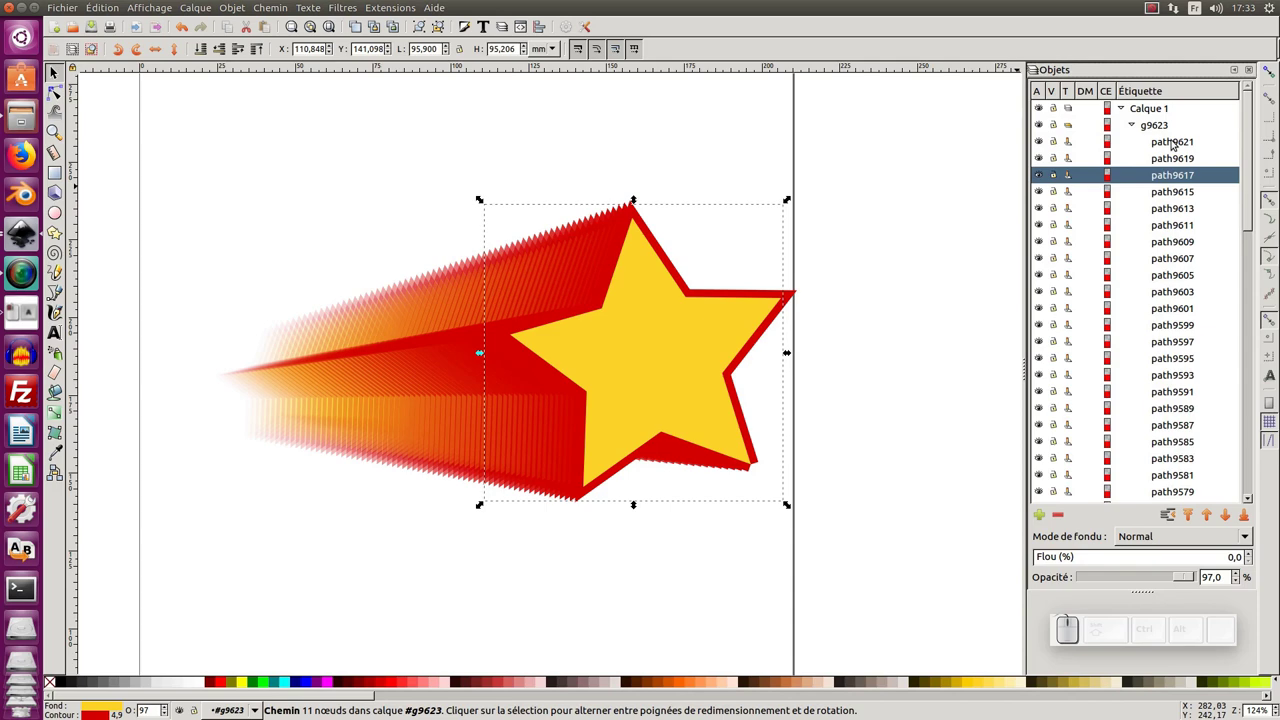
{"action": "left_click", "coordinate": [1173, 144]}
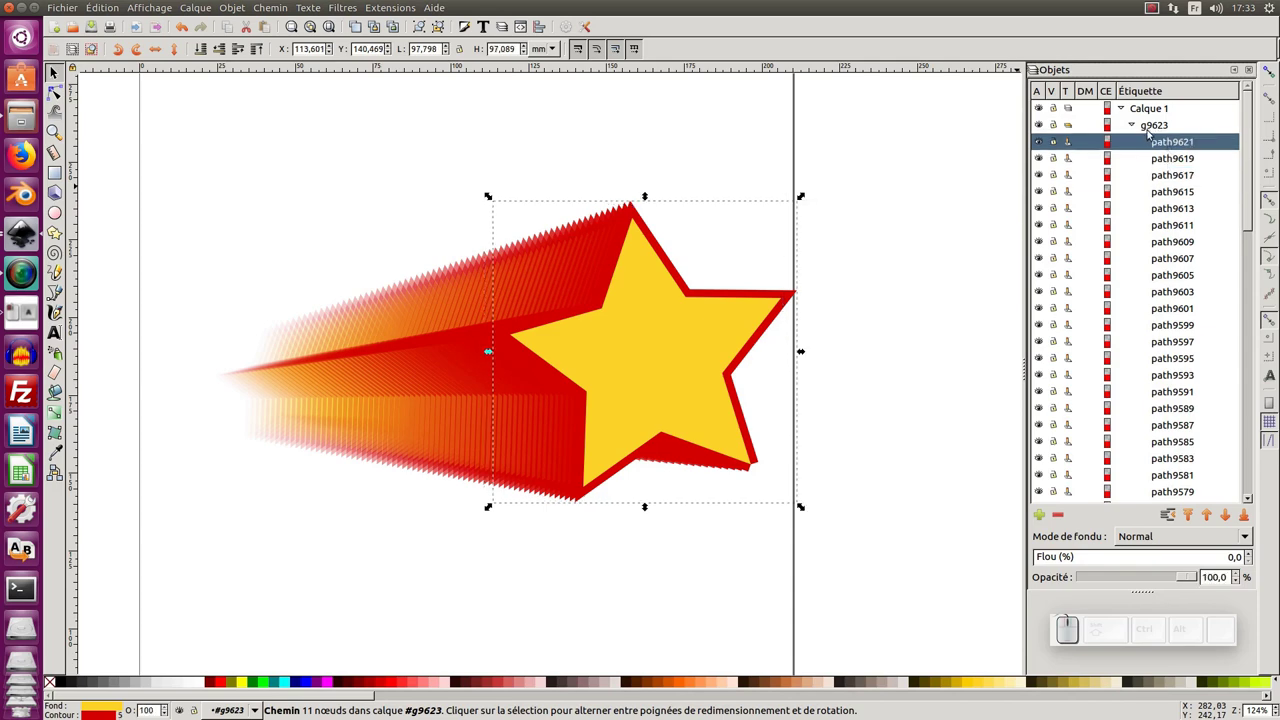
{"action": "left_click", "coordinate": [878, 181]}
{"action": "left_click_drag", "start_coordinate": [911, 129], "coordinate": [126, 587]}
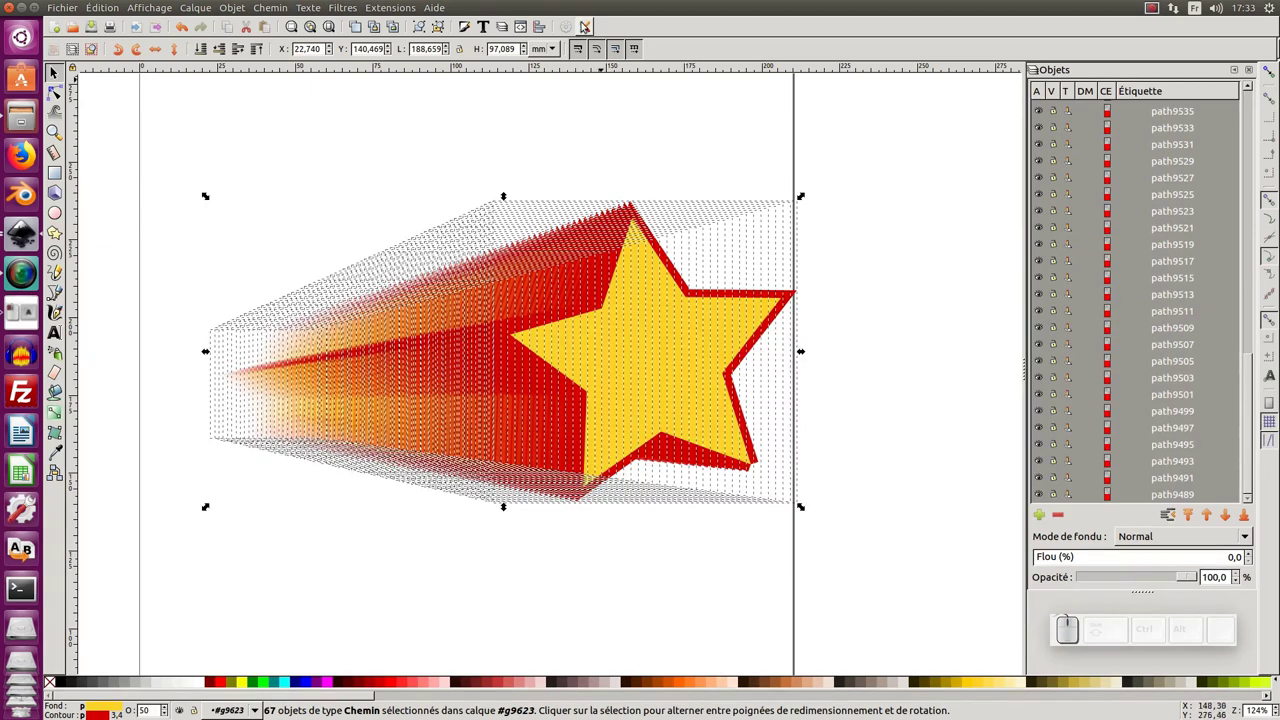
Give the star outlines round caps and round joins in Stroke style.
{"action": "left_click", "coordinate": [468, 29]}
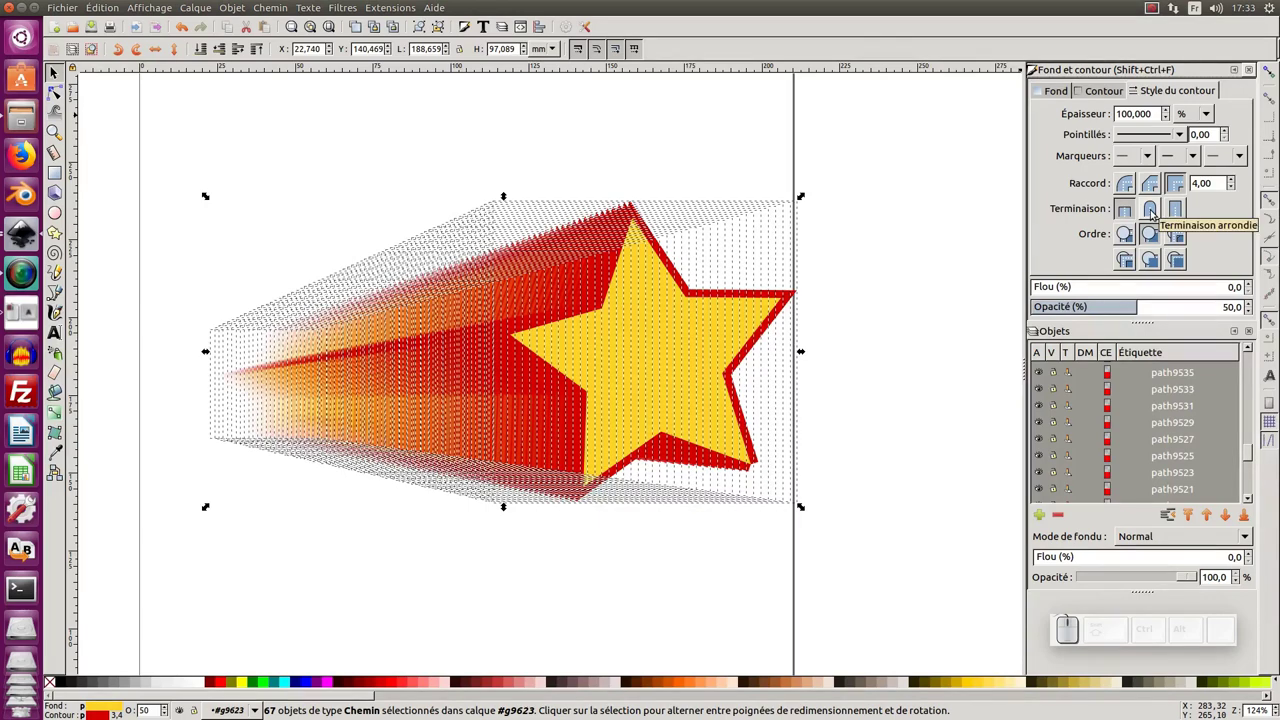
{"action": "left_click", "coordinate": [1156, 214]}
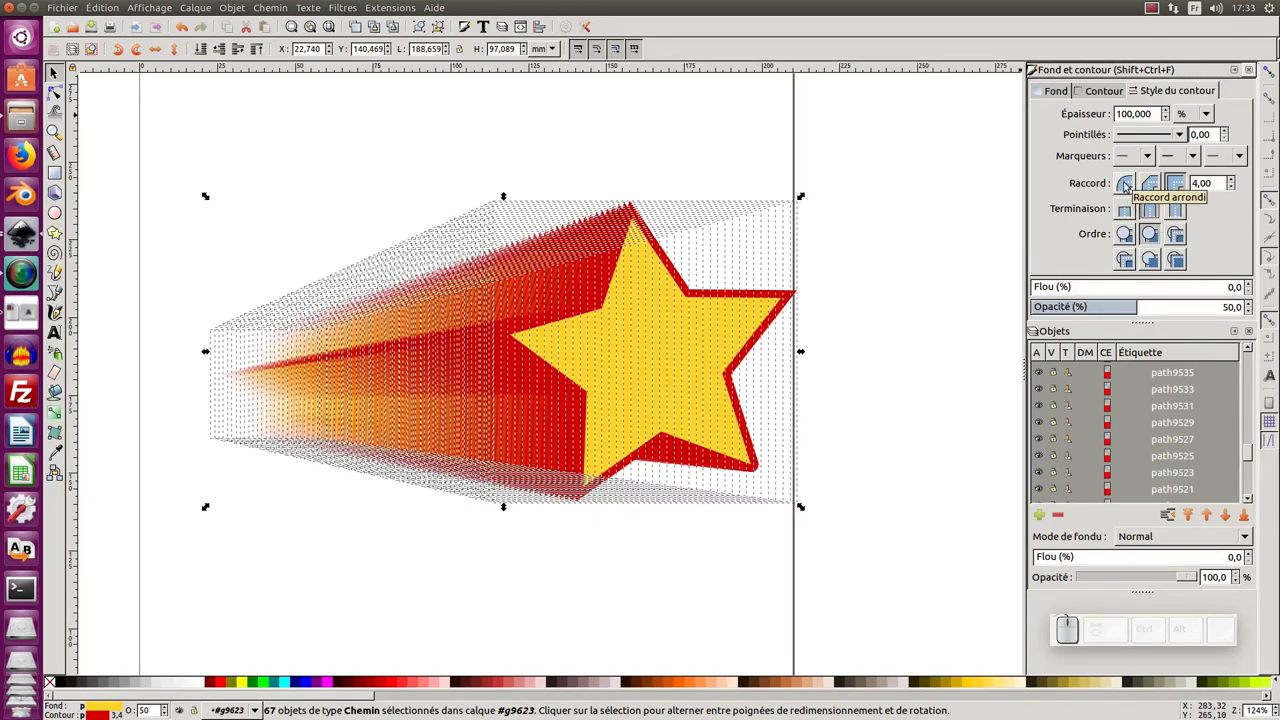
{"action": "left_click", "coordinate": [1128, 188]}
{"action": "left_click", "coordinate": [910, 411]}
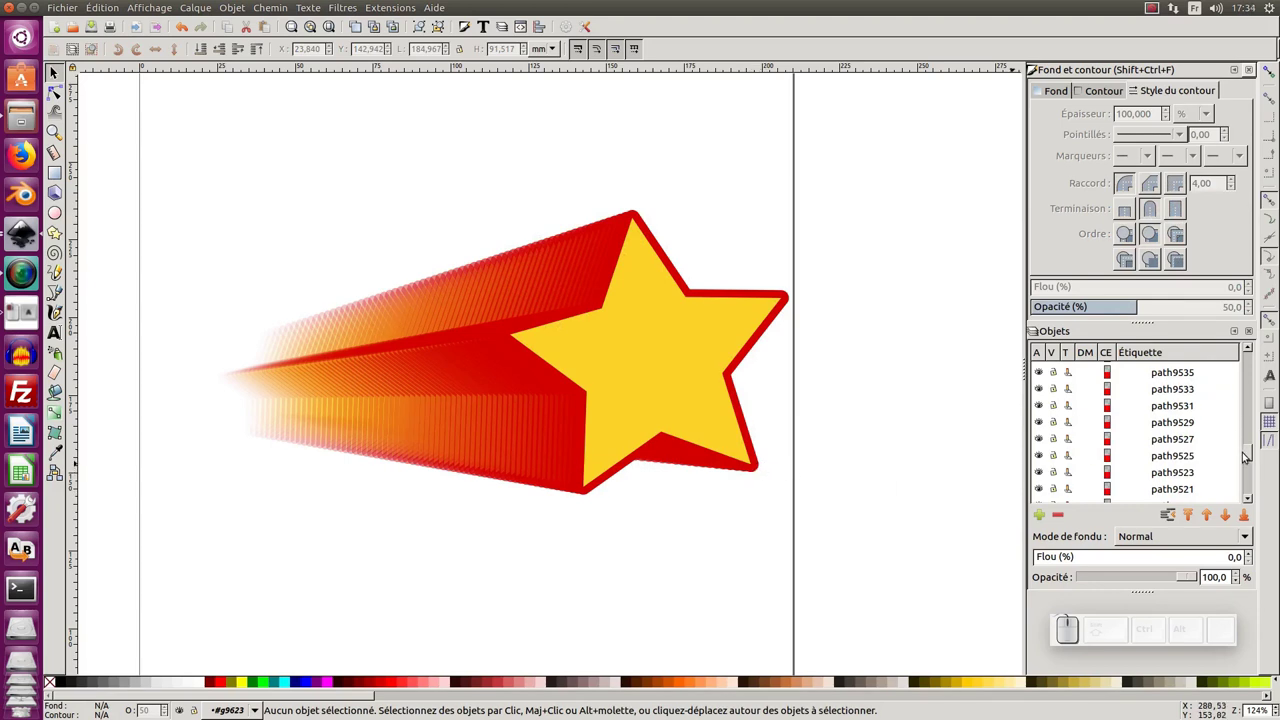
Collapse the star group, select it and fit the whole page in view.
{"action": "left_click_drag", "start_coordinate": [1253, 453], "coordinate": [1188, 373]}
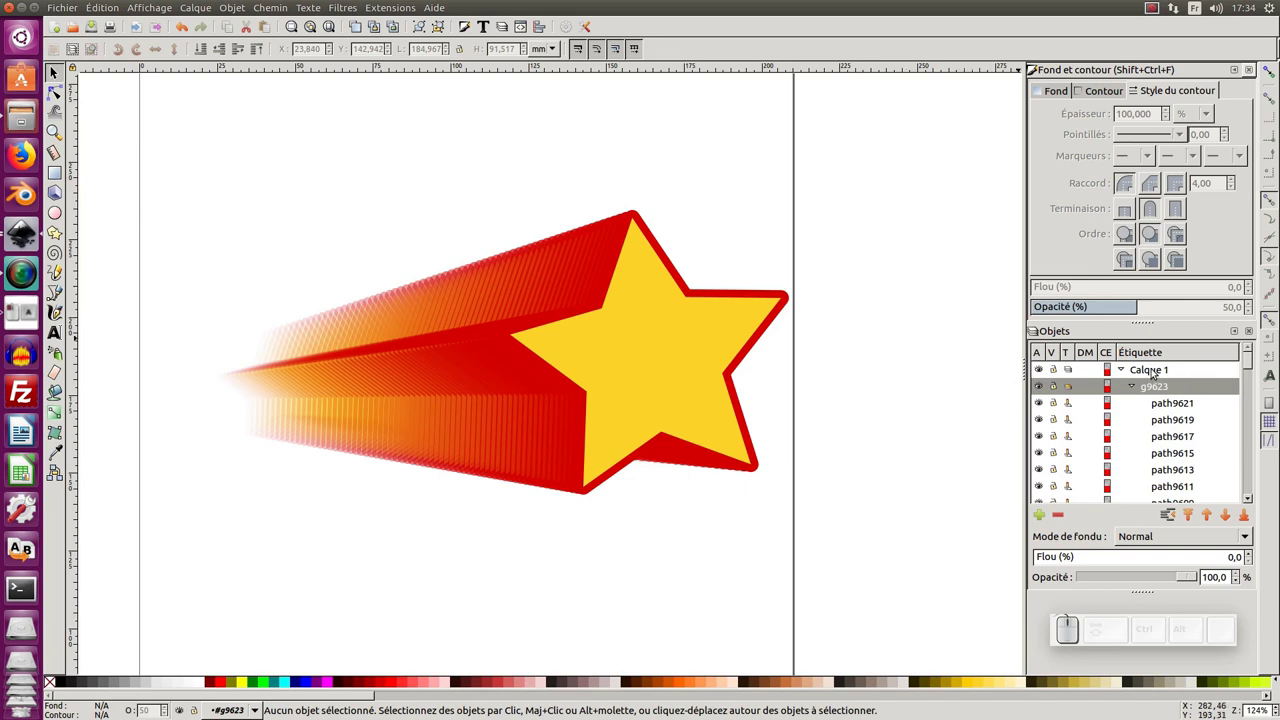
{"action": "left_click", "coordinate": [1155, 372]}
{"action": "left_click_drag", "start_coordinate": [785, 342], "coordinate": [716, 332]}
{"action": "key", "text": "KP_Subtract"}
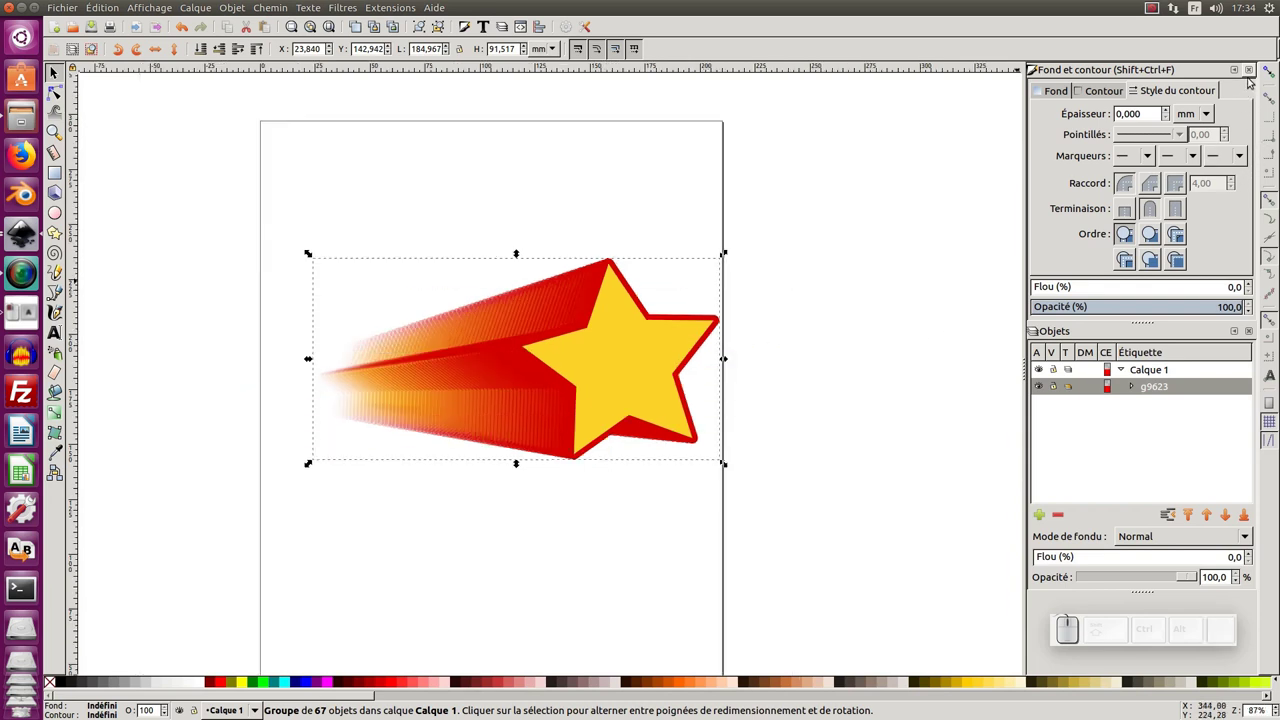
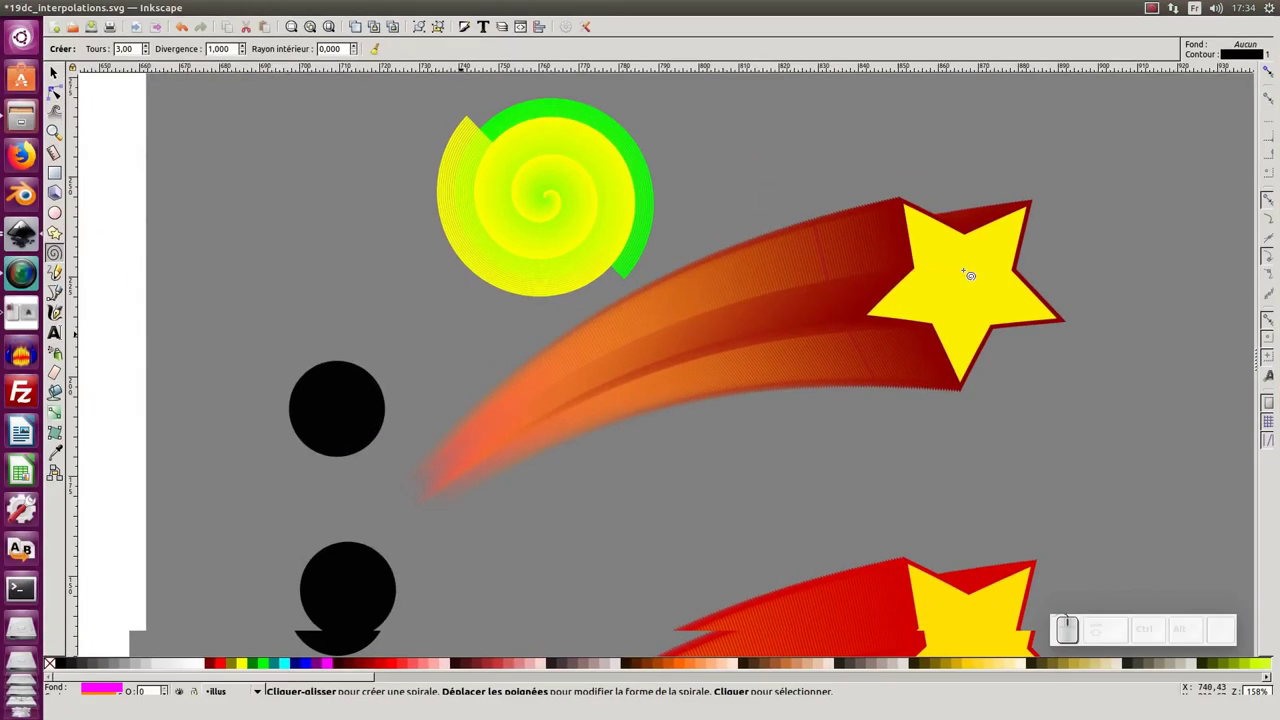
{"action": "key", "text": "alt+Tab"}
Add a Bend path effect to the shooting star and set its width to 1.25.
{"action": "double_click", "coordinate": [349, 130]}
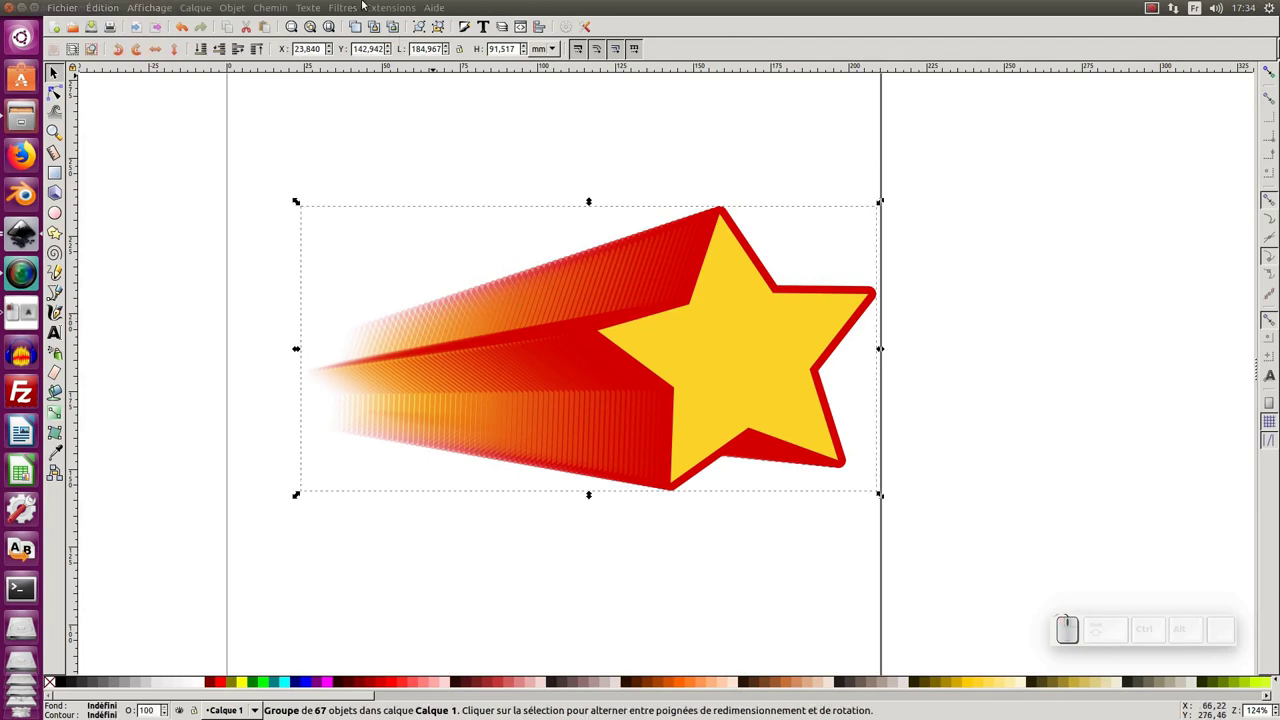
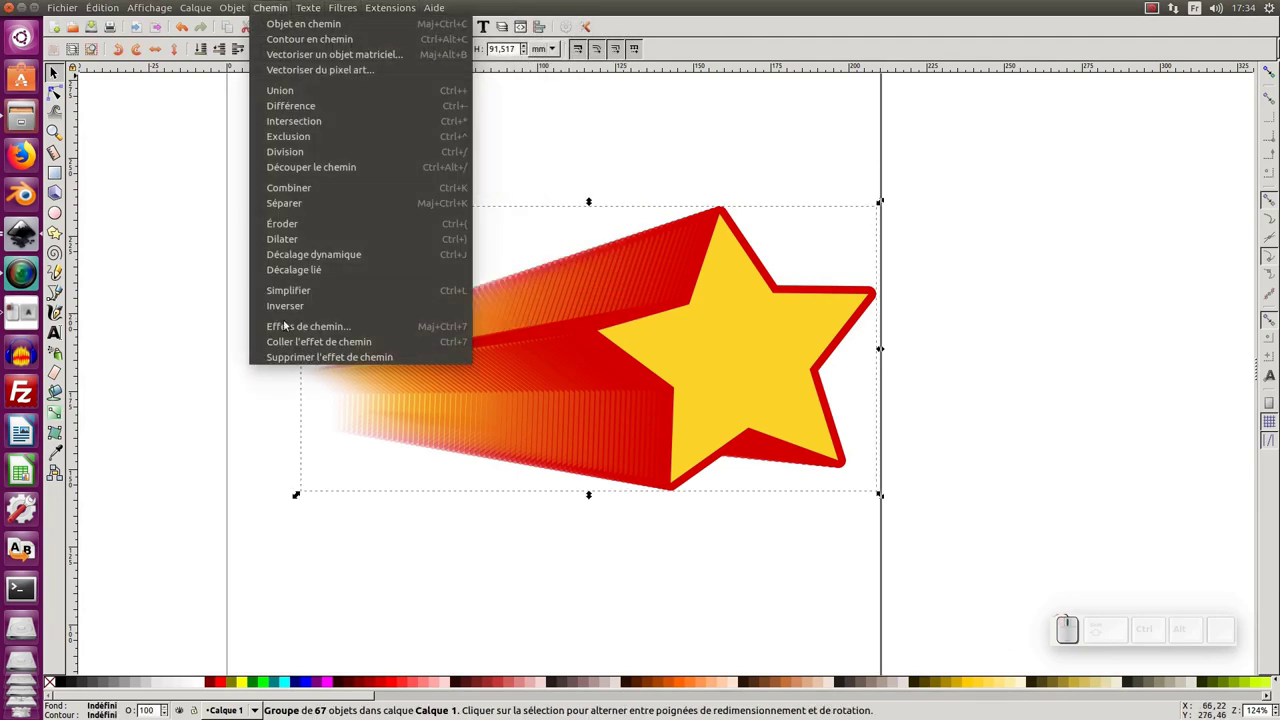
{"action": "left_click", "coordinate": [295, 328]}
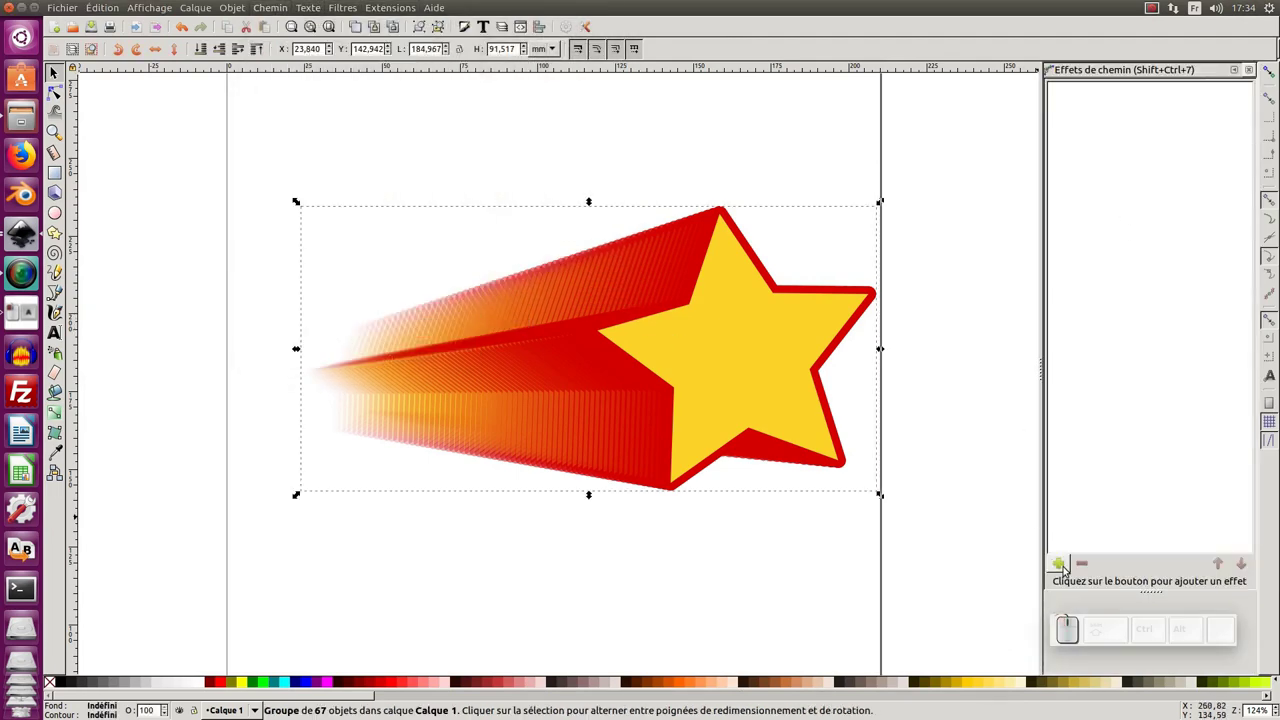
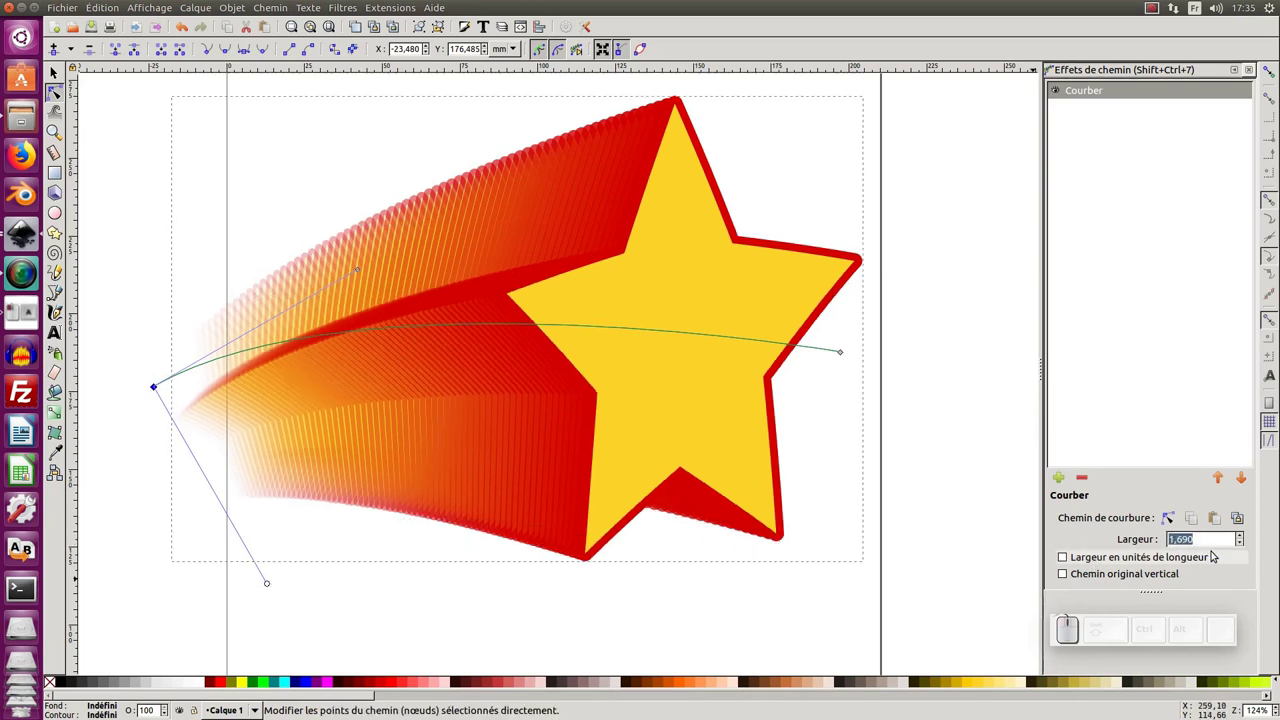
{"action": "key", "text": "KP_1"}
{"action": "key", "text": "KP_Decimal"}
{"action": "key", "text": "KP_2"}
{"action": "key", "text": "KP_5"}
{"action": "key", "text": "KP_Enter"}
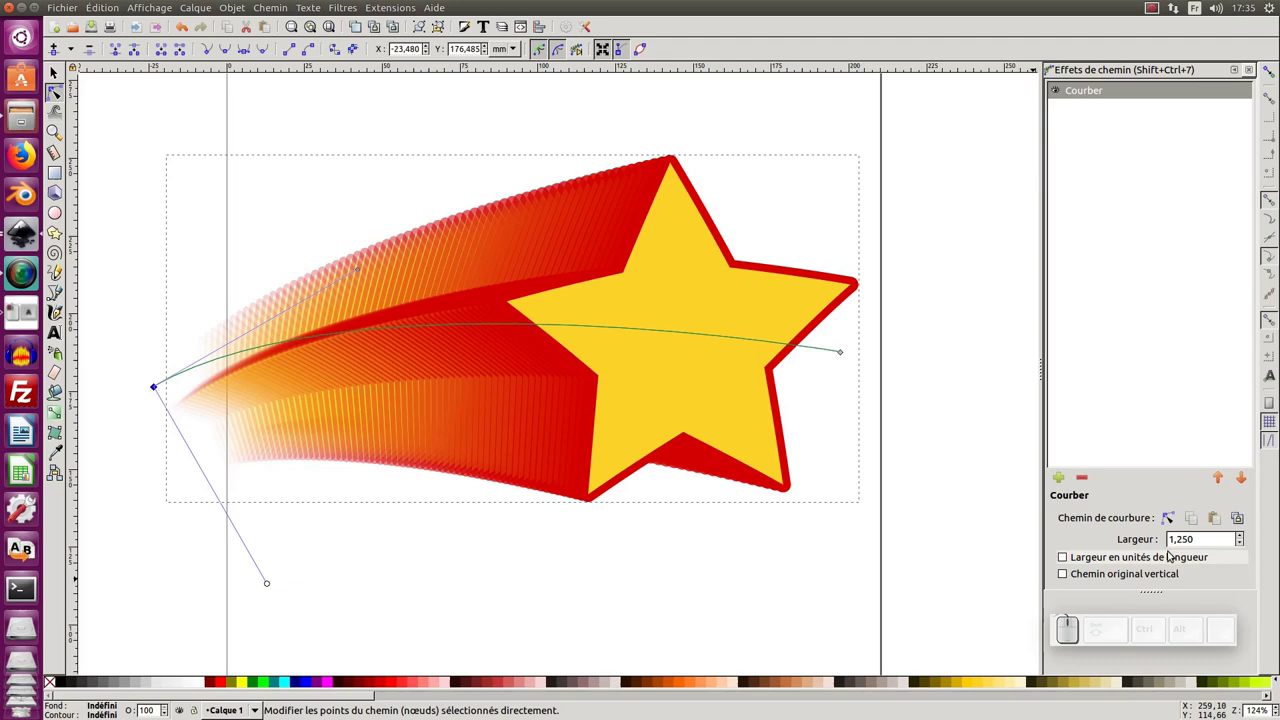
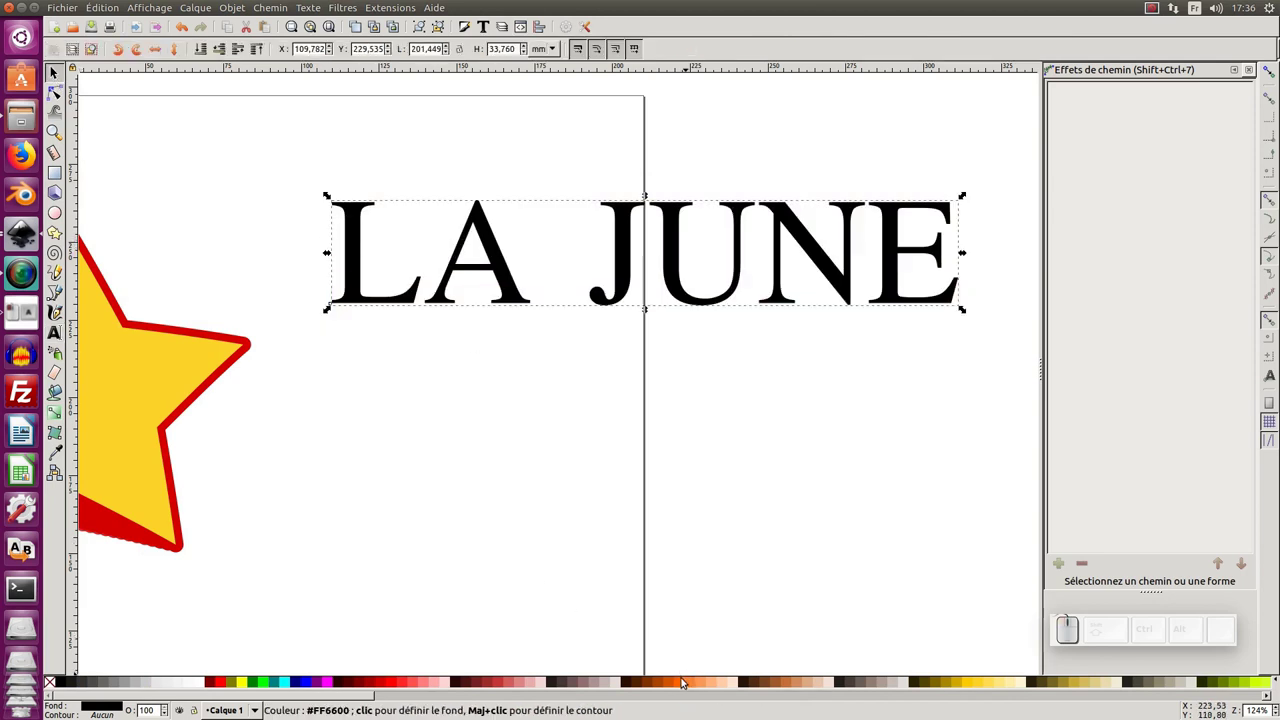
Fill the LA JUNE text red and give it a 2 mm orange outline.
{"action": "left_click", "coordinate": [684, 687]}
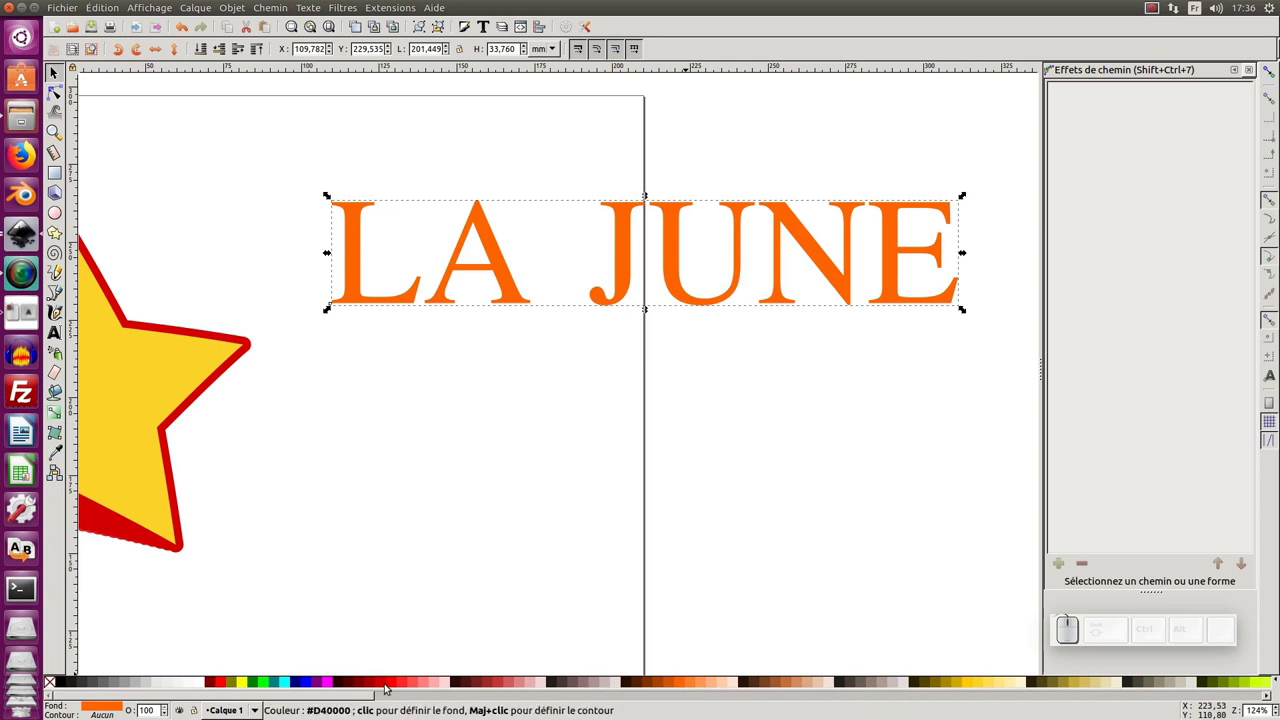
{"action": "left_click", "coordinate": [386, 687]}
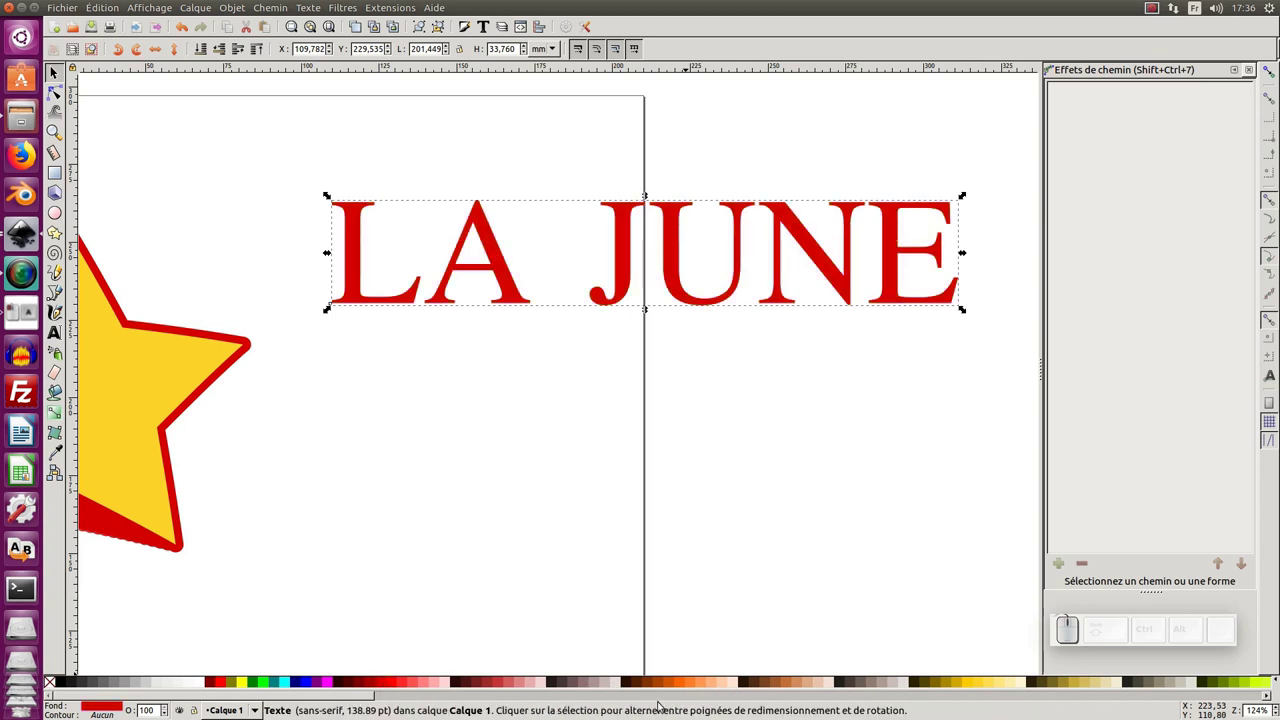
{"action": "left_click", "coordinate": [688, 687]}
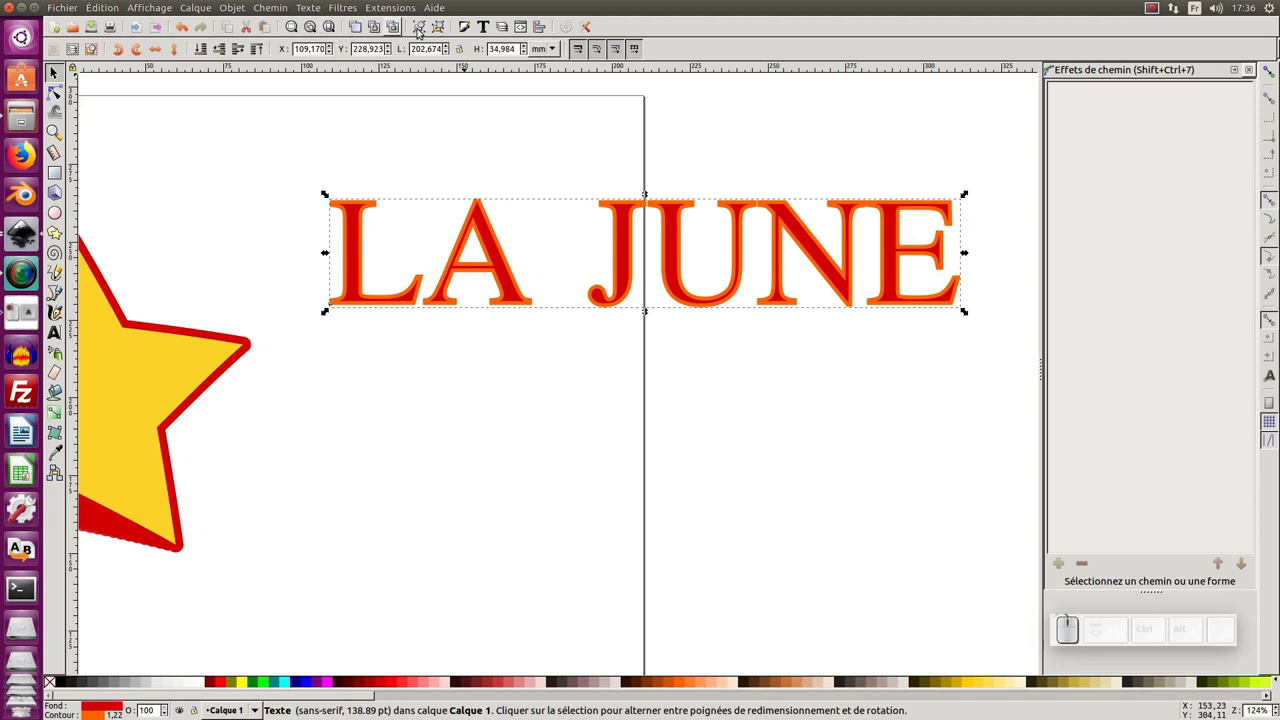
{"action": "left_click", "coordinate": [472, 26]}
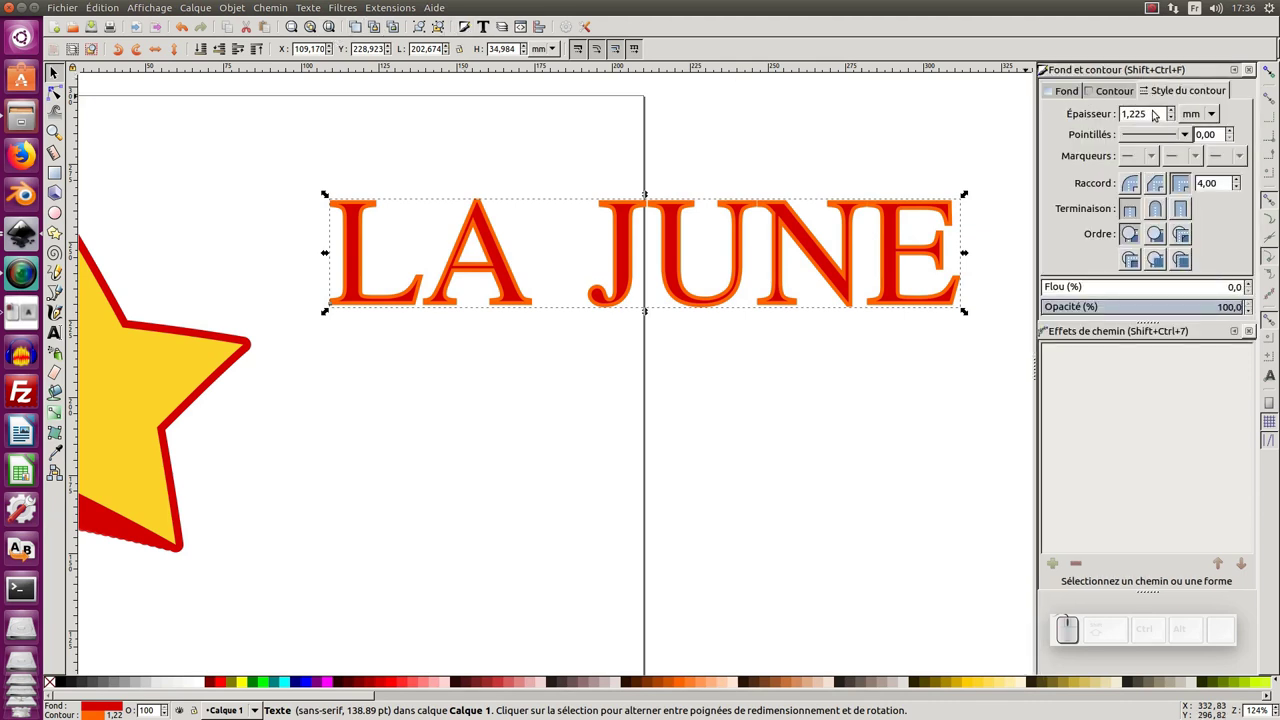
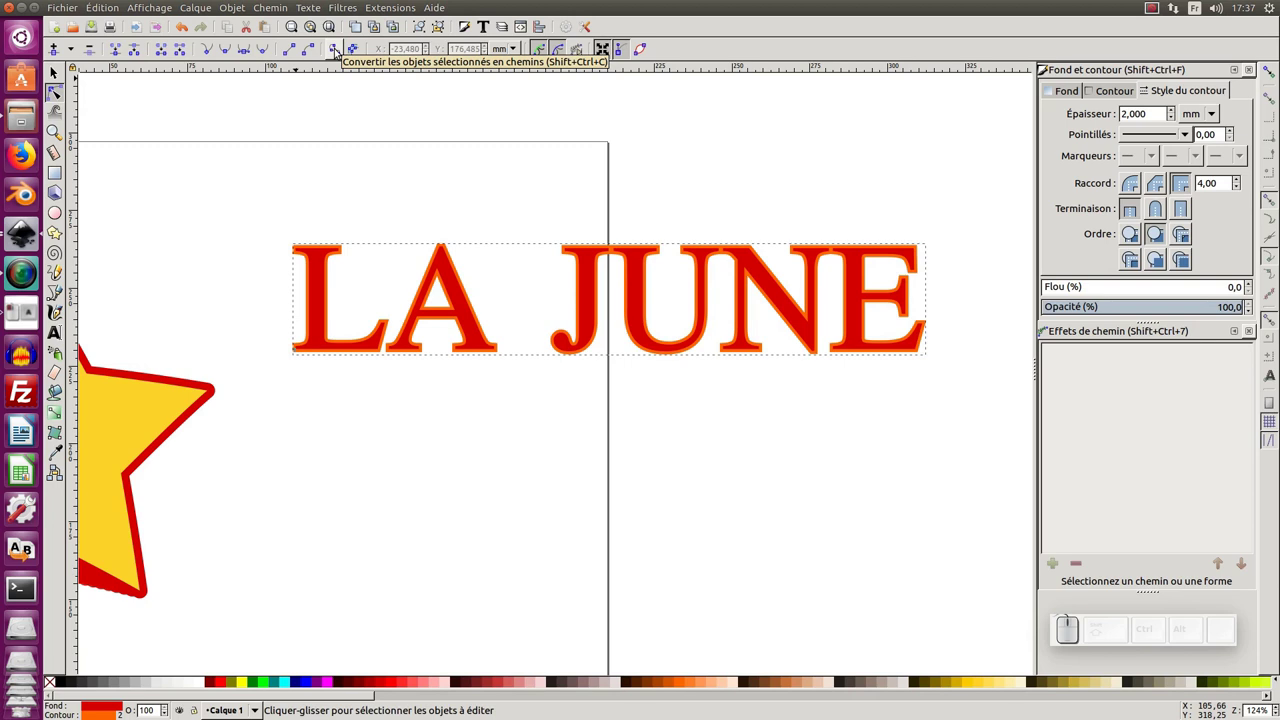
Convert LA JUNE to ungrouped paths and position a smaller duplicate below the title.
{"action": "left_click", "coordinate": [340, 52]}
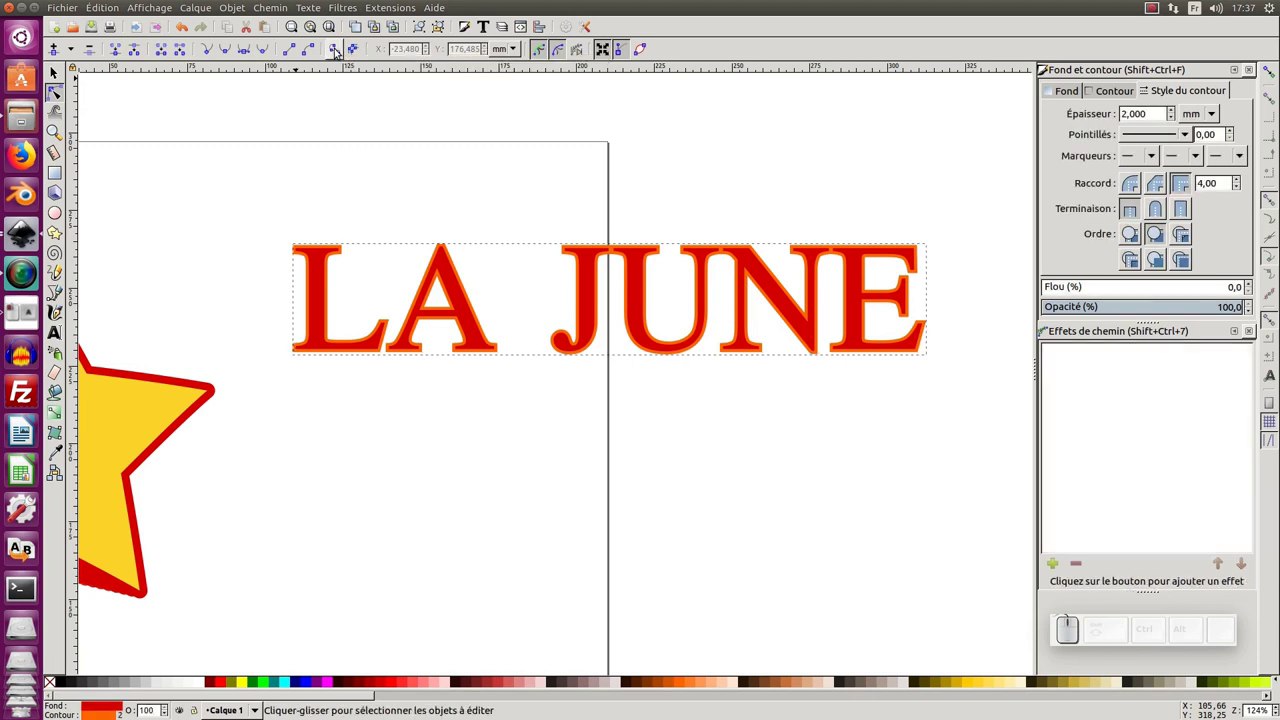
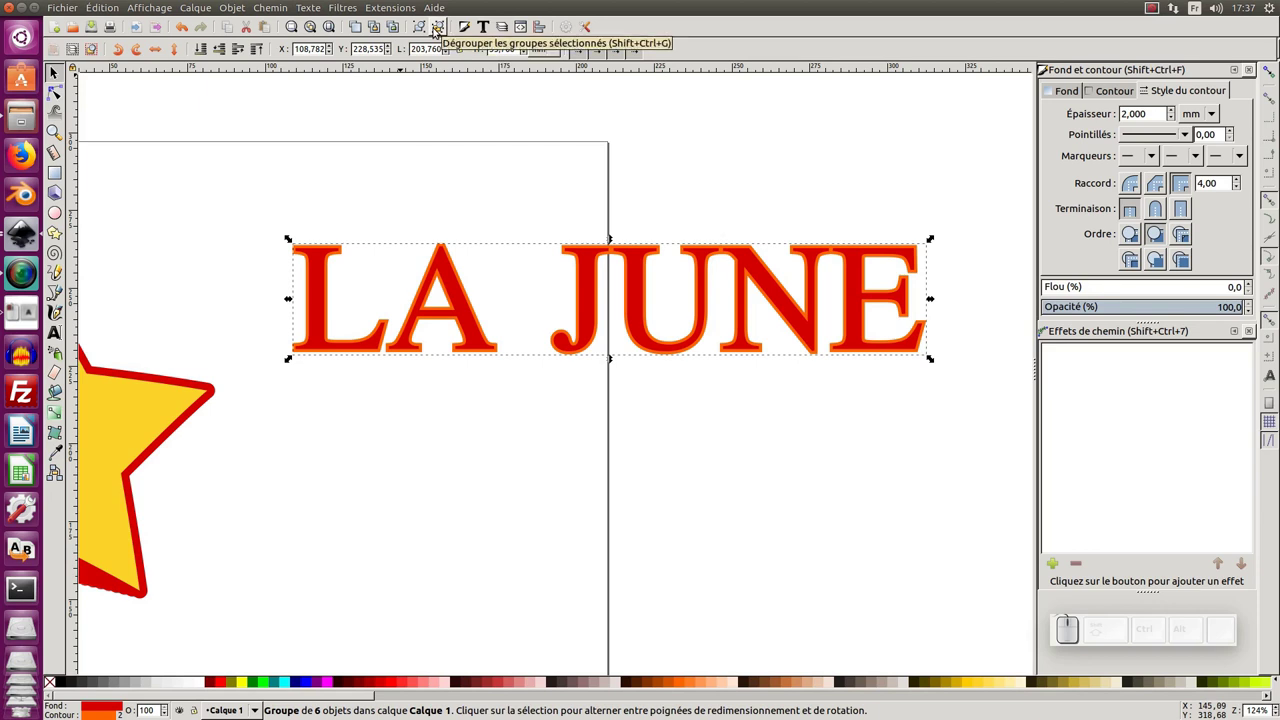
{"action": "left_click", "coordinate": [440, 32]}
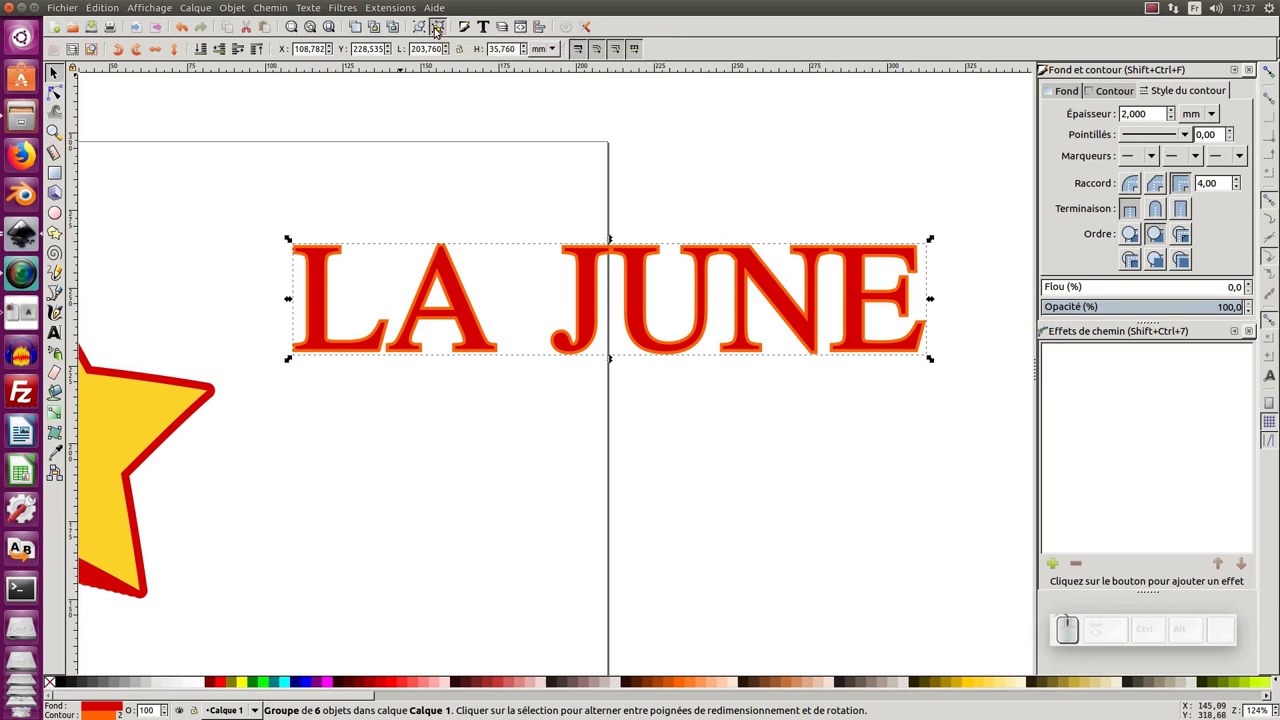
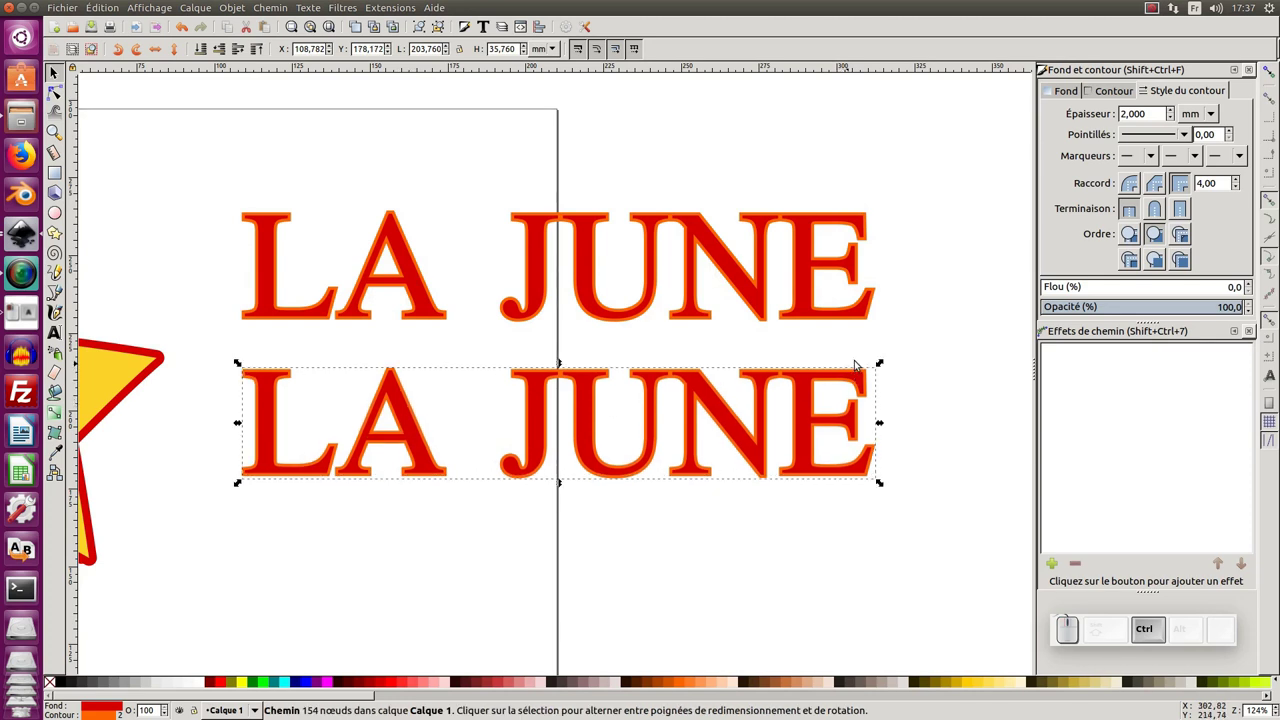
{"action": "left_click_drag", "start_coordinate": [885, 365], "coordinate": [687, 414]}
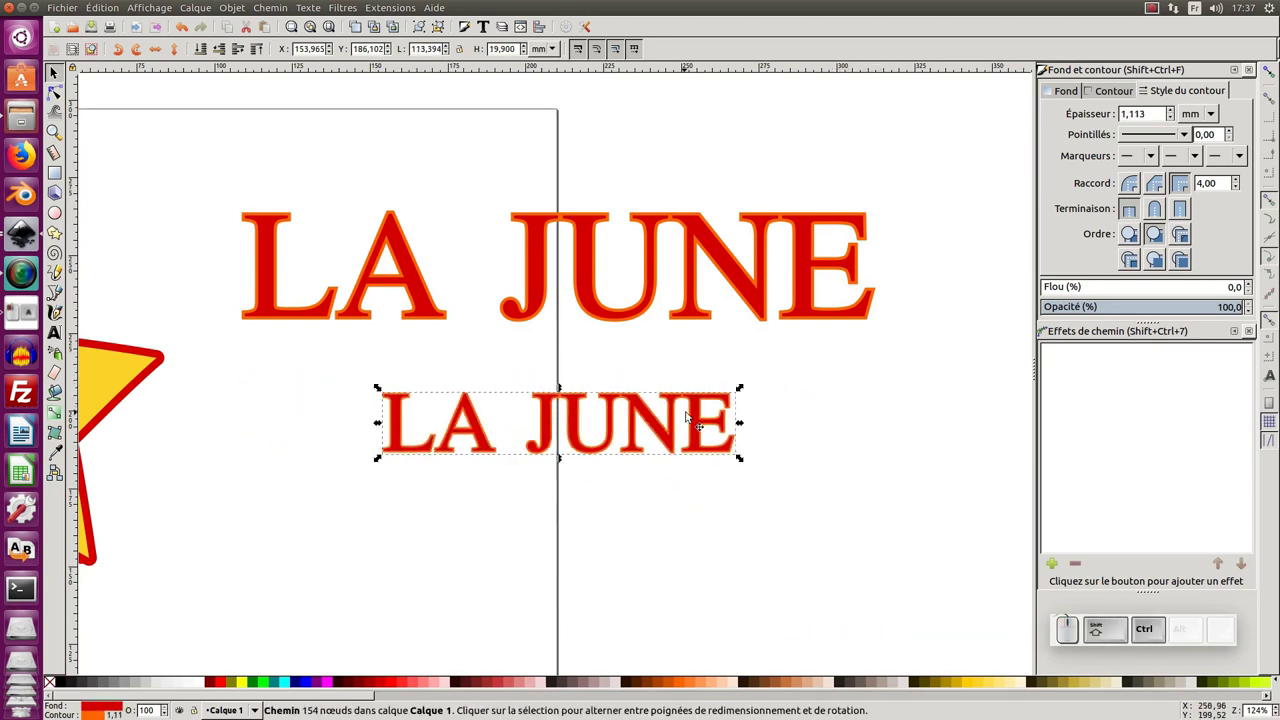
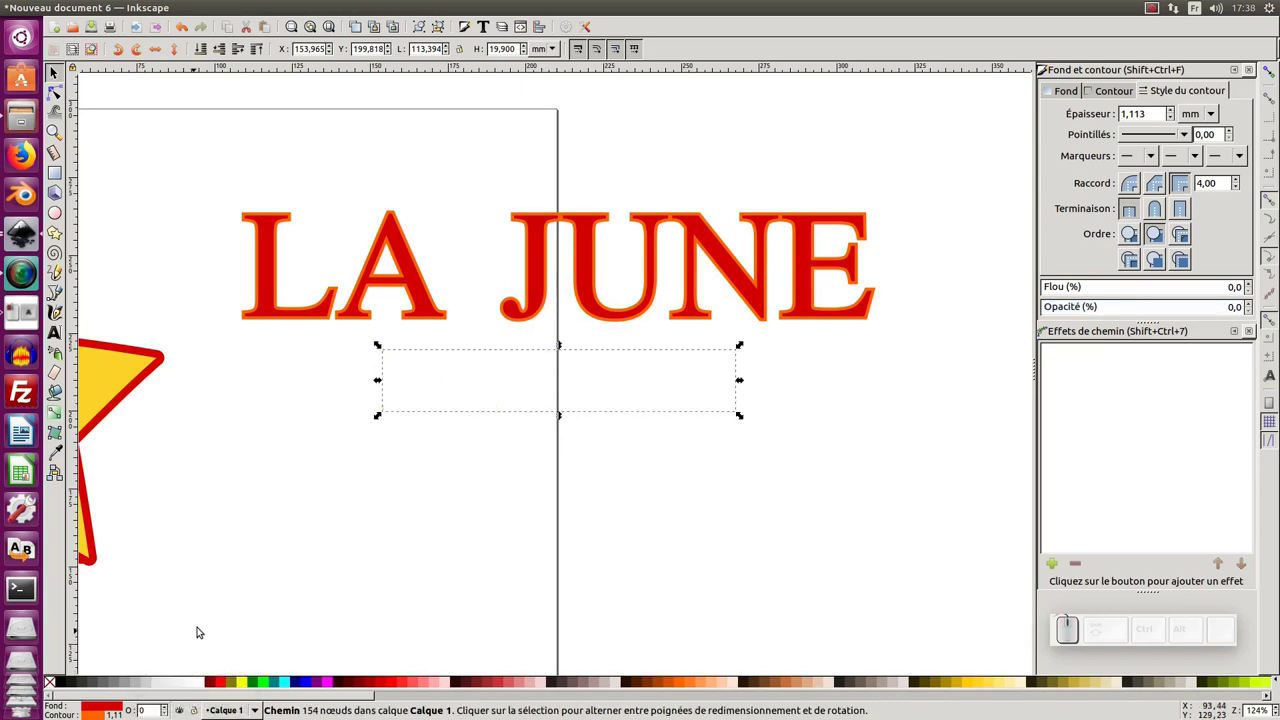
{"action": "left_click_drag", "start_coordinate": [60, 70], "coordinate": [225, 166]}
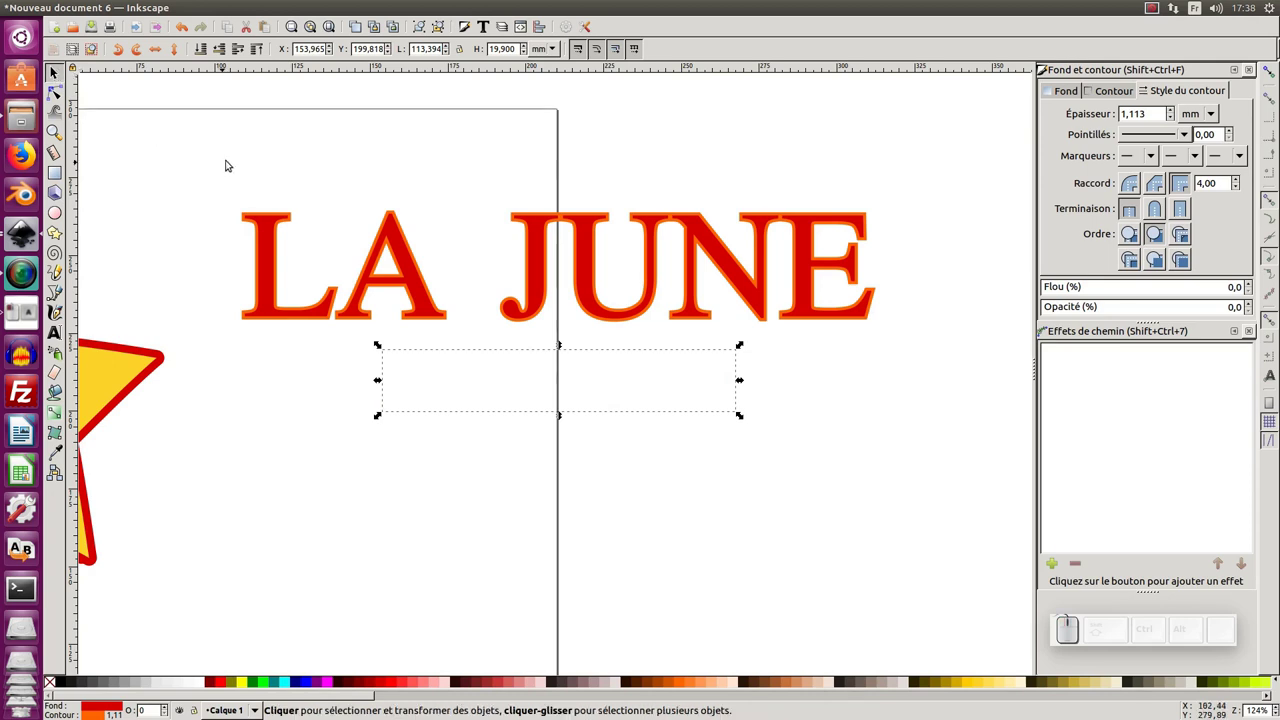
{"action": "left_click_drag", "start_coordinate": [200, 151], "coordinate": [950, 459]}
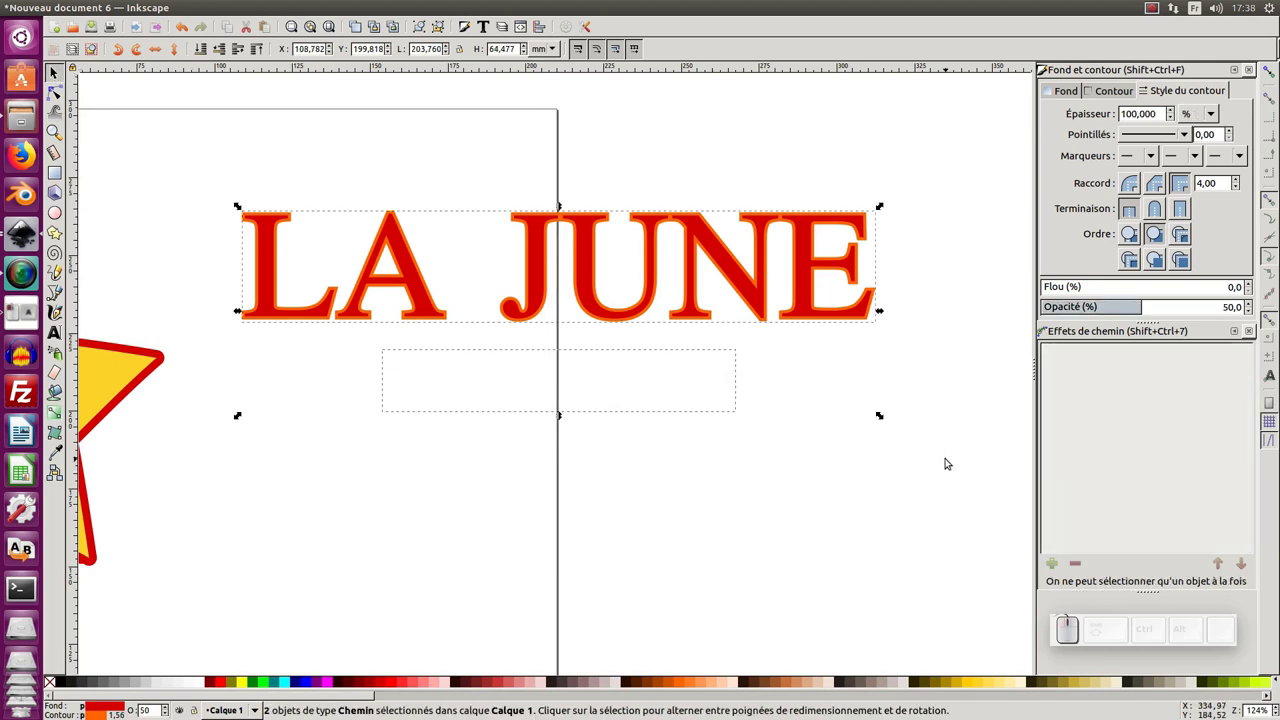
{"action": "left_click", "coordinate": [408, 7]}
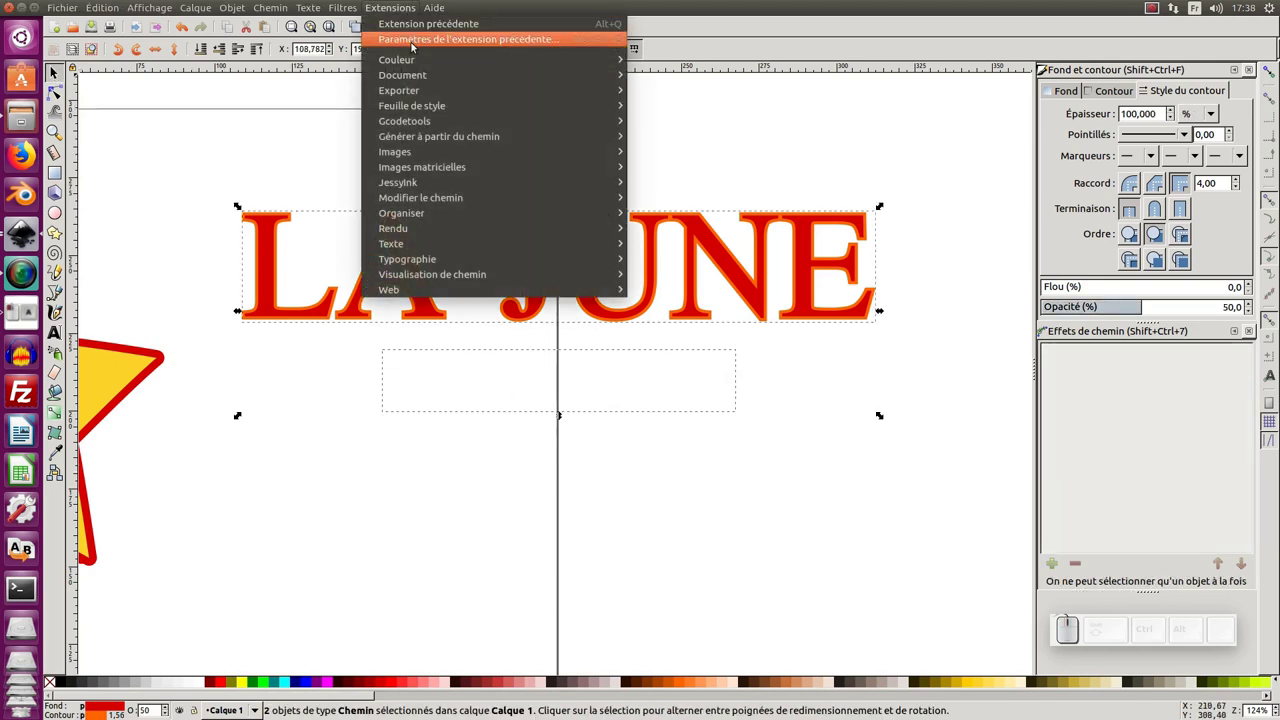
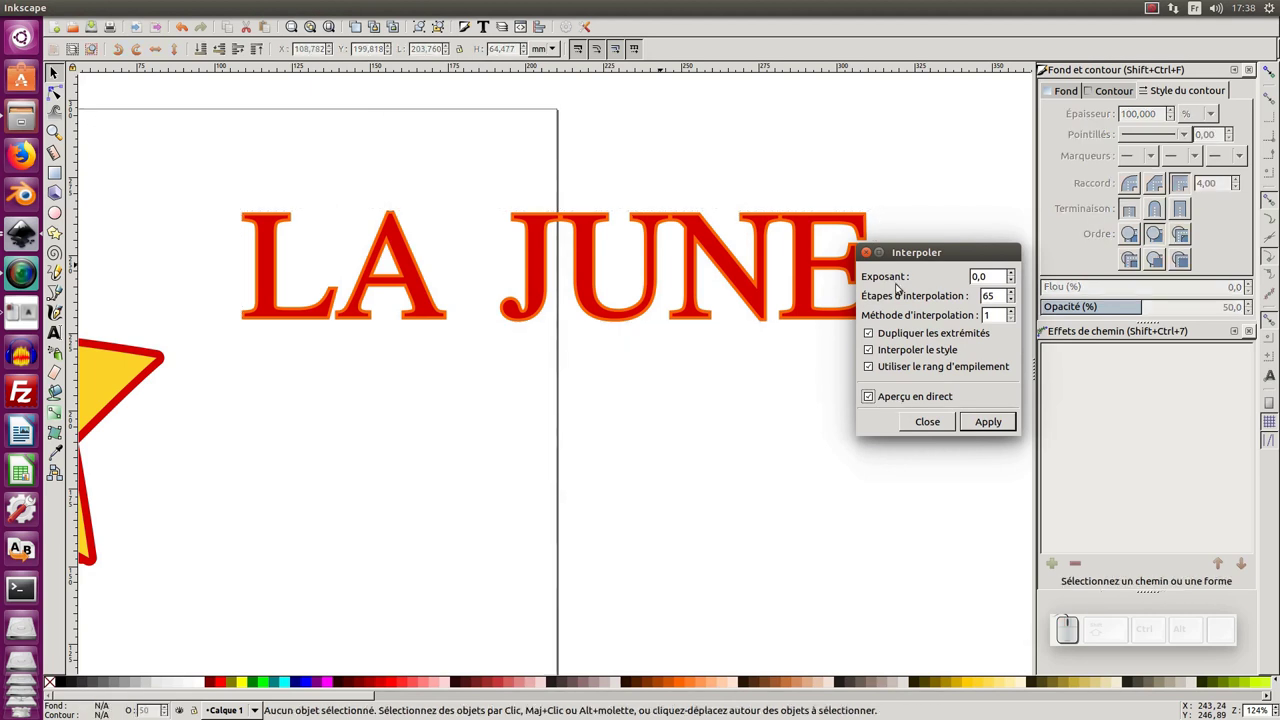
{"action": "left_click_drag", "start_coordinate": [919, 254], "coordinate": [957, 320]}
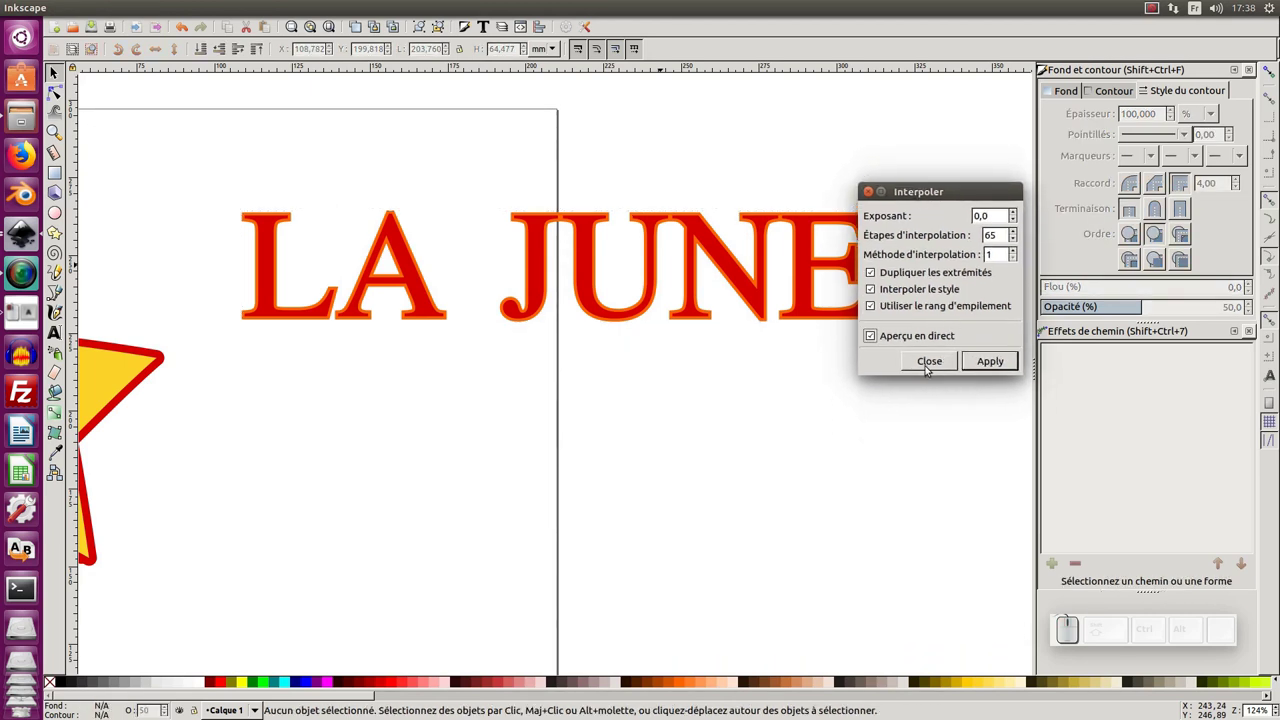
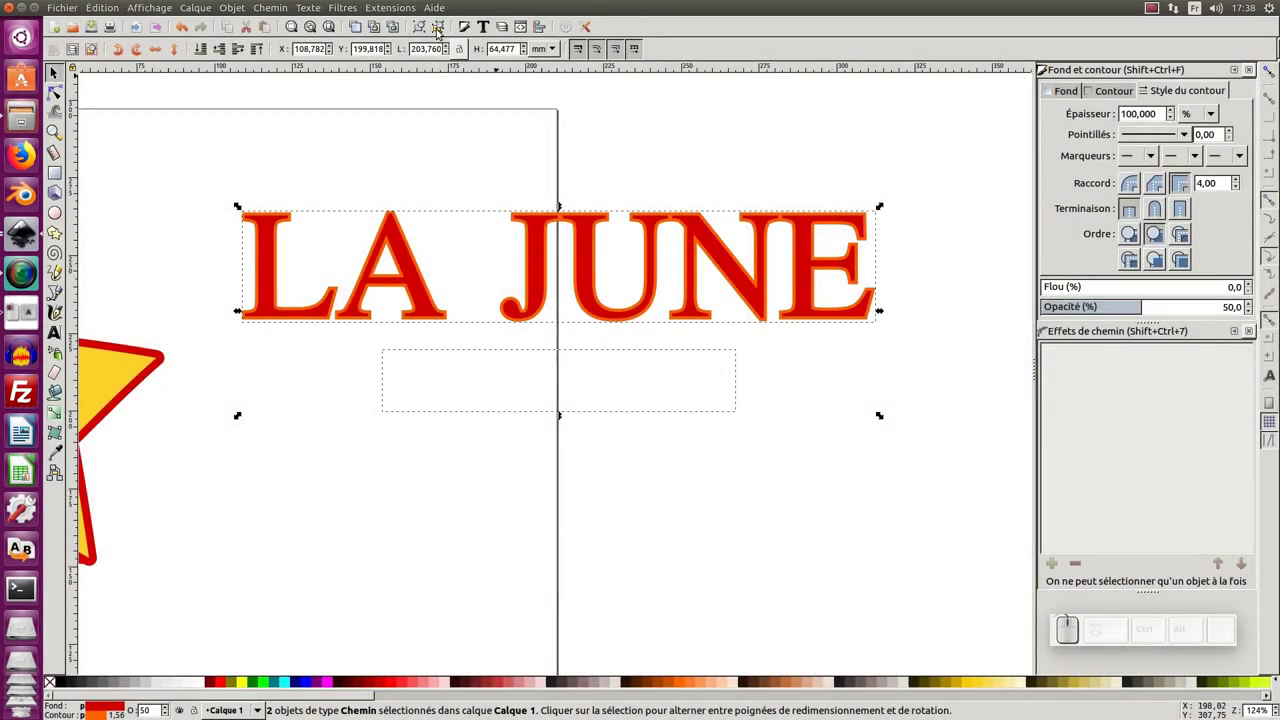
Set the Interpolate extension to 30 steps with Live preview showing the orange LA JUNE trail.
{"action": "left_click", "coordinate": [371, 6]}
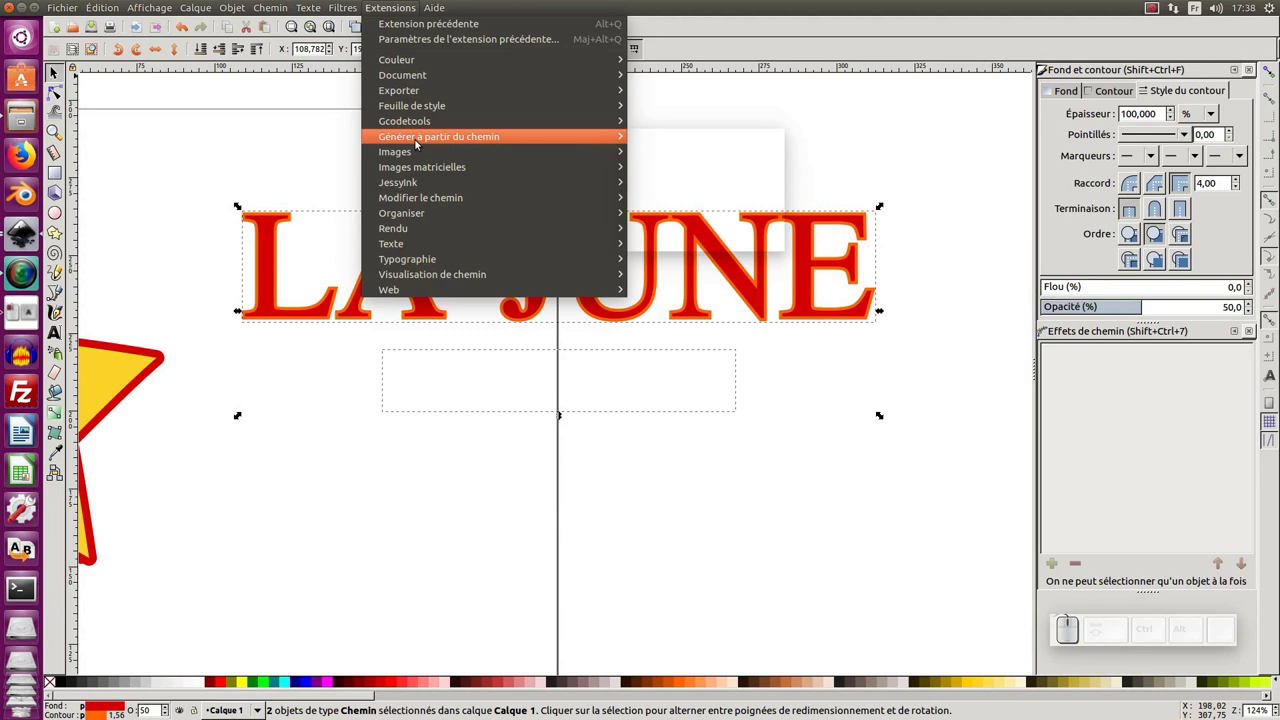
{"action": "left_click", "coordinate": [696, 200]}
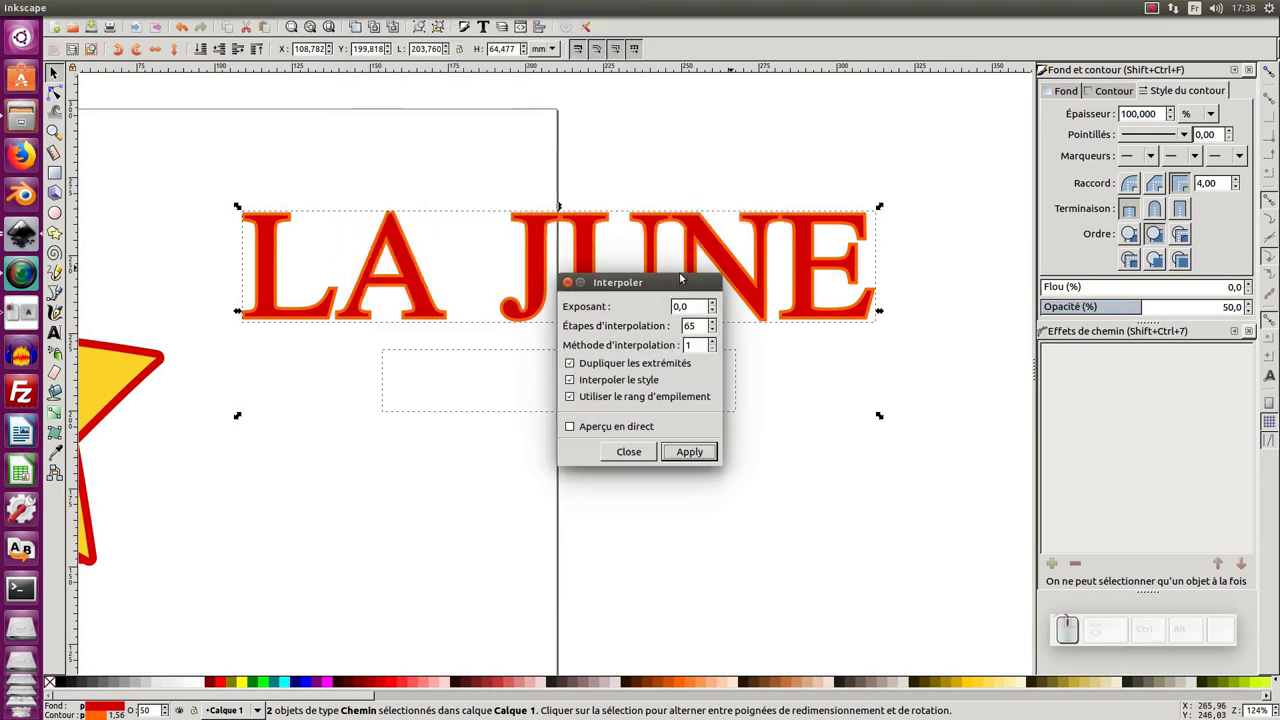
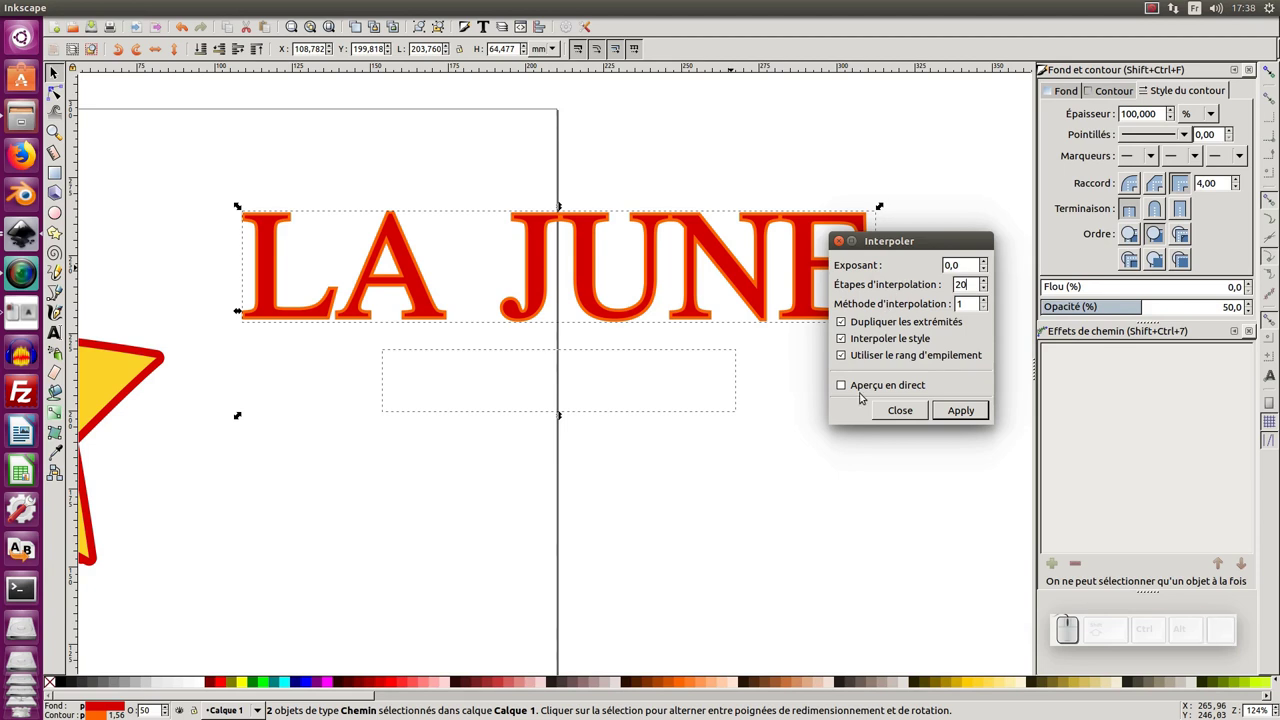
{"action": "left_click", "coordinate": [847, 392]}
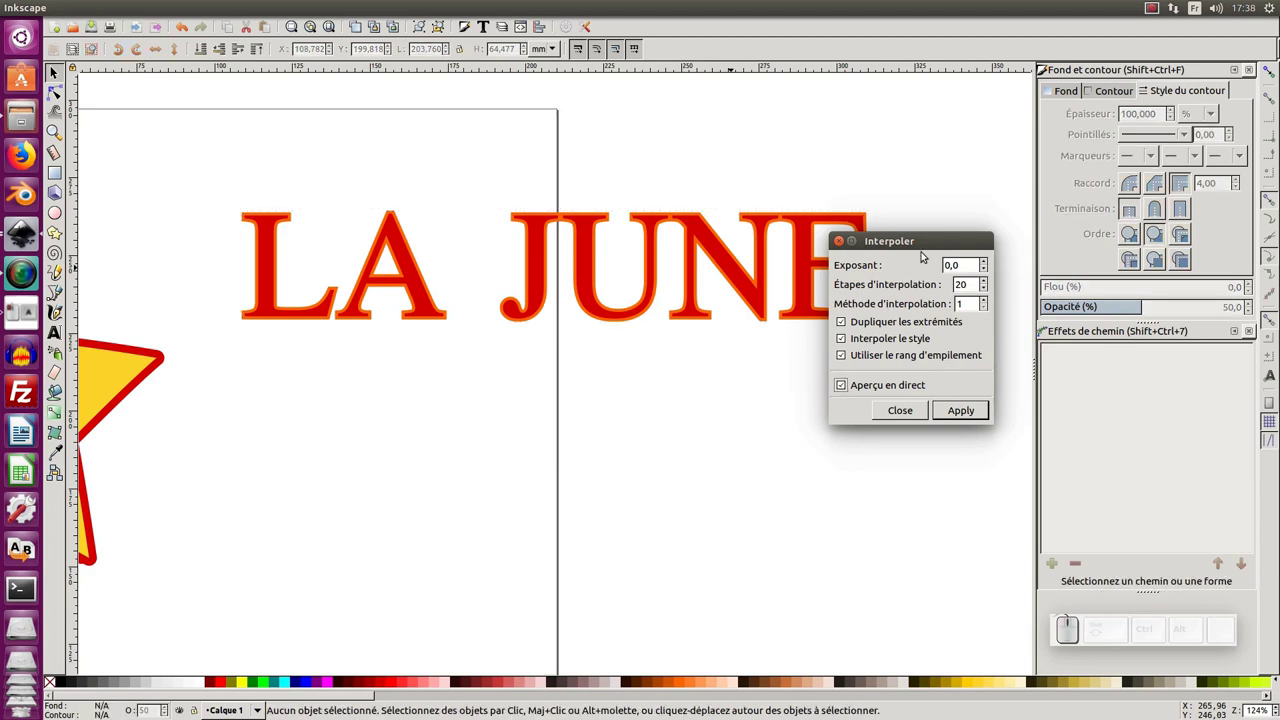
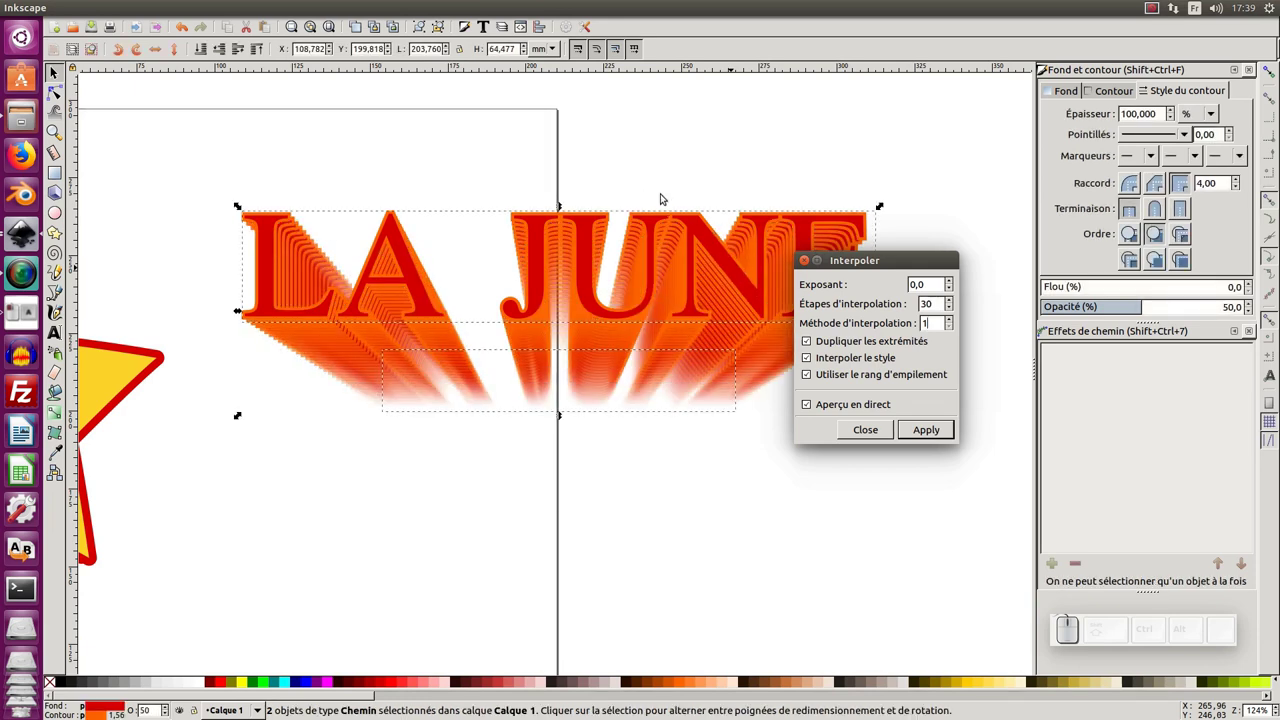
{"action": "left_click", "coordinate": [808, 267]}
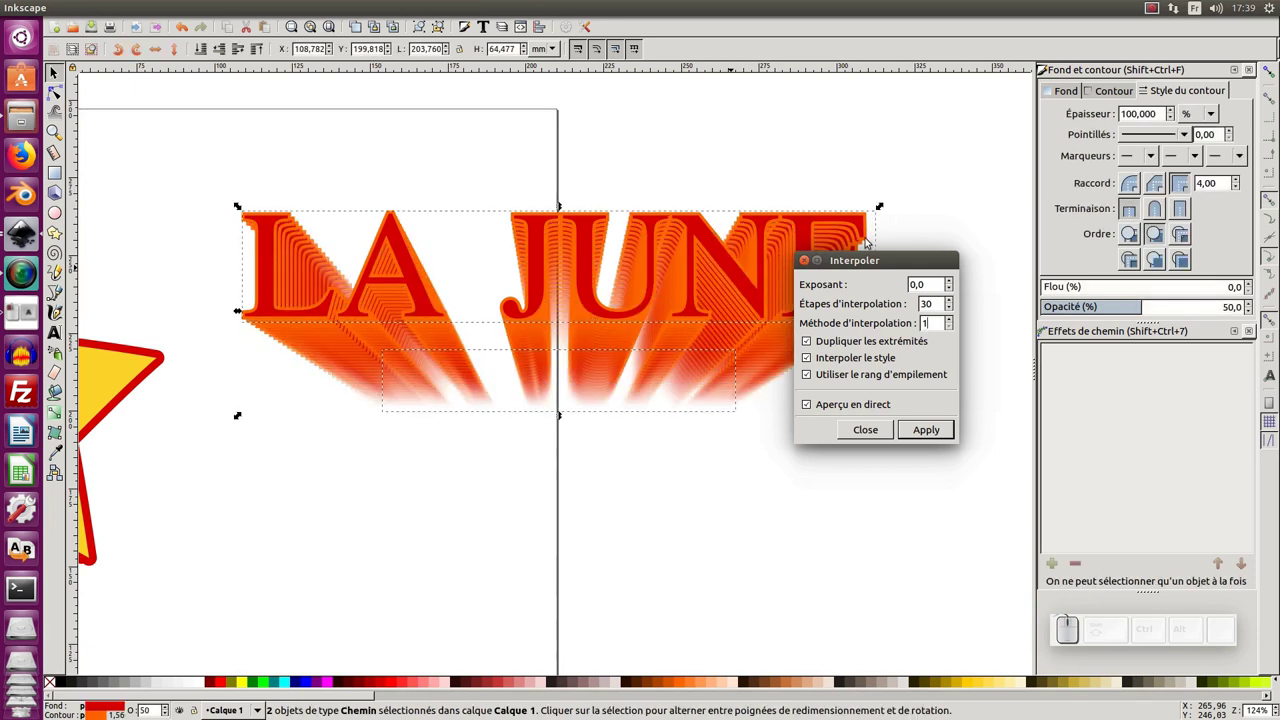
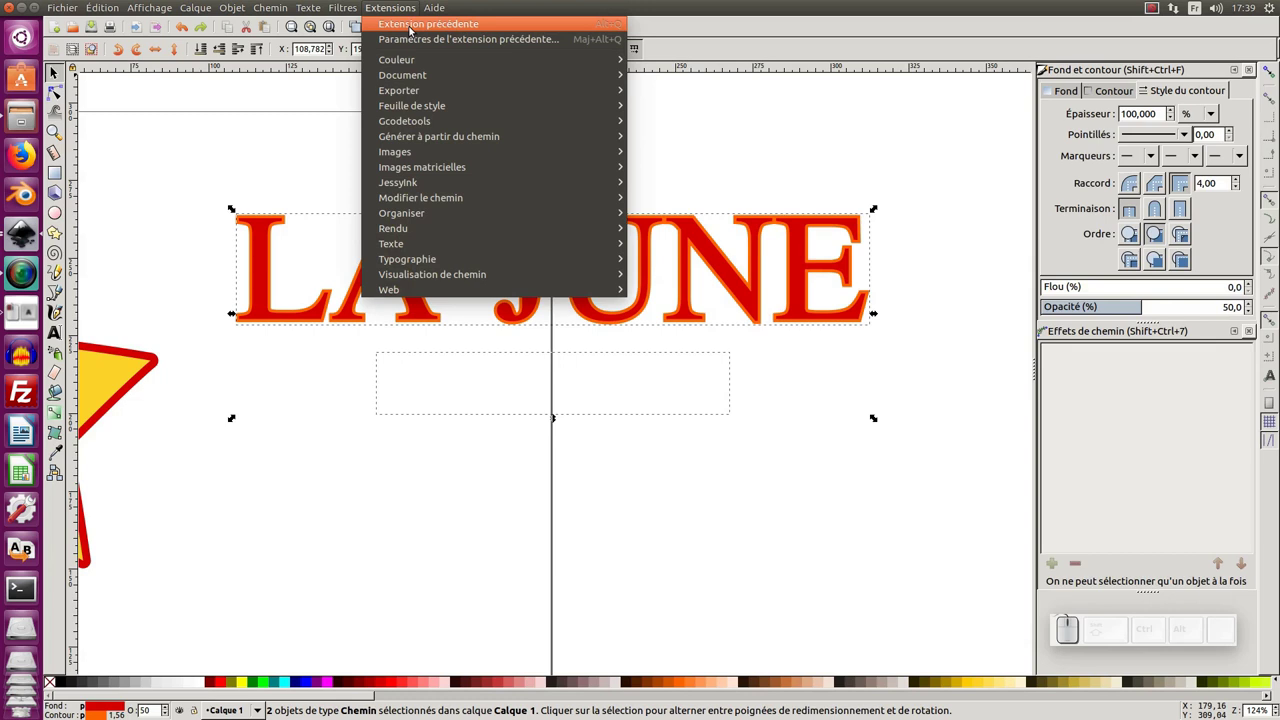
Apply the stored 30-step interpolation and pull the extruded LA JUNE group off the originals.
{"action": "left_click", "coordinate": [411, 29]}
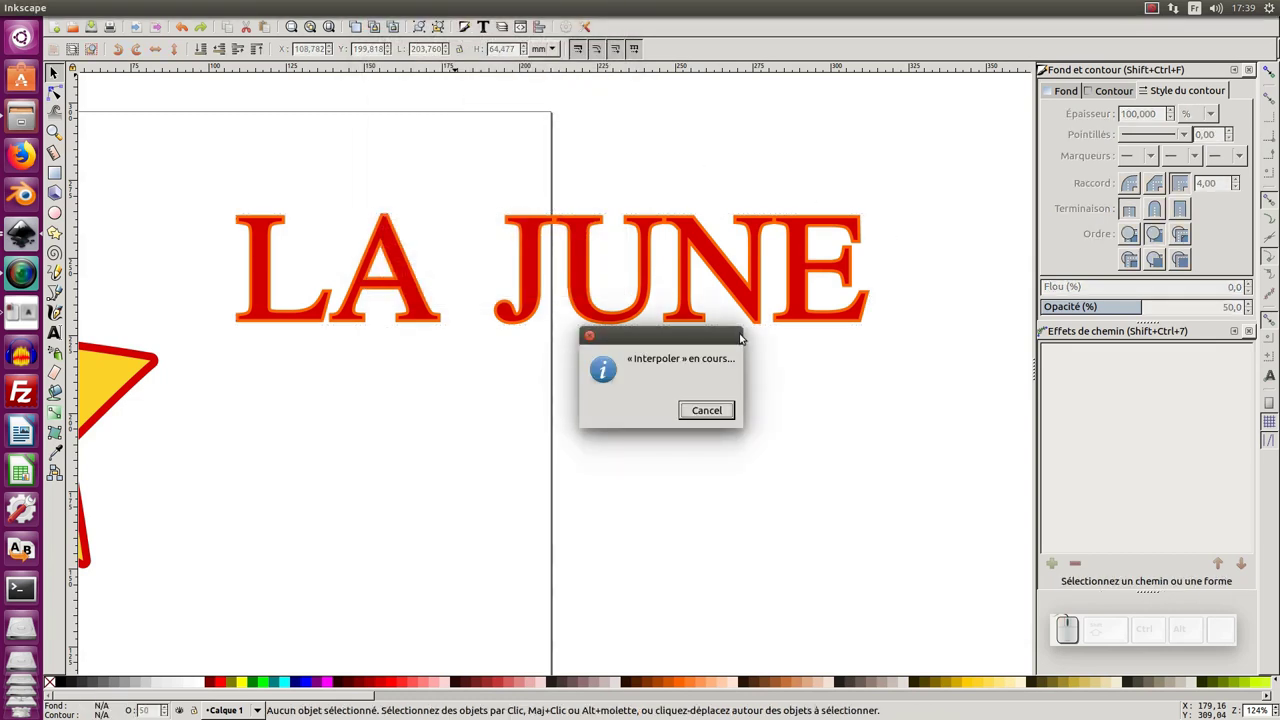
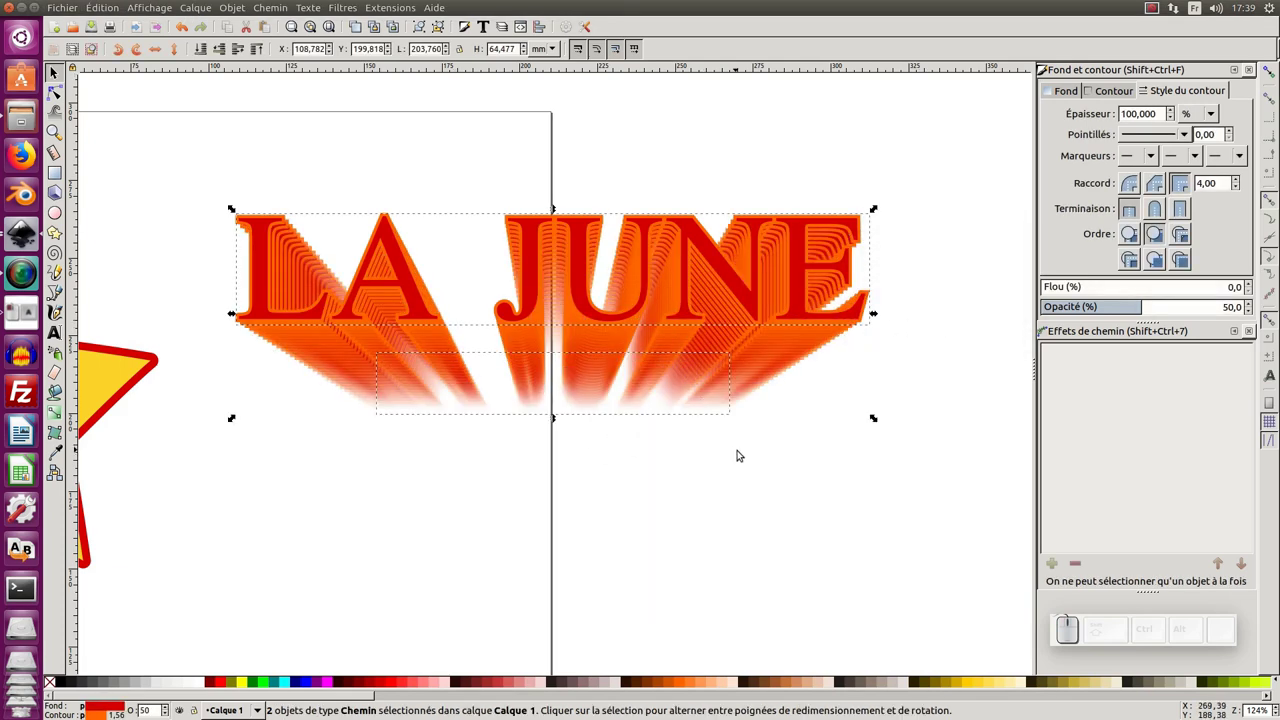
{"action": "left_click", "coordinate": [749, 456]}
{"action": "left_click", "coordinate": [766, 373]}
{"action": "left_click_drag", "start_coordinate": [753, 356], "coordinate": [722, 591]}
{"action": "key", "text": "KP_Subtract"}
Delete the original LA JUNE texts and place the orange extruded title beside the star.
{"action": "left_click_drag", "start_coordinate": [622, 472], "coordinate": [759, 291]}
{"action": "left_click_drag", "start_coordinate": [795, 262], "coordinate": [352, 571]}
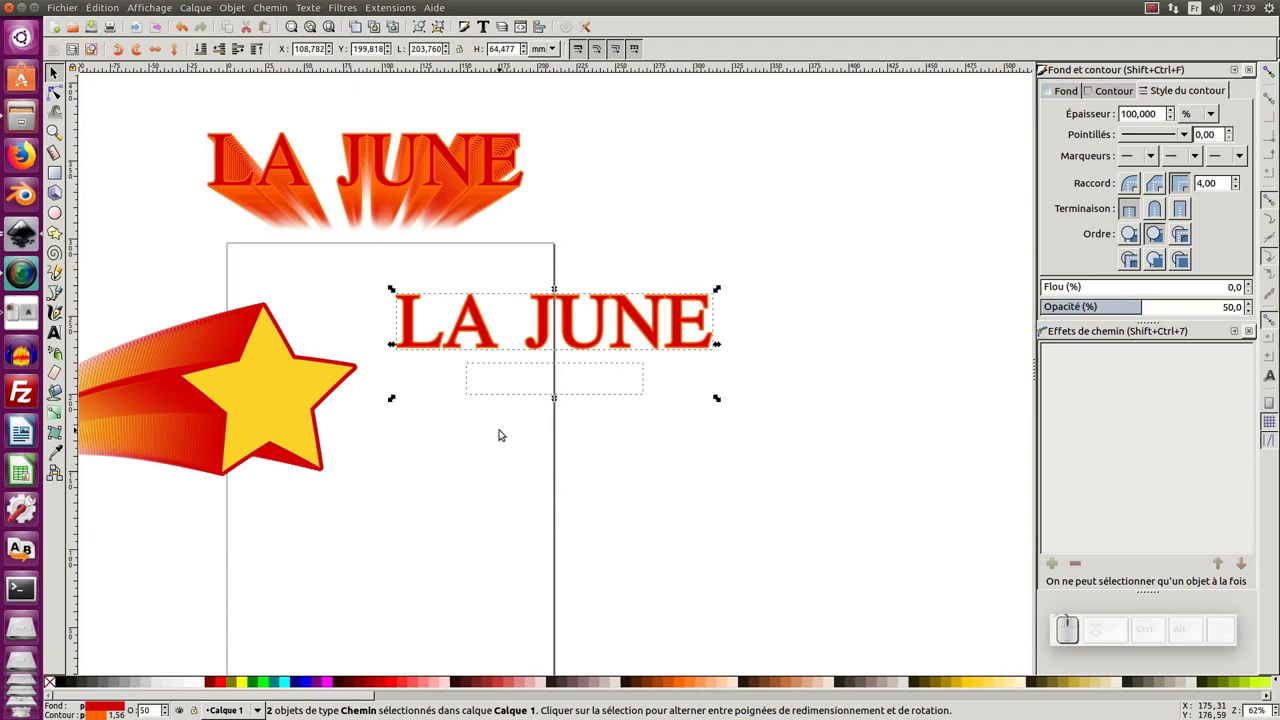
{"action": "key", "text": "Delete"}
{"action": "left_click_drag", "start_coordinate": [468, 186], "coordinate": [554, 340]}
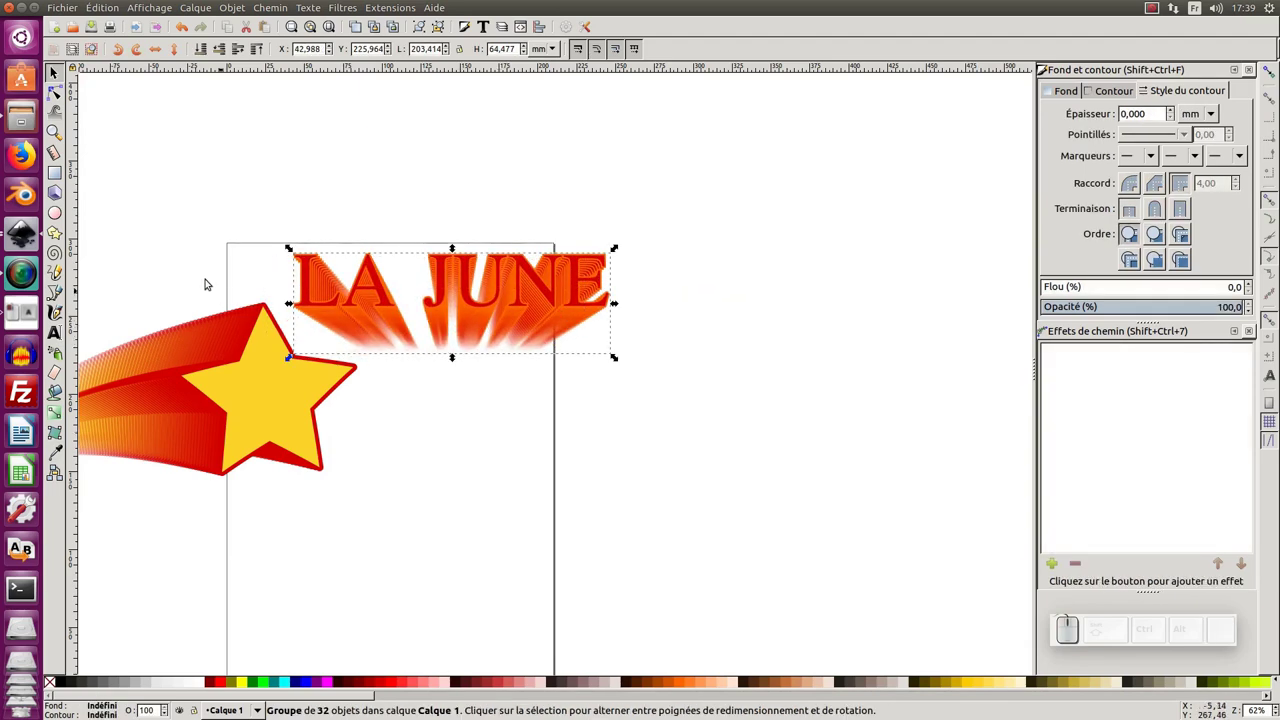
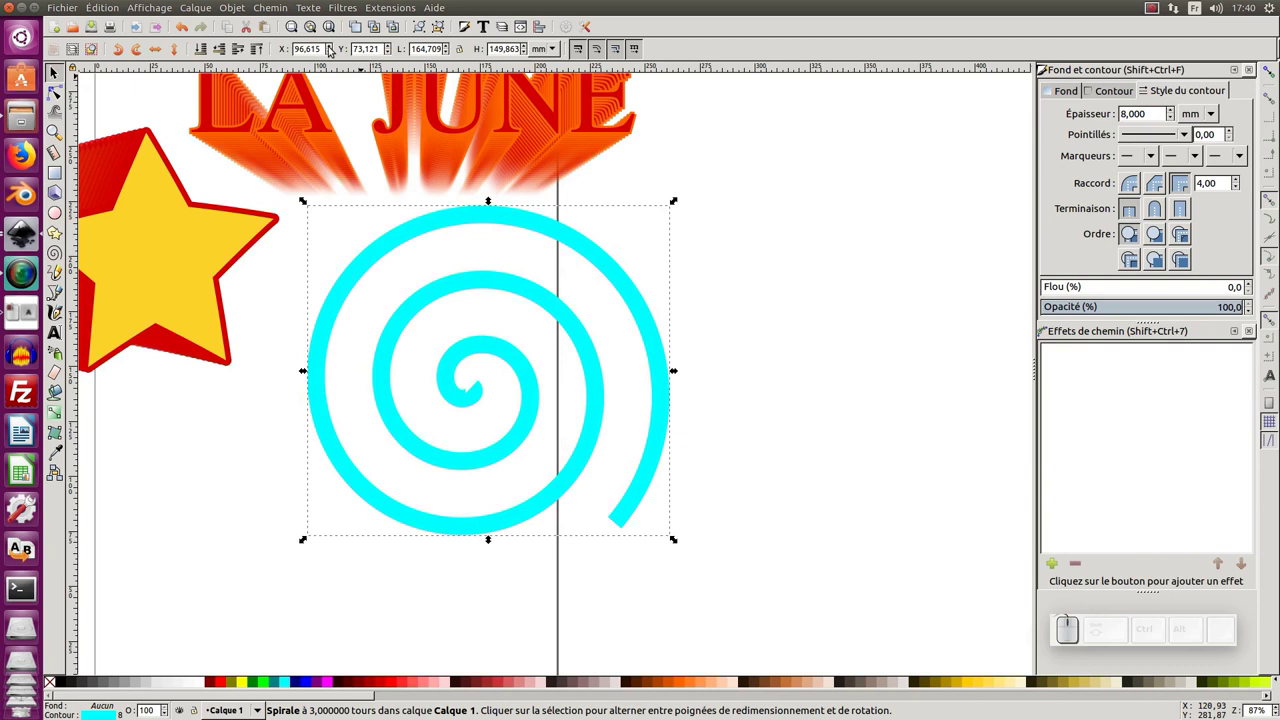
Duplicate the cyan spiral, rotate it 180°, interleave its coils and give it a red stroke.
{"action": "key", "text": "ctrl+d"}
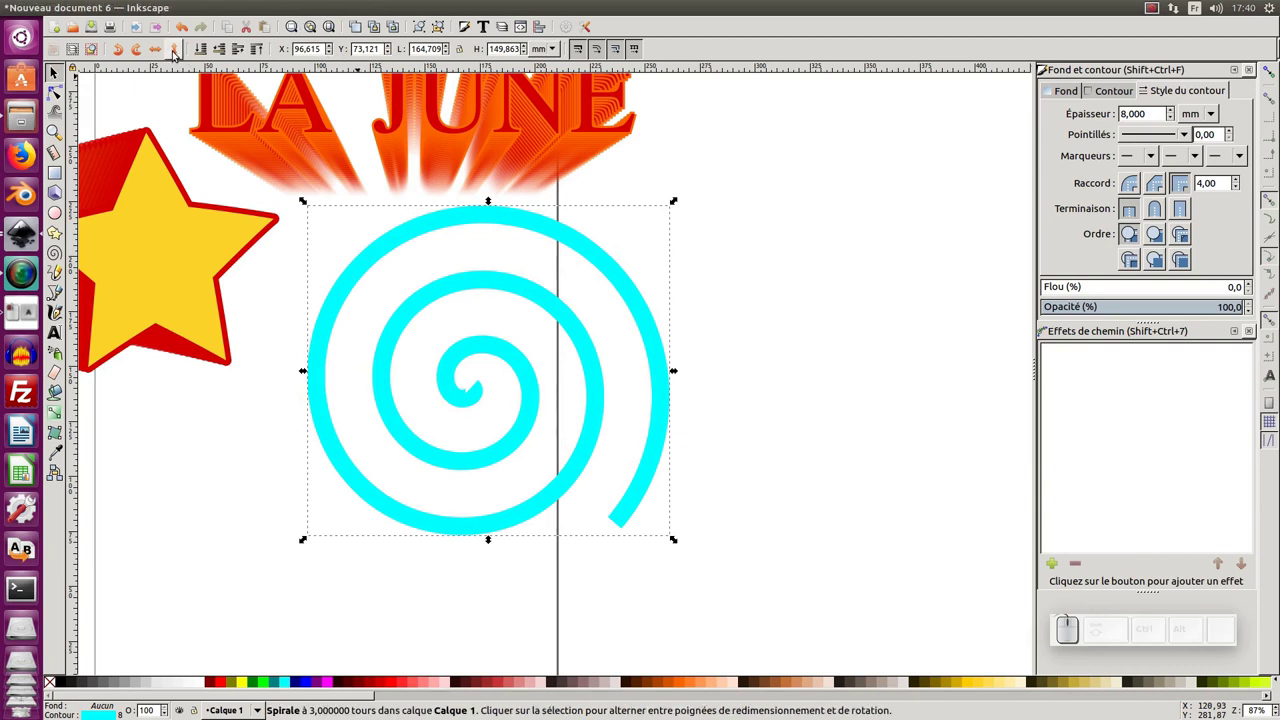
{"action": "left_click", "coordinate": [178, 55]}
{"action": "left_click", "coordinate": [162, 52]}
{"action": "left_click_drag", "start_coordinate": [526, 343], "coordinate": [498, 374]}
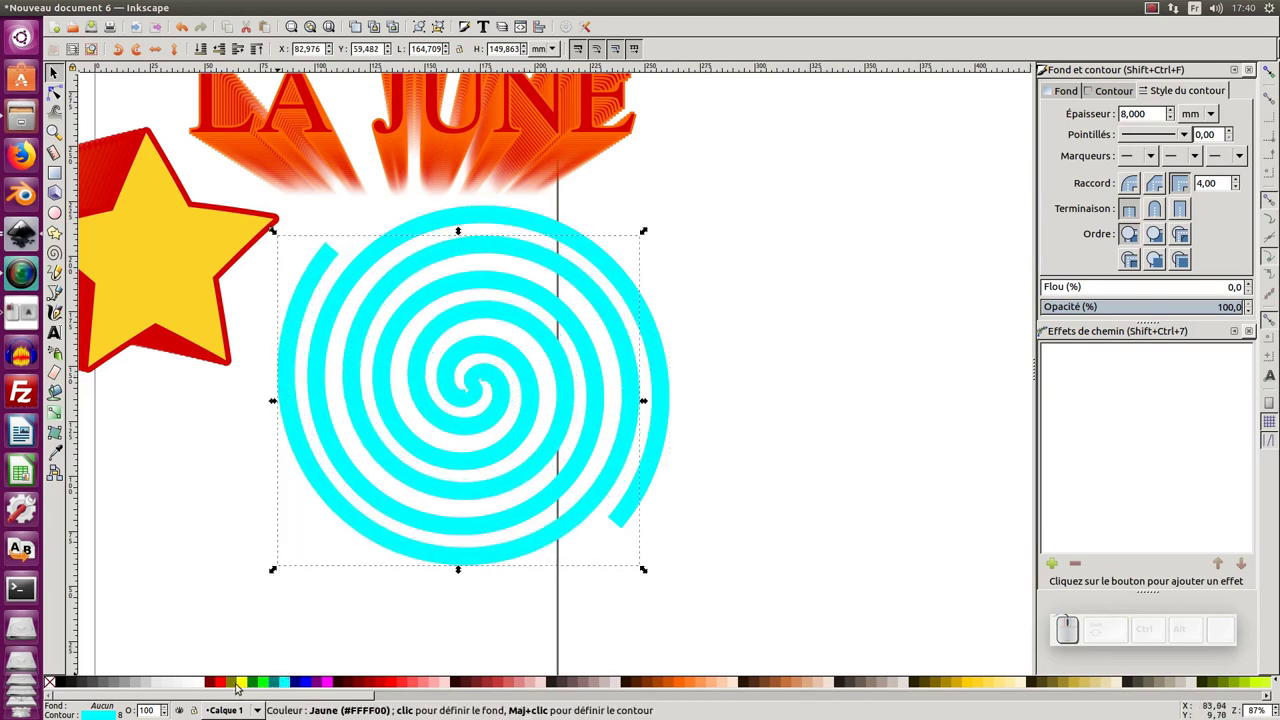
{"action": "left_click", "coordinate": [226, 687]}
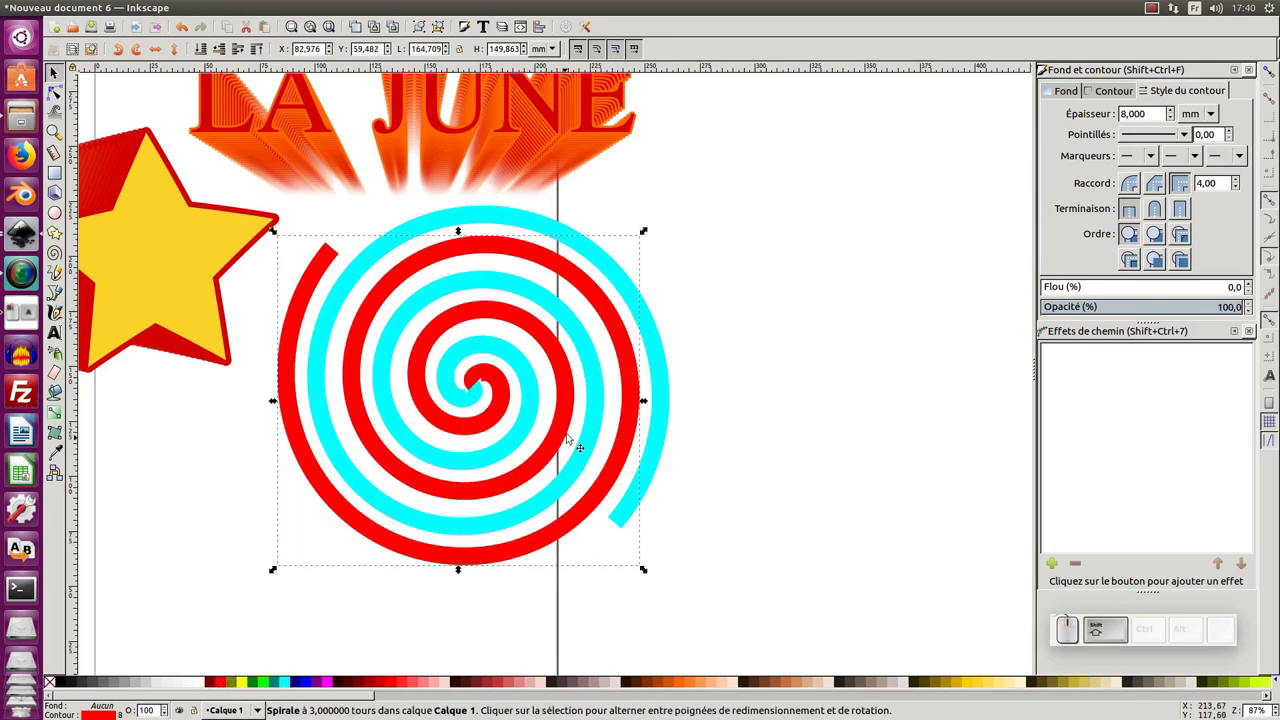
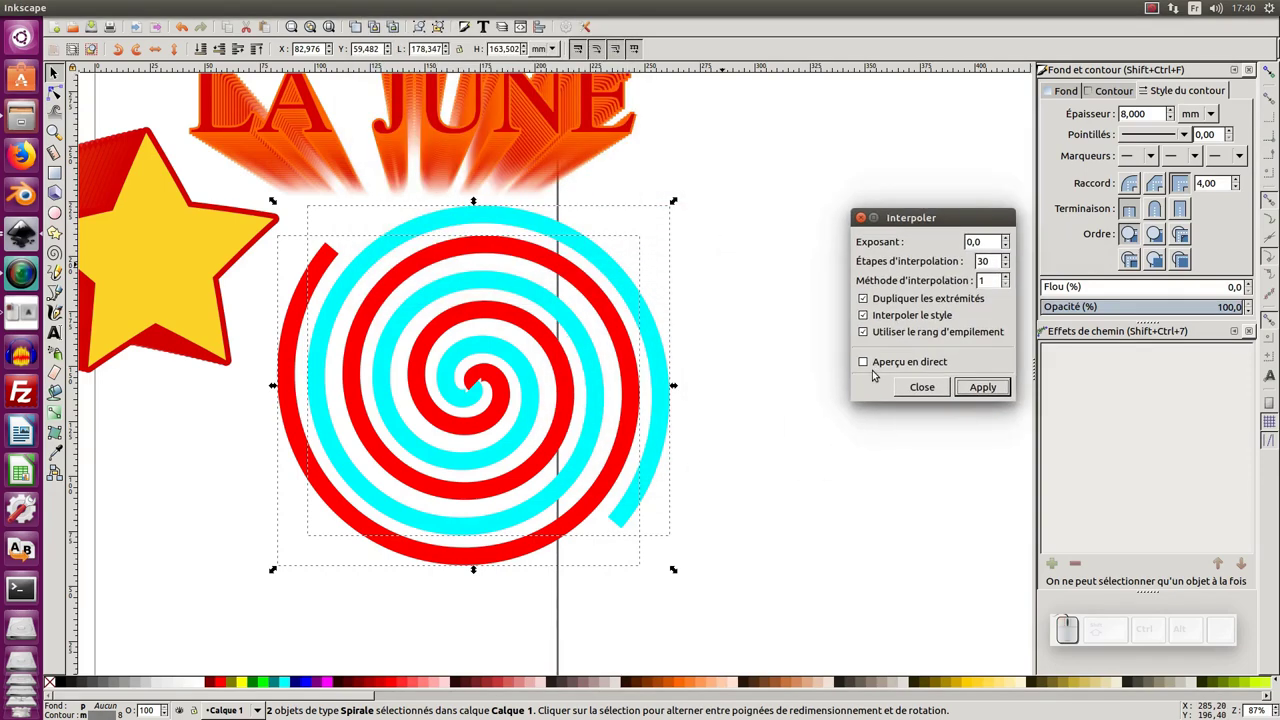
Preview the 30-step red-to-cyan spiral interpolation live, then leave the settings.
{"action": "left_click", "coordinate": [869, 361]}
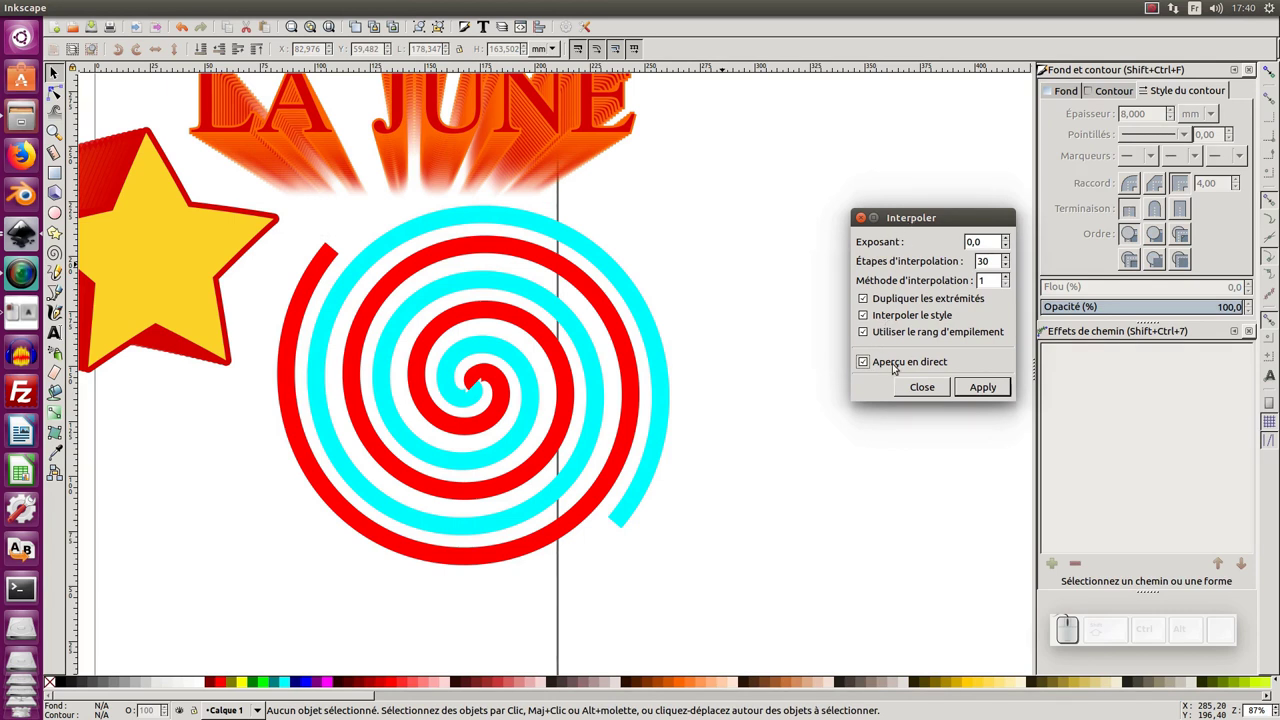
{"action": "left_click", "coordinate": [916, 225]}
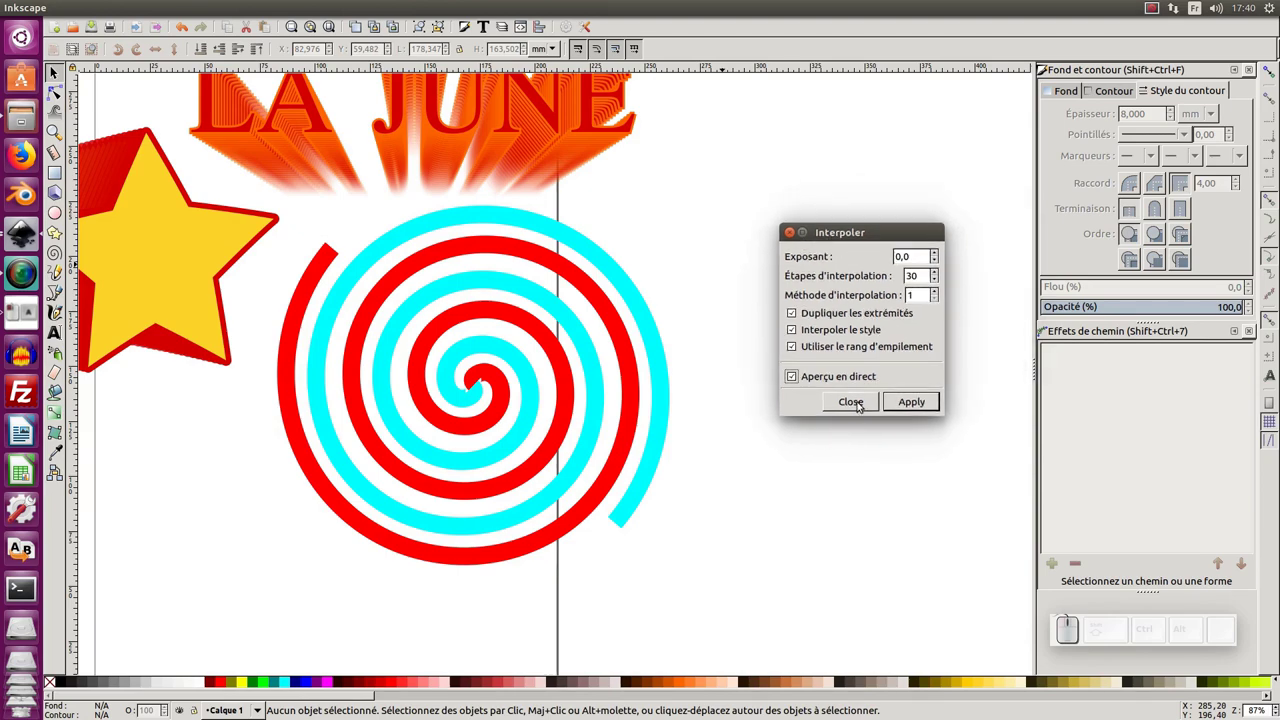